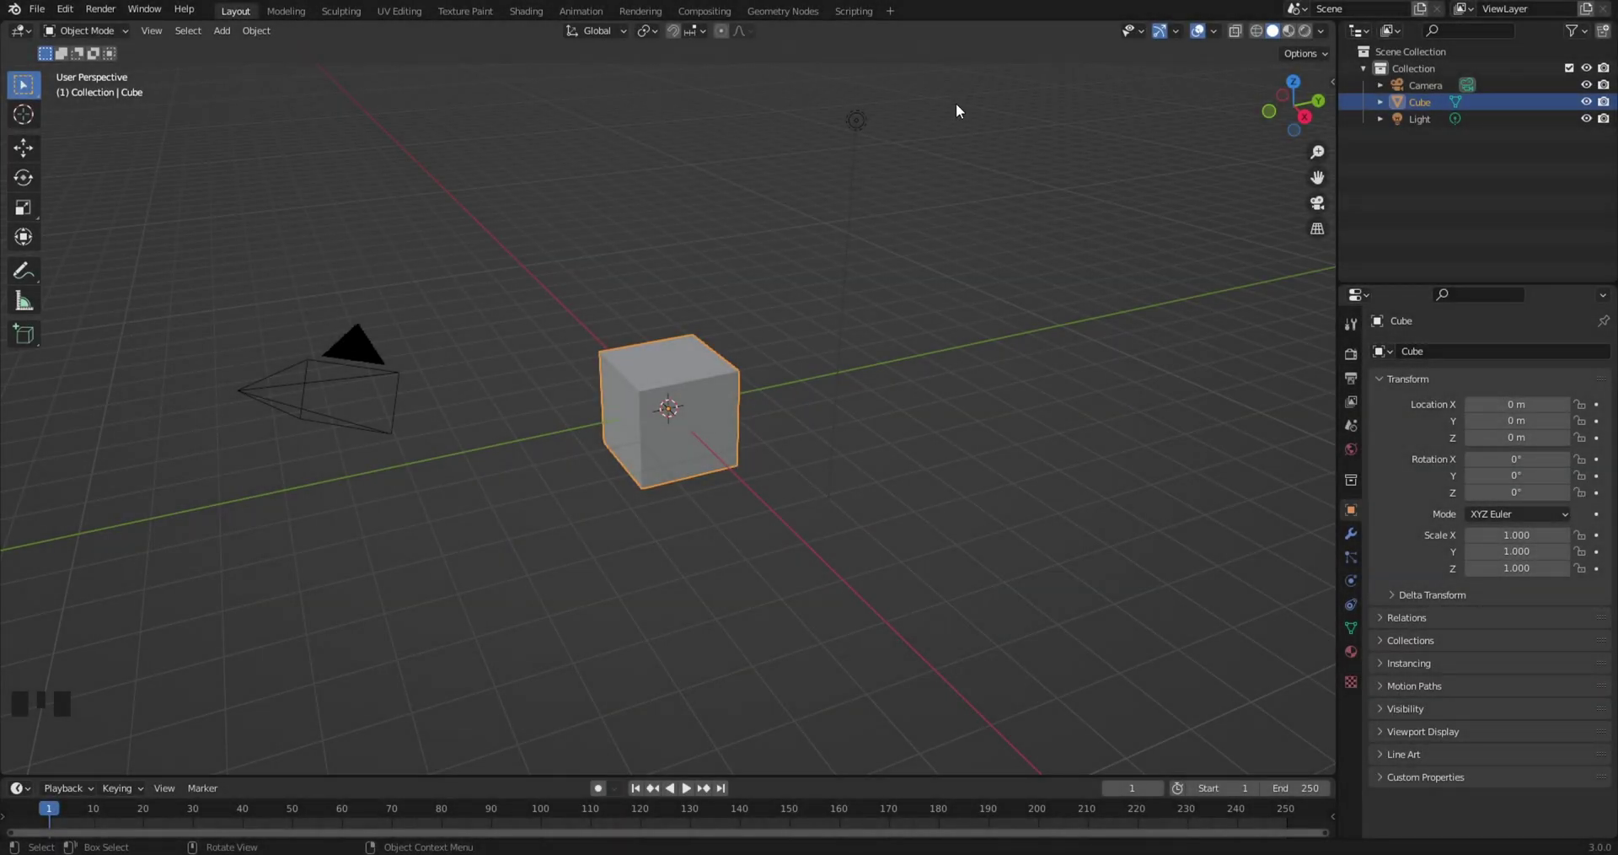
Select and delete the default cube, camera and light, leaving the collection empty
left_click(1025, 97)
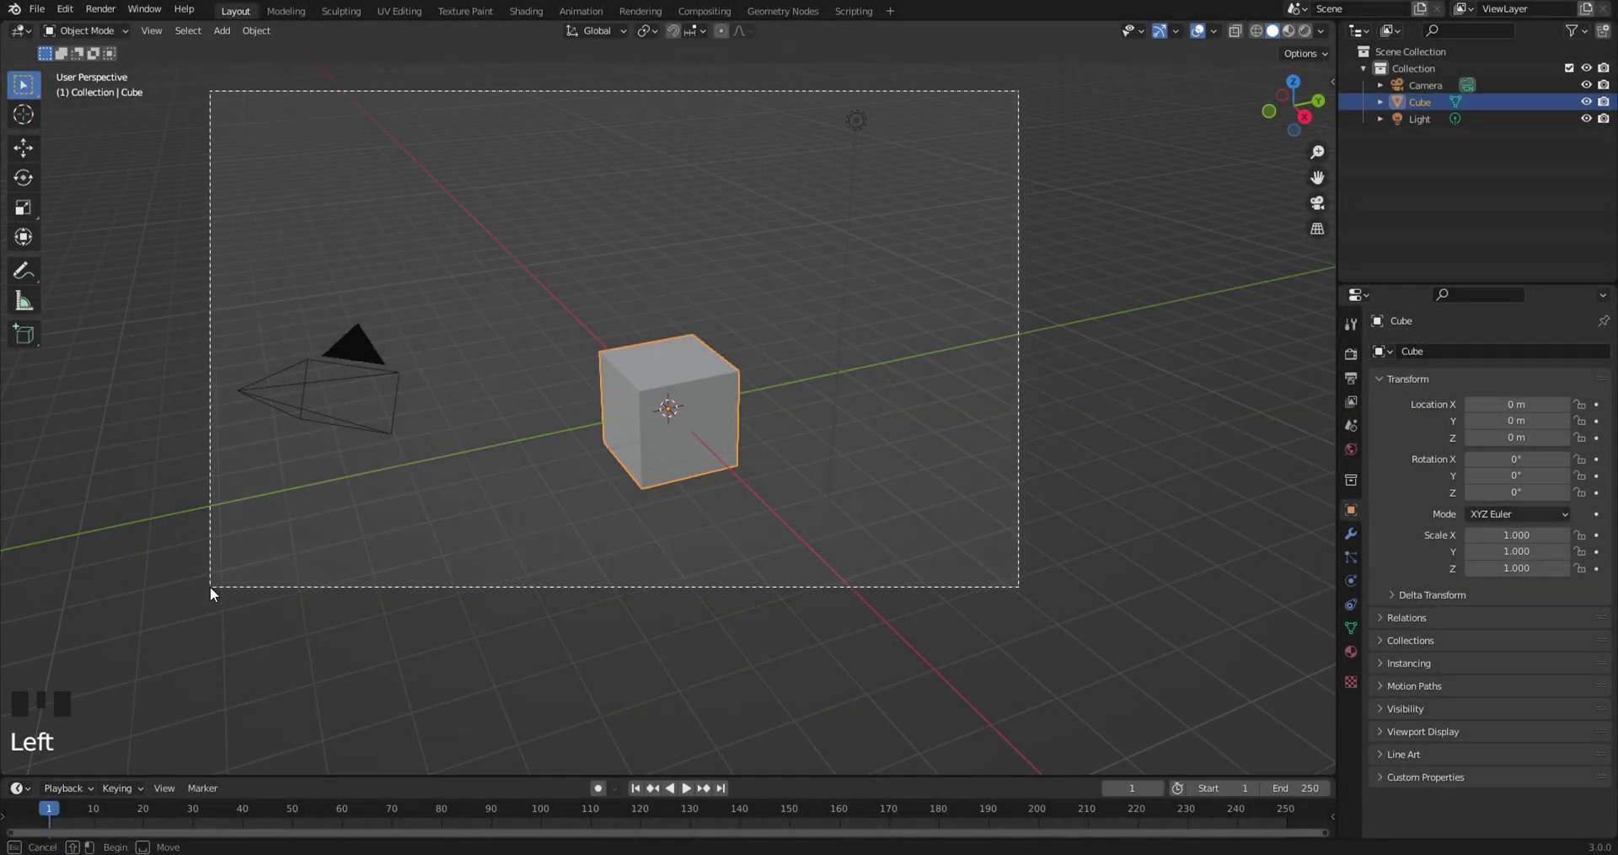
key("Delete")
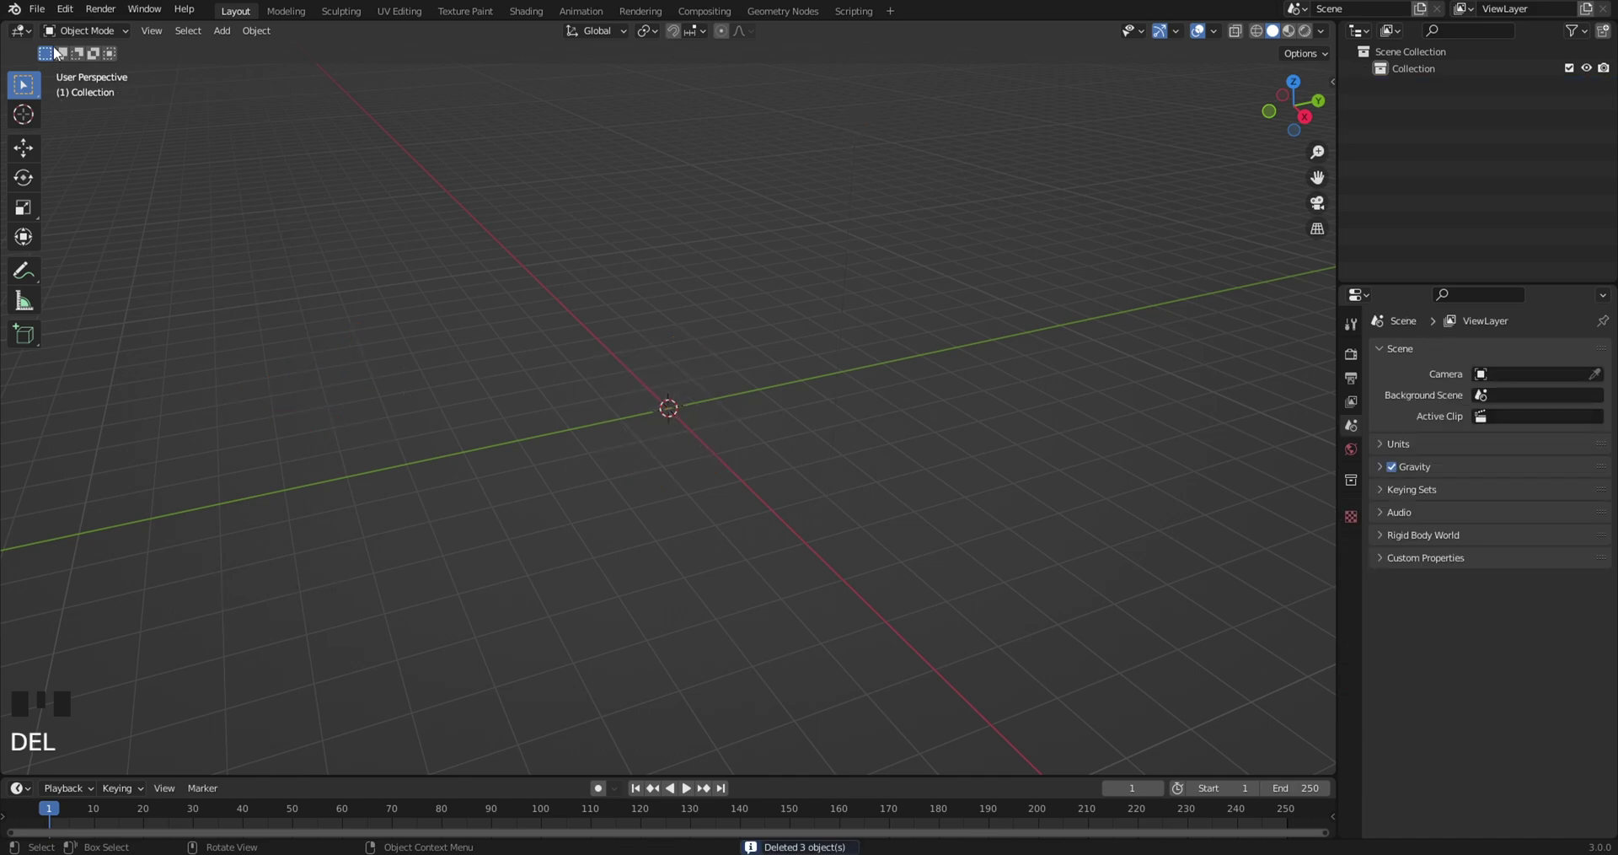
Import the human head model and frame the small head in the viewport
left_click_drag(48, 13, 1030, 627)
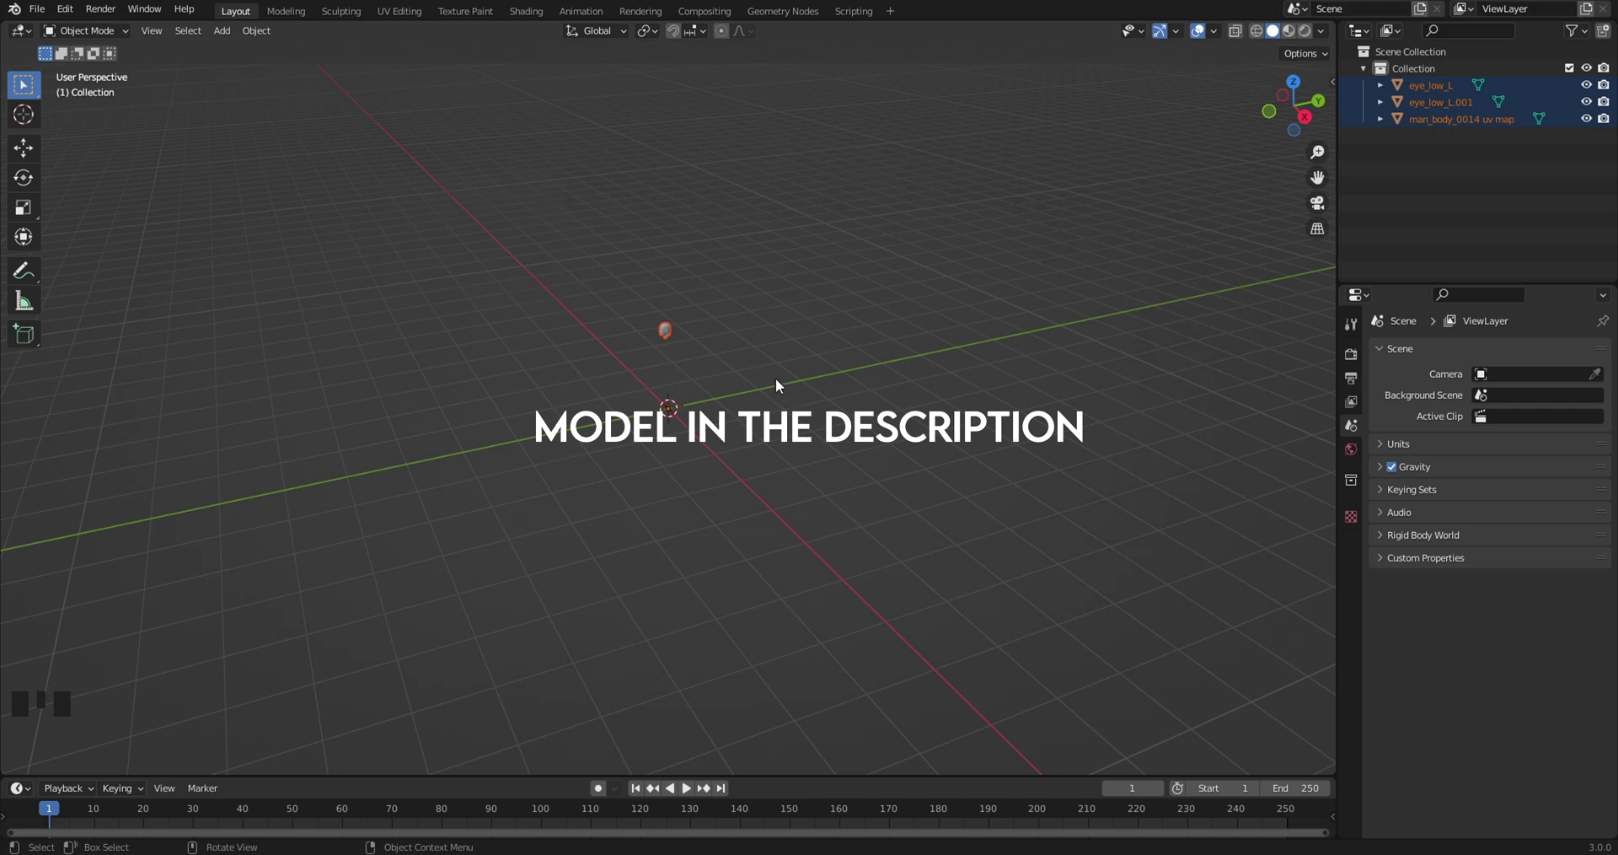
left_click_drag(779, 383, 753, 356)
scroll("up", 3)
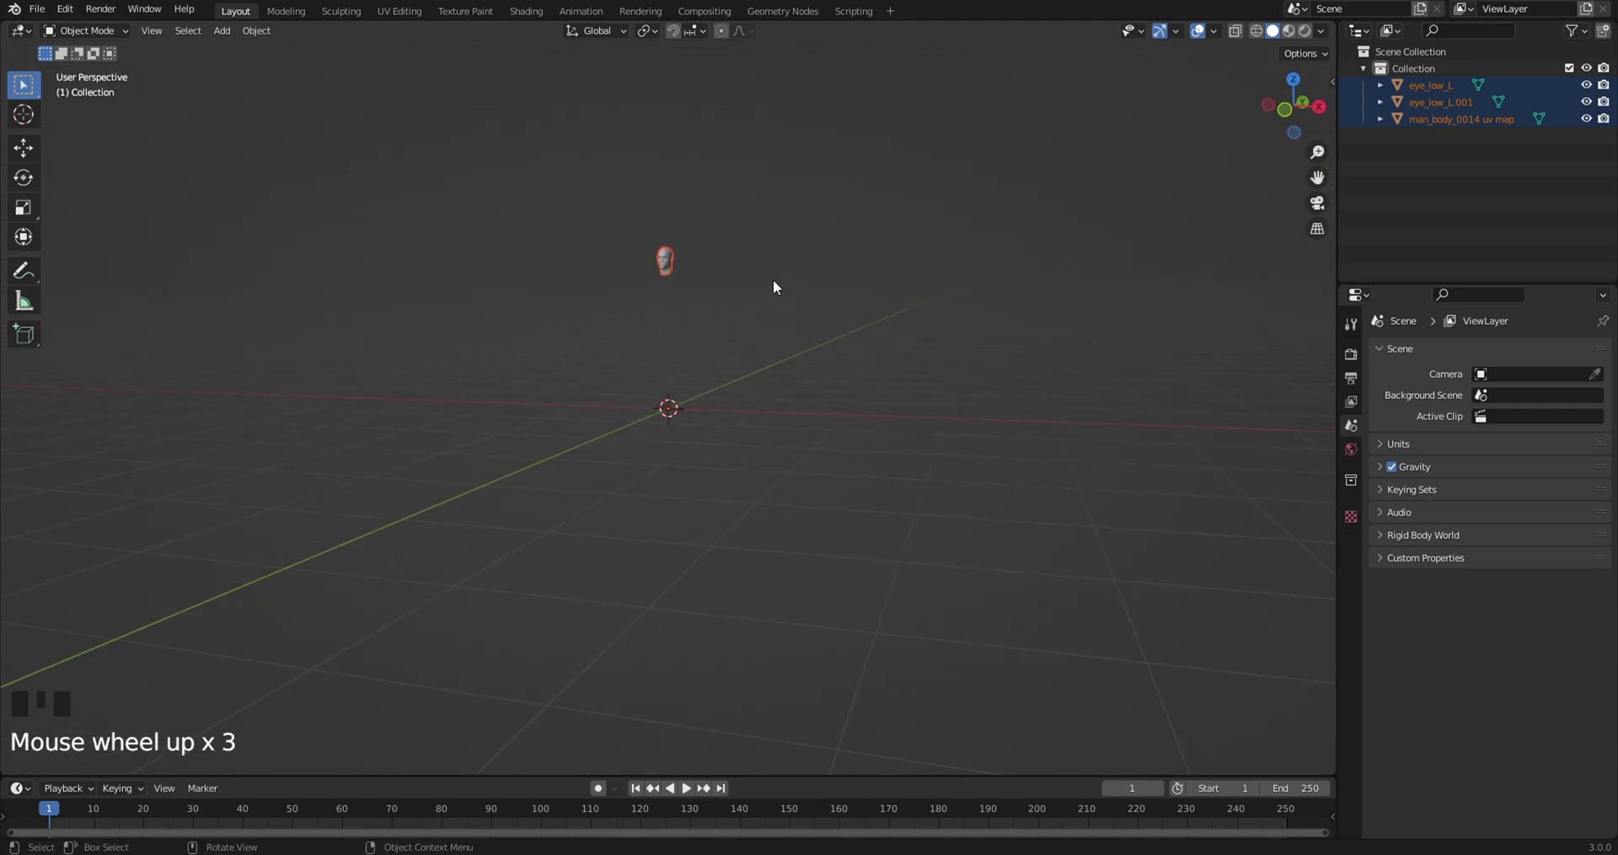
left_click_drag(35, 155, 670, 341)
Scale the head up to about 5.9 and confirm the new size
key("a")
key("s")
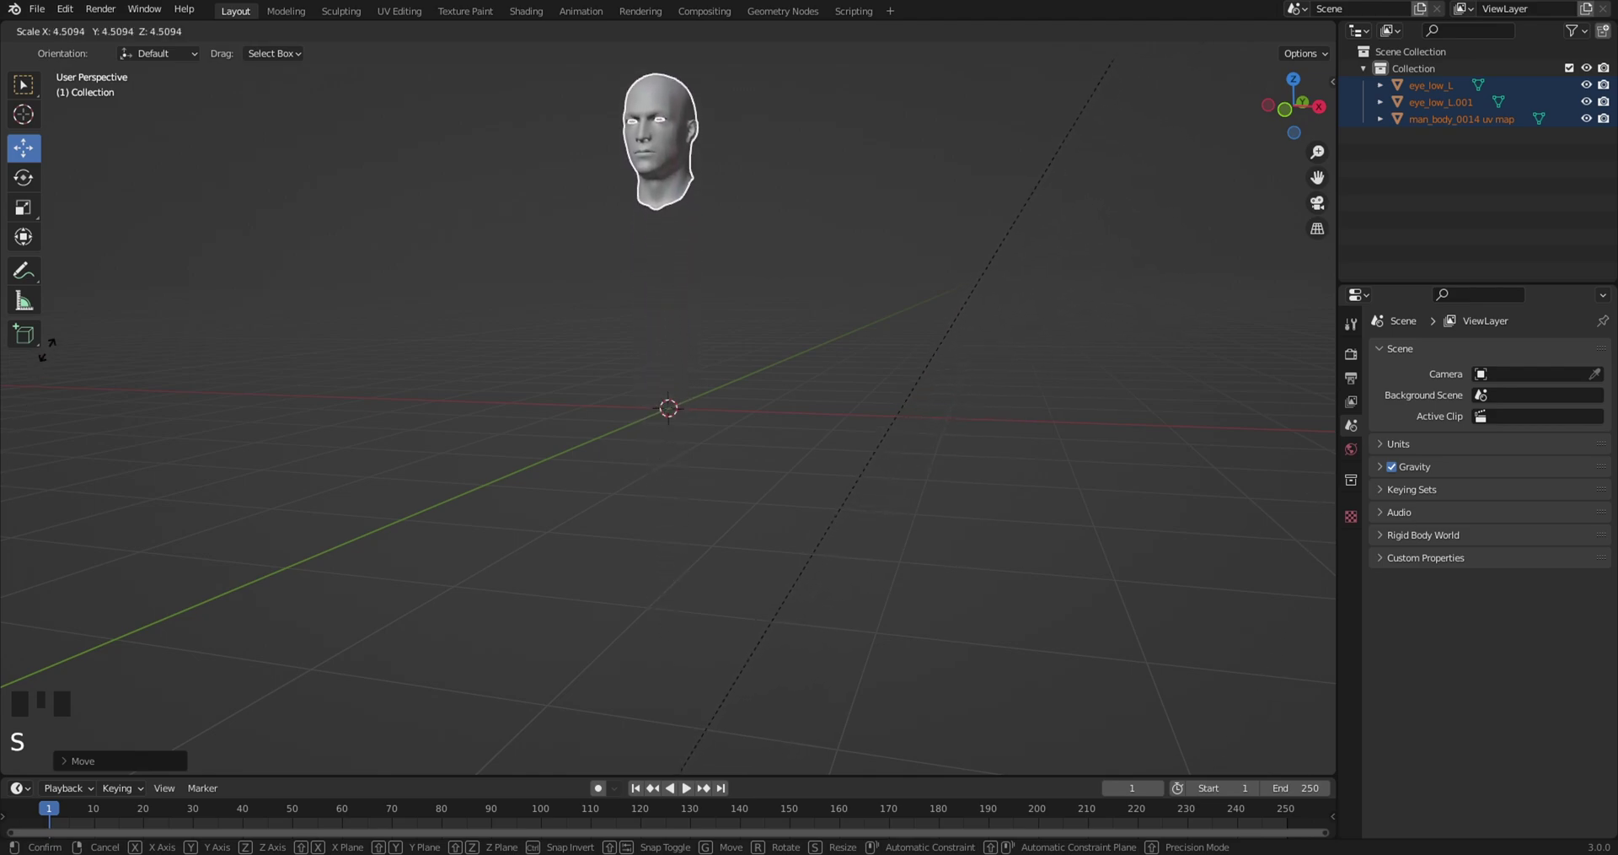
scroll("down", 3)
left_click(675, 617)
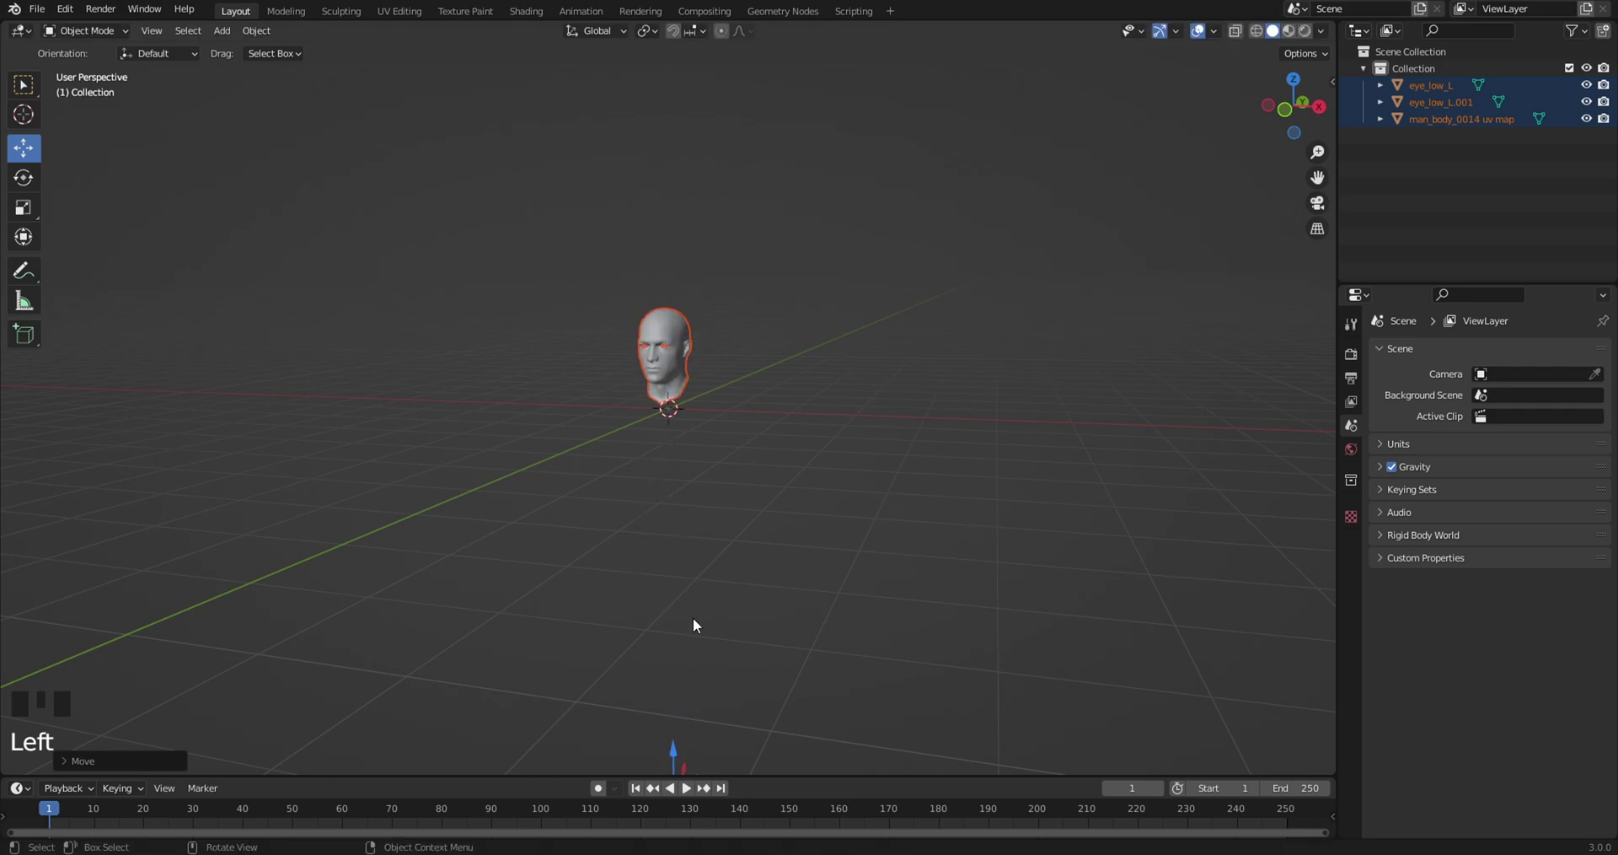
scroll("down", 3)
key("s")
left_click(681, 692)
Hide both eye meshes in the Outliner and centre the head above the origin
scroll("up", 3)
left_click_drag(738, 424, 896, 526)
scroll("up", 3)
left_click_drag(906, 519, 859, 489)
scroll("up", 3)
left_click(1456, 176)
left_click_drag(1584, 104, 1023, 404)
left_click_drag(1022, 404, 690, 308)
left_click(689, 308)
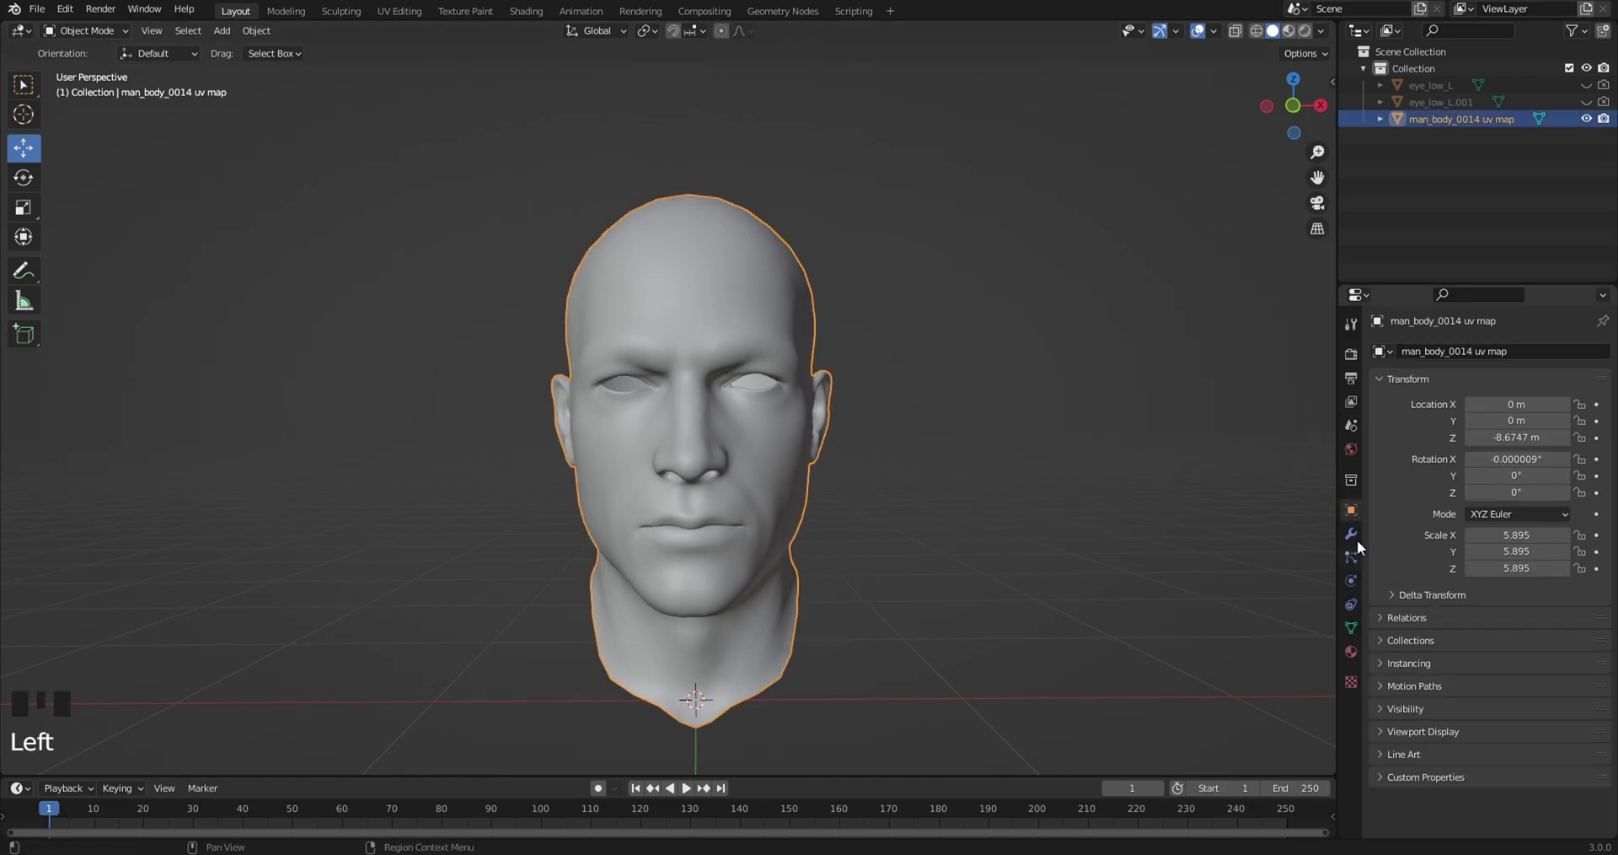
Add a Subdivision Surface modifier to the head and view it as a wireframe
left_click(1360, 542)
left_click_drag(1432, 360, 1407, 436)
left_click(1388, 387)
key("z")
key("KP_4")
key("z")
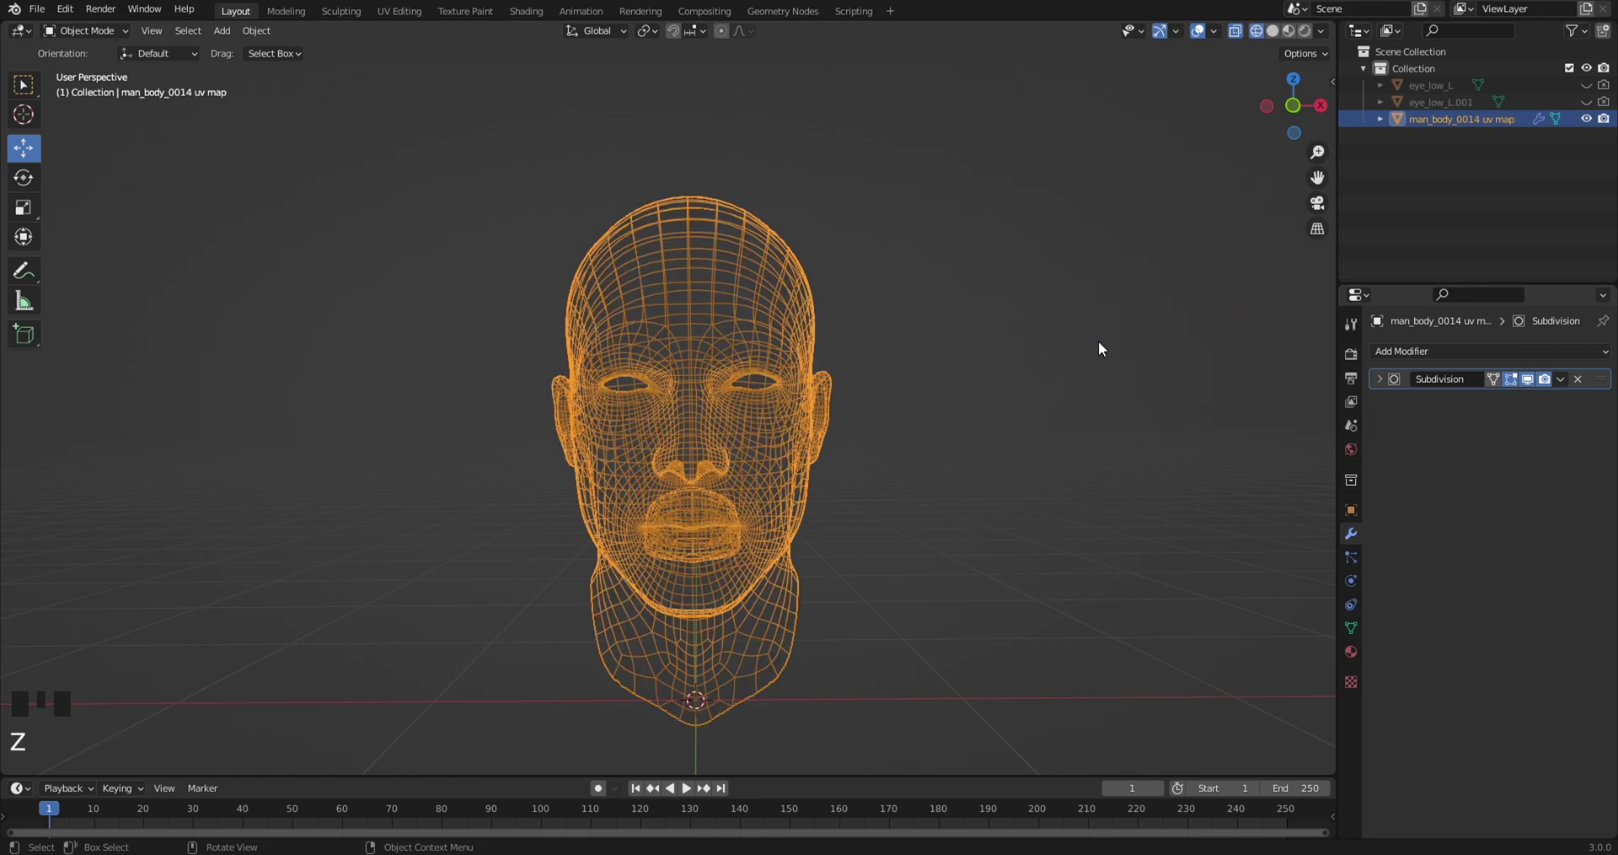
Add Smooth and Decimate modifiers, lowering the Decimate ratio to 0.1
left_click_drag(1417, 360, 1456, 380)
left_click_drag(1388, 402, 1389, 467)
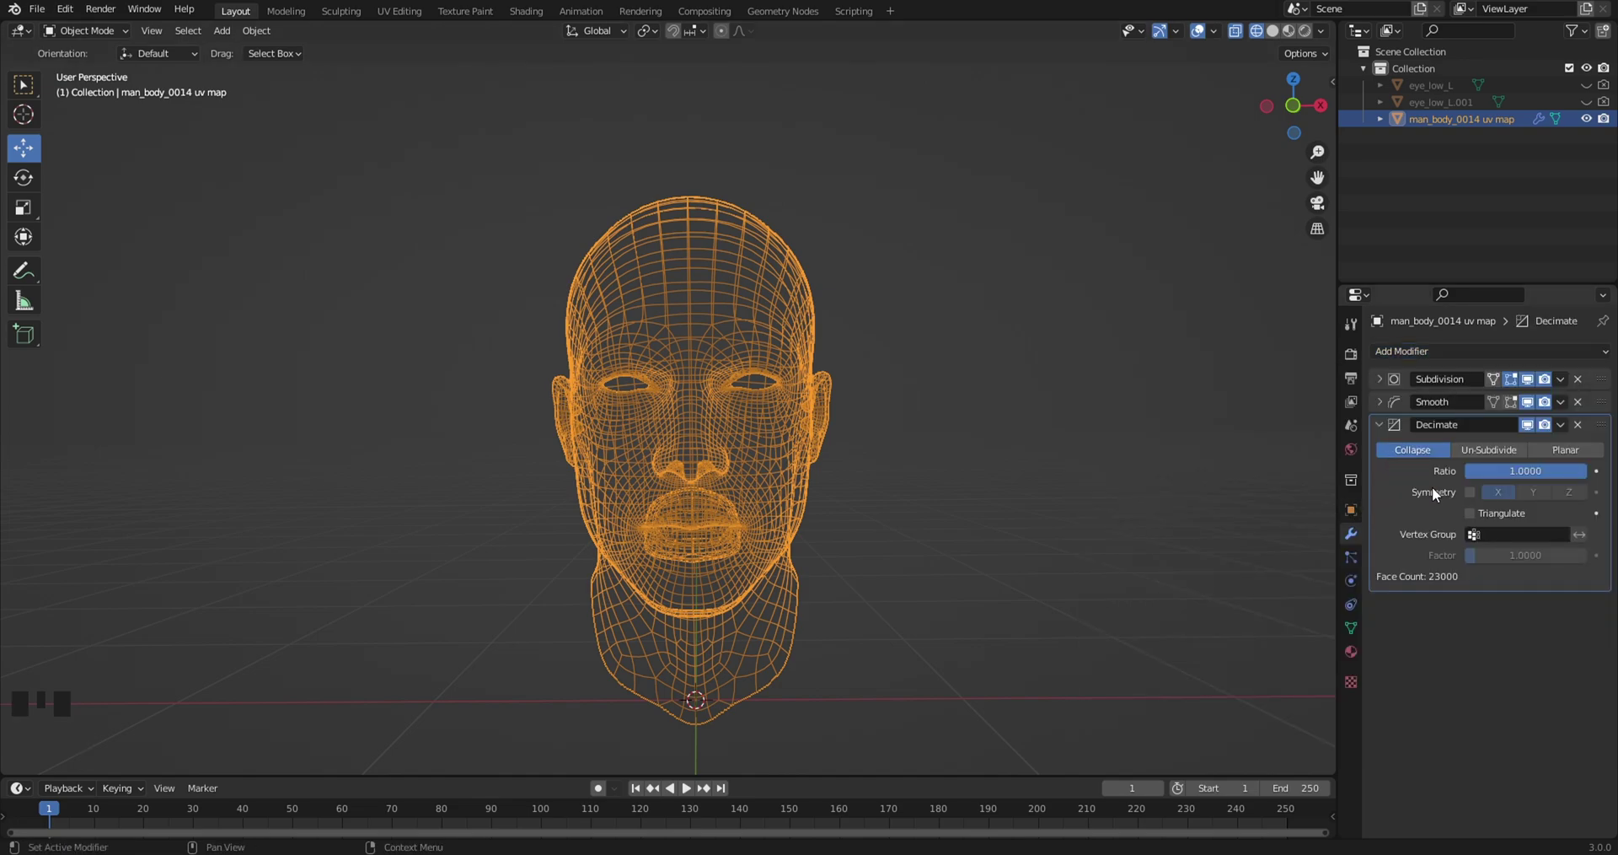
left_click_drag(1497, 476, 1495, 478)
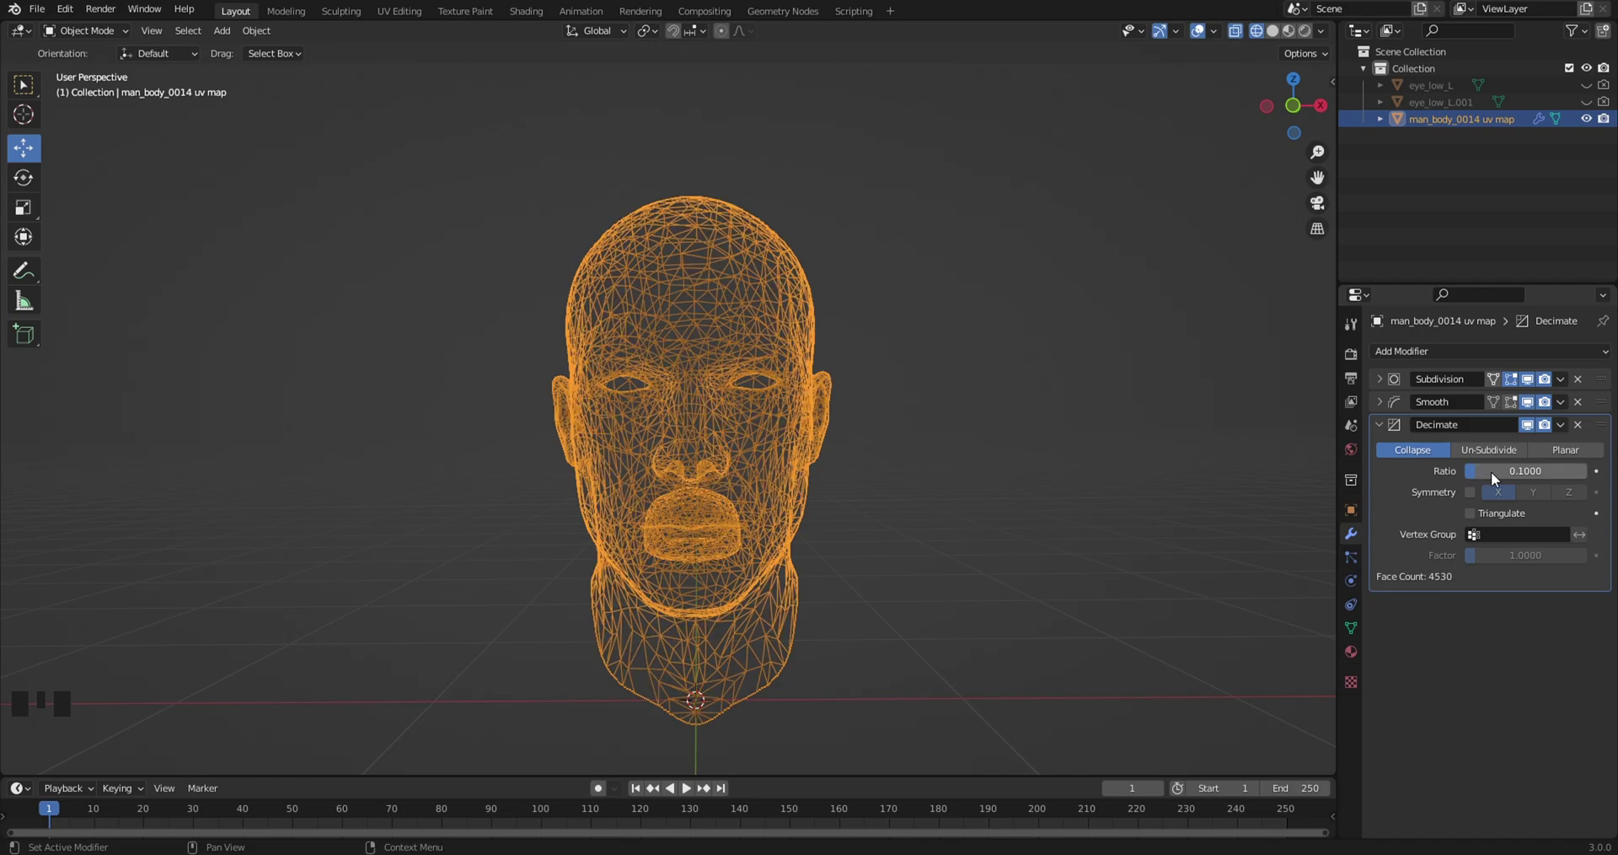
left_click_drag(972, 490, 1381, 432)
left_click_drag(1380, 432, 1460, 374)
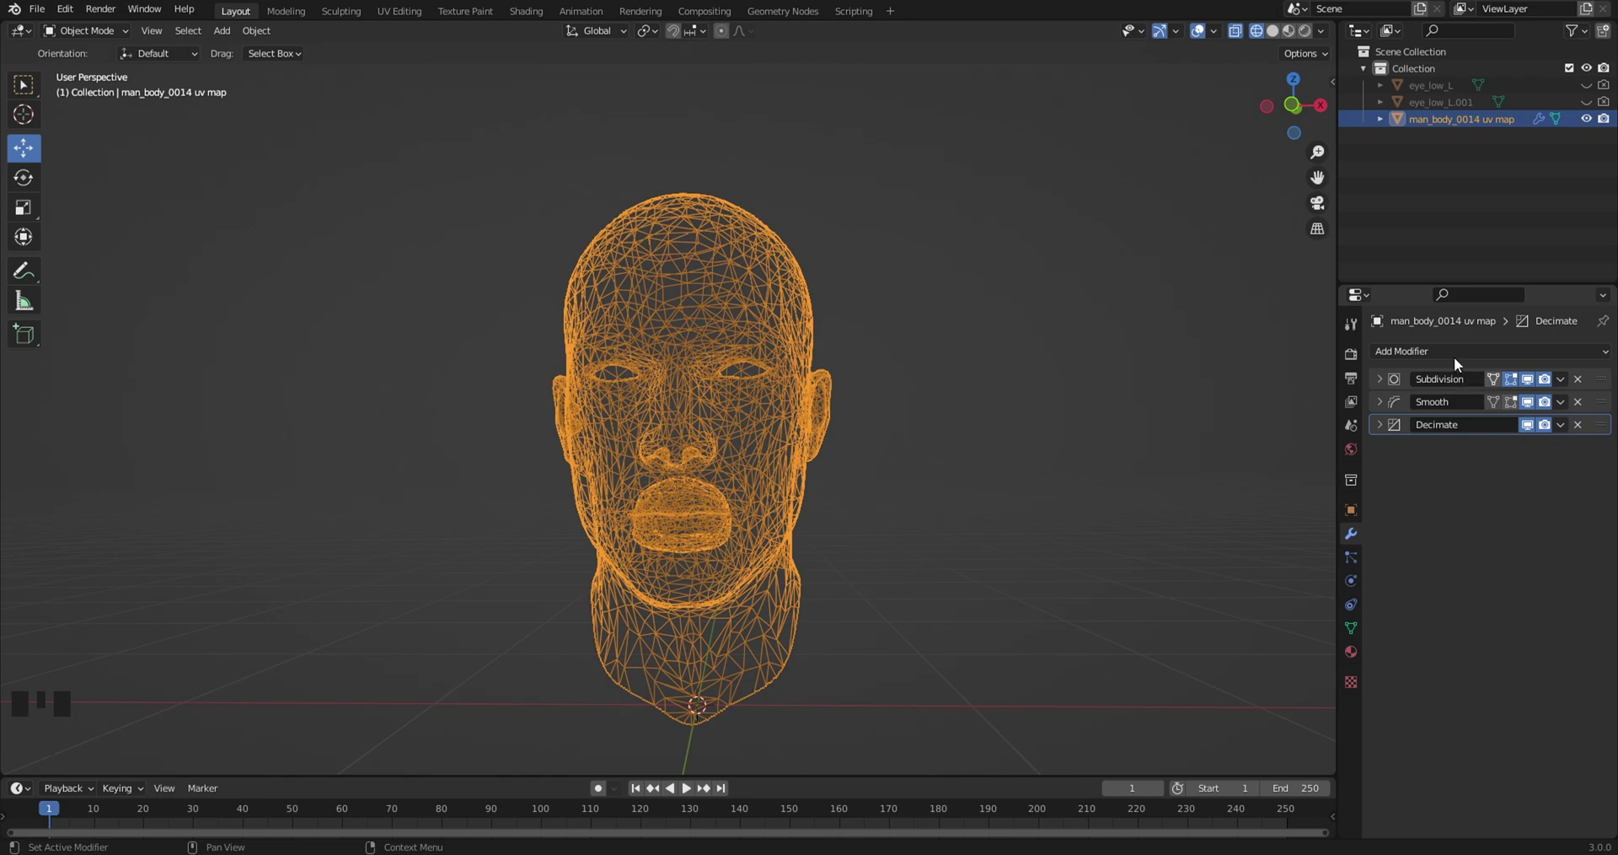
left_click(1451, 344)
Add a Solidify modifier at 0.01 m thickness and move it above Decimate
left_click_drag(1452, 355, 1408, 565)
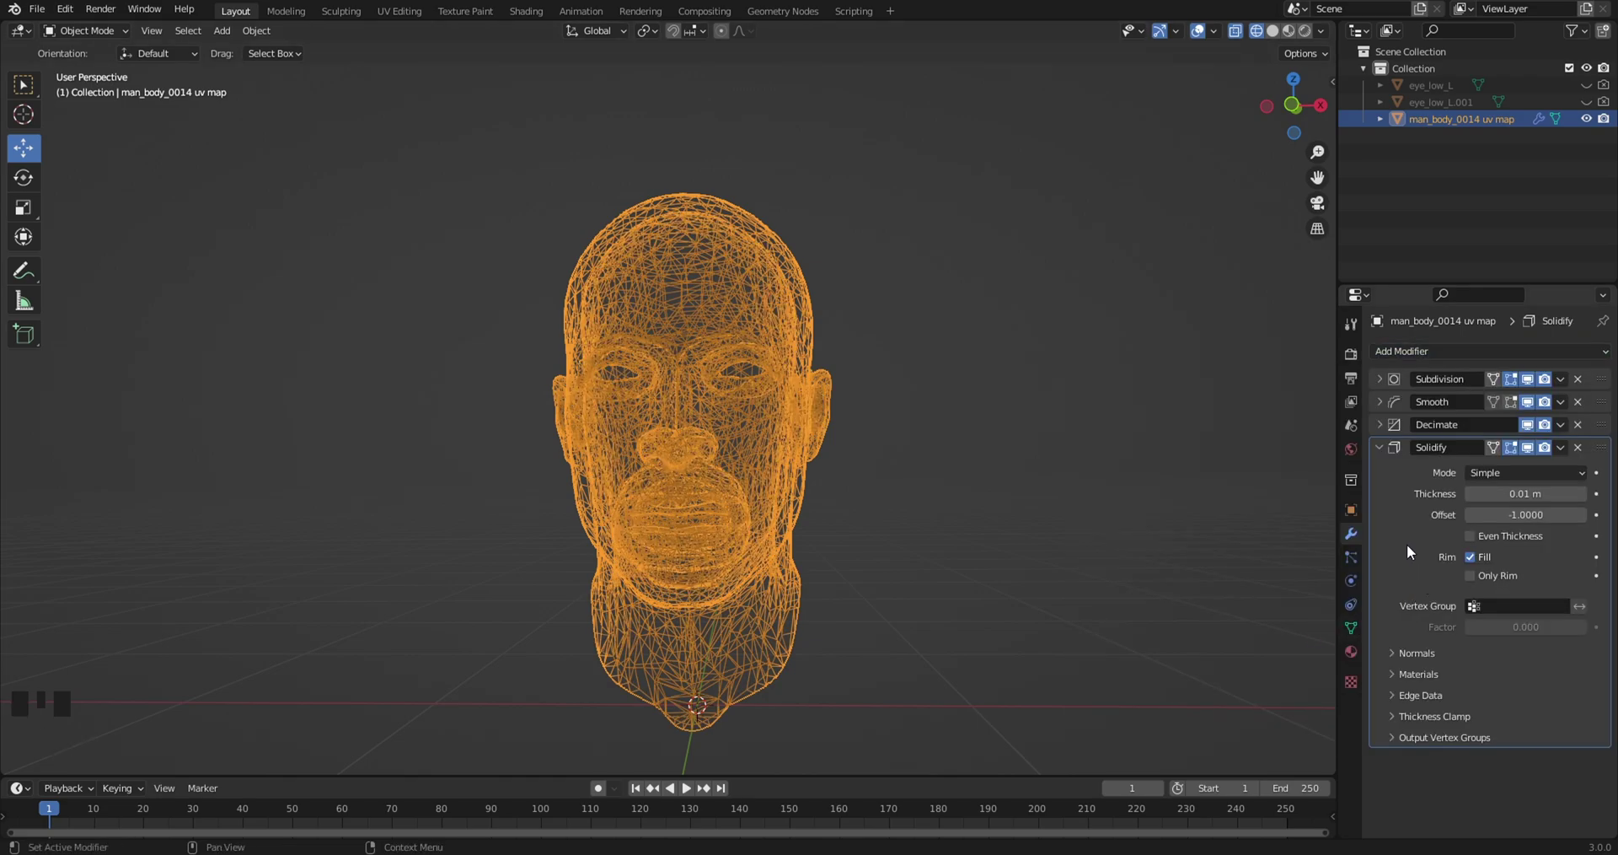
left_click_drag(1605, 453, 1606, 423)
left_click_drag(1382, 427, 1600, 435)
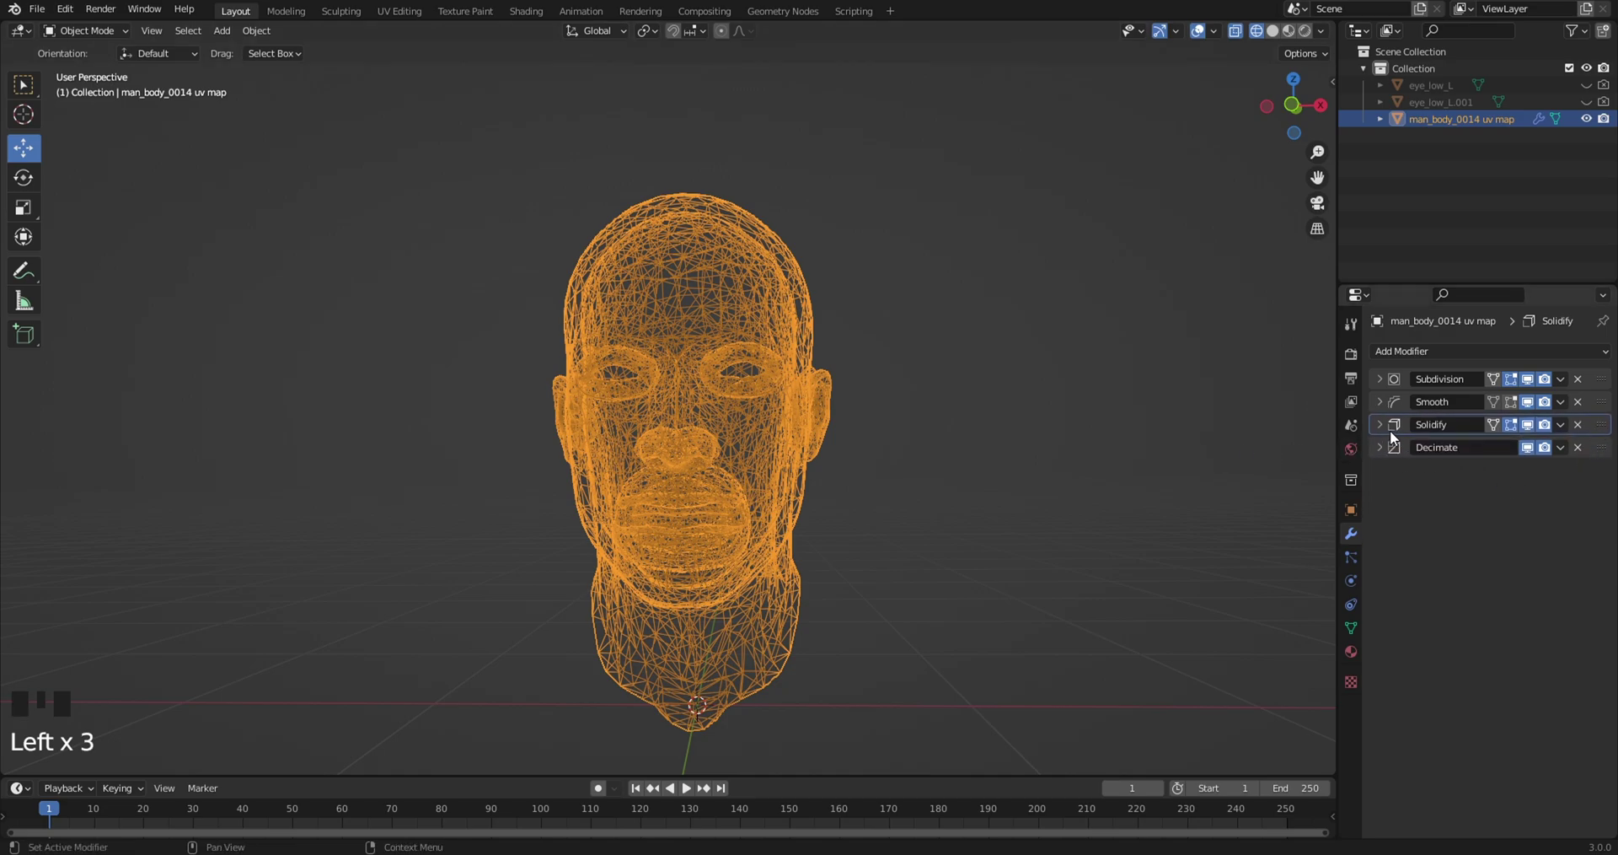
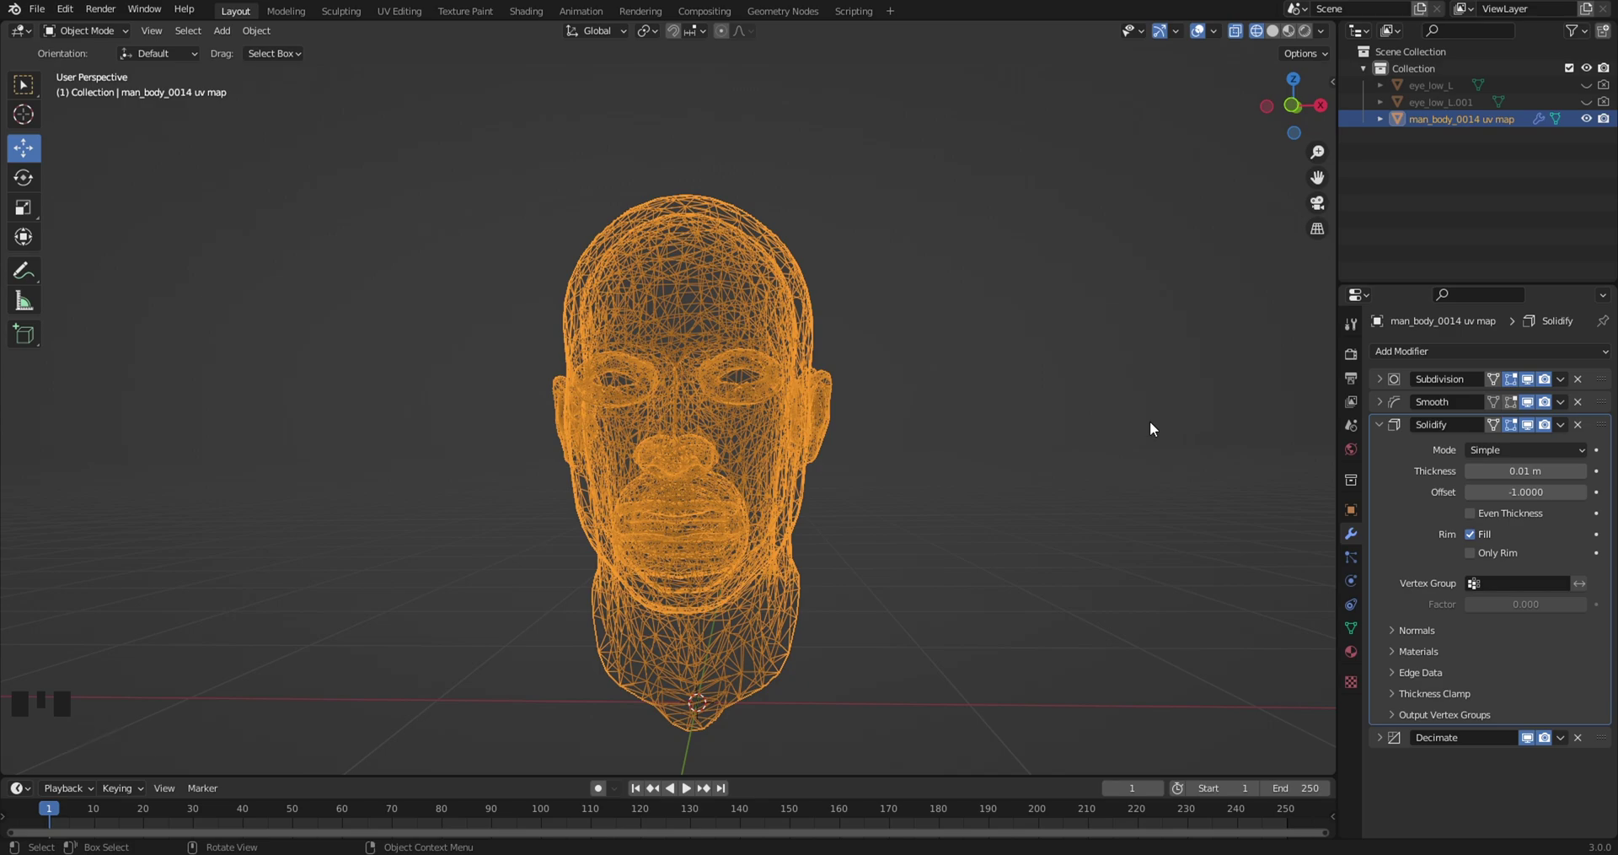
Return the head to solid shading and check it from a slightly different angle
left_click_drag(1049, 417, 1385, 430)
left_click_drag(1384, 430, 1180, 446)
key("z")
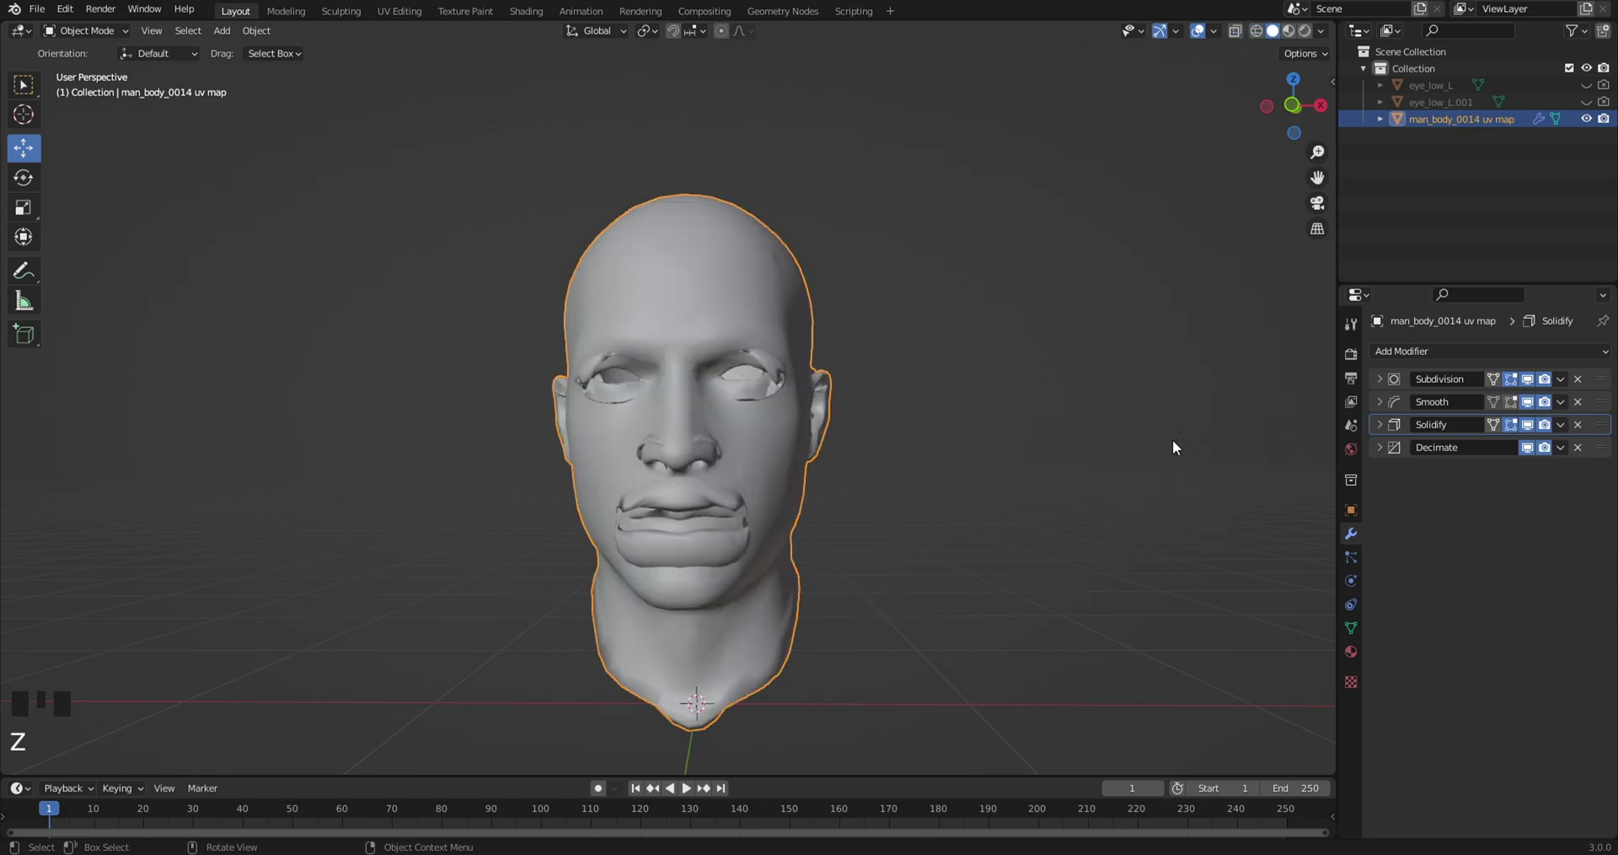
left_click_drag(1174, 450, 779, 373)
left_click(779, 373)
left_click(757, 372)
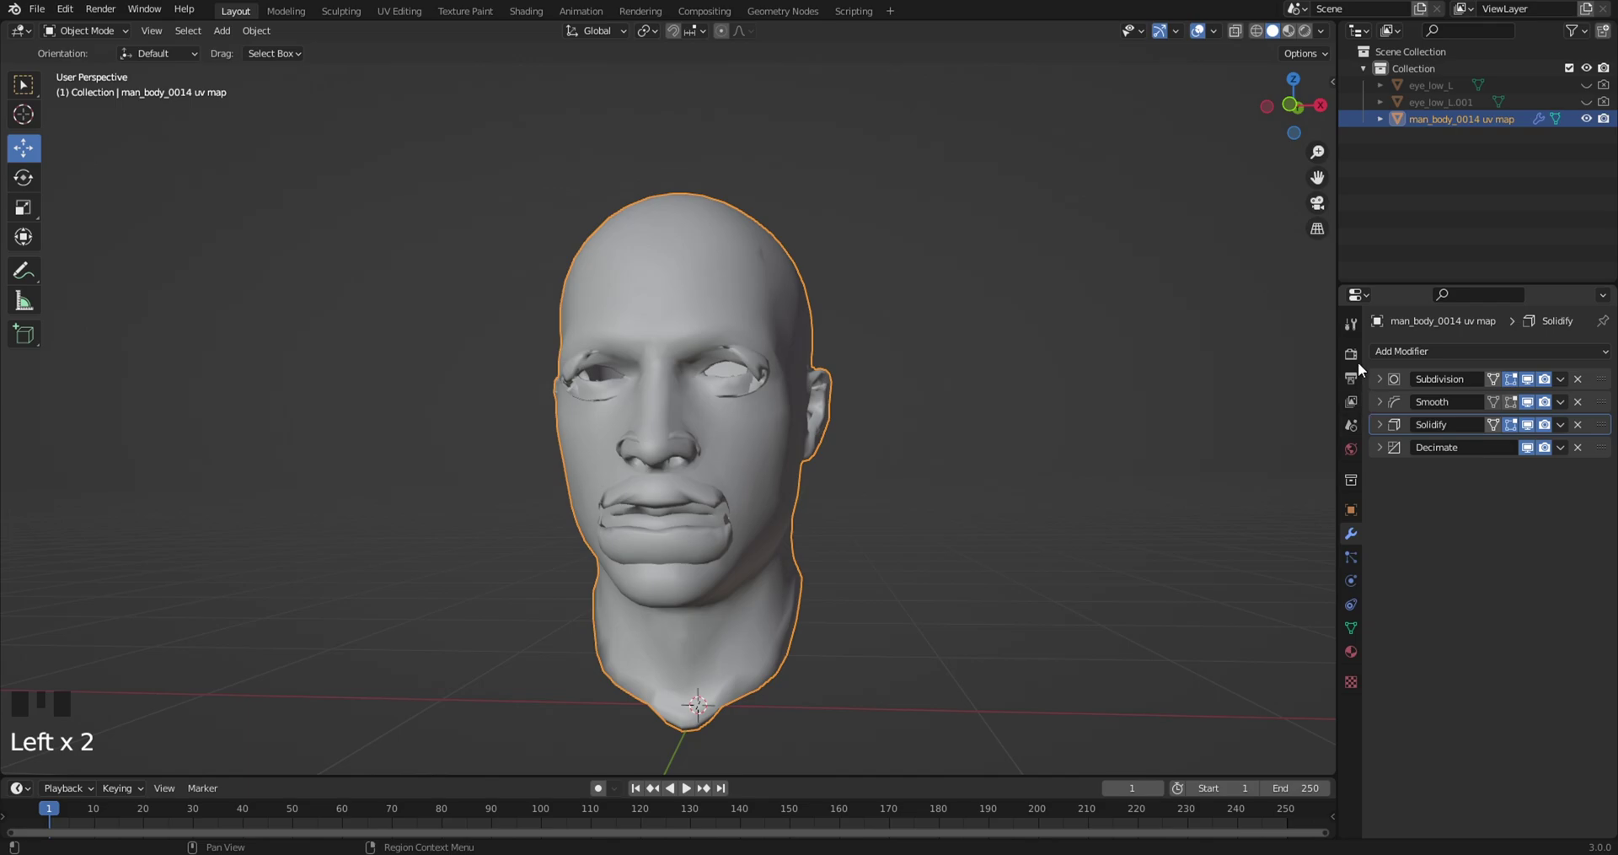
Add a Wireframe modifier with 0.001 m thickness, Even off, and Decimate Triangulate off
left_click_drag(1394, 353, 1386, 707)
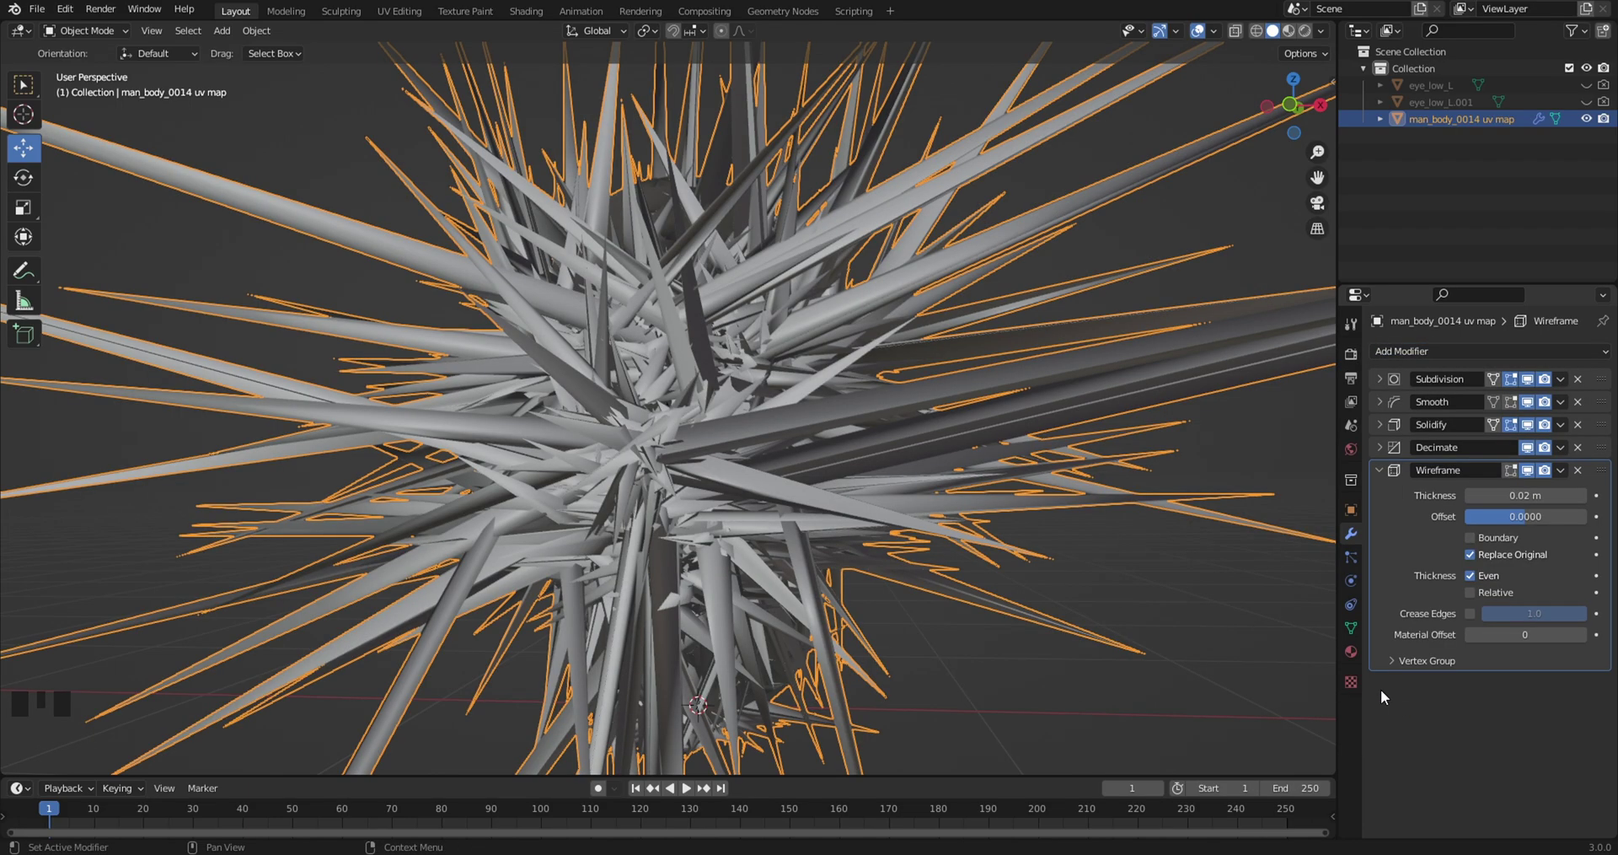
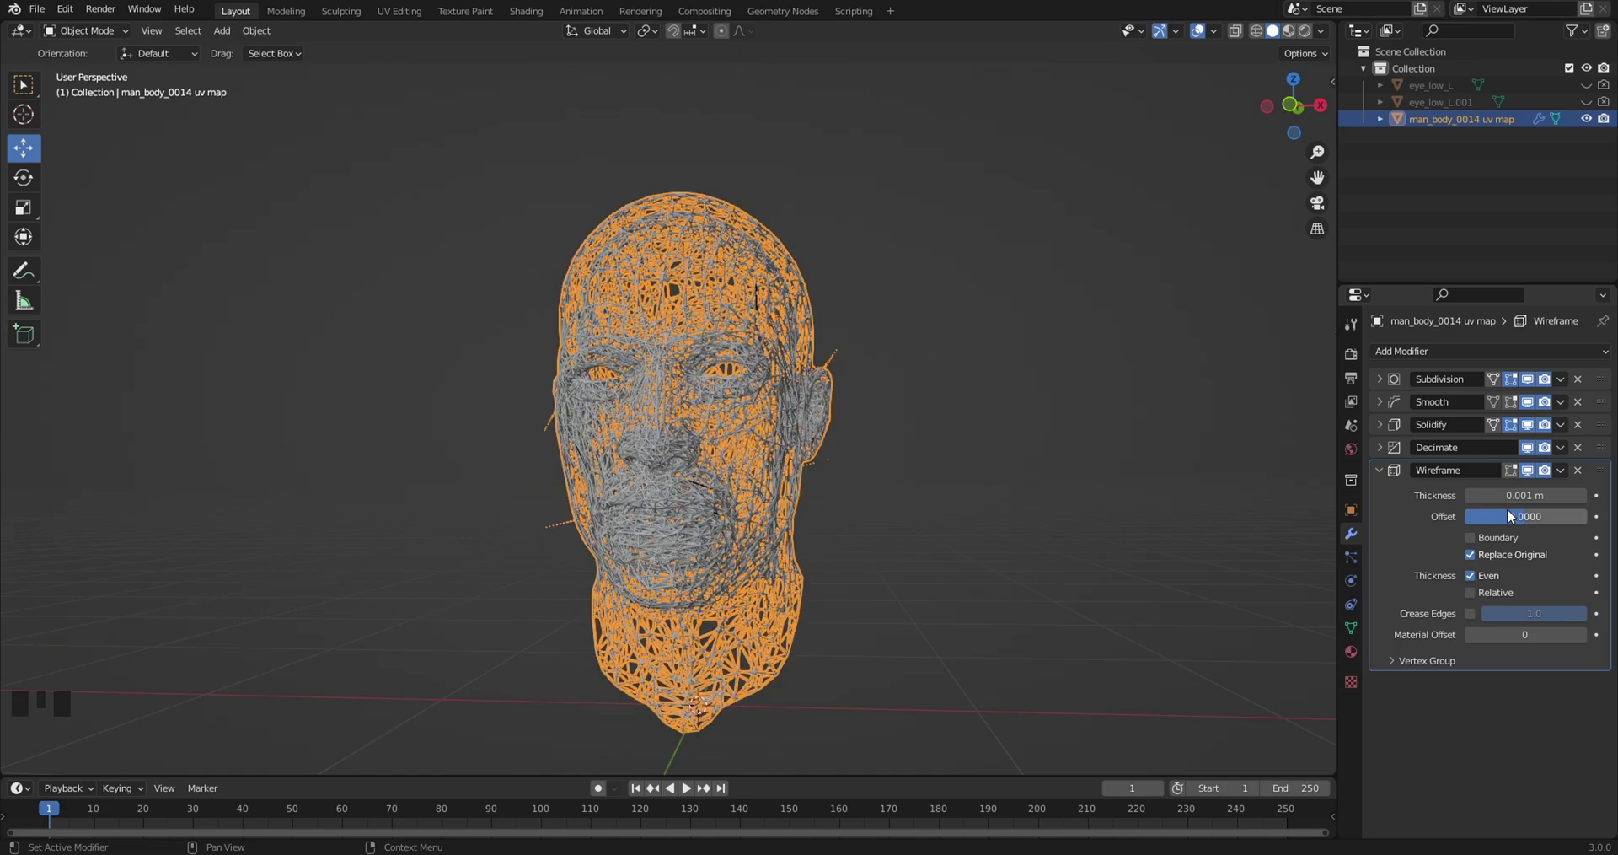
left_click(1089, 468)
left_click_drag(985, 456, 971, 464)
scroll("up", 3)
left_click_drag(971, 465, 1378, 479)
left_click_drag(1378, 478, 1475, 544)
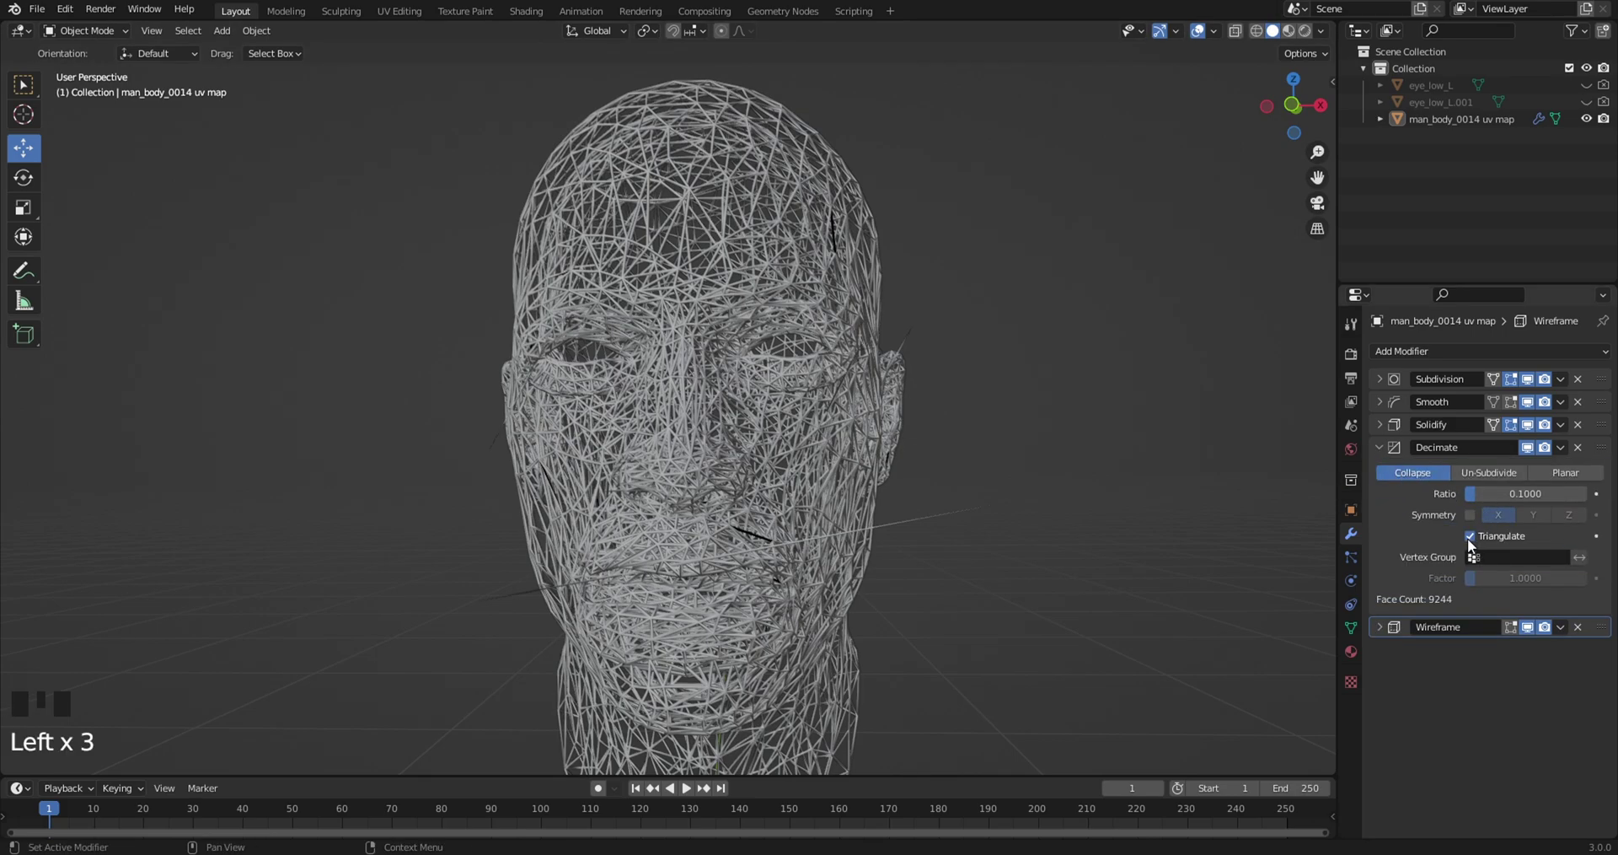
left_click(1475, 544)
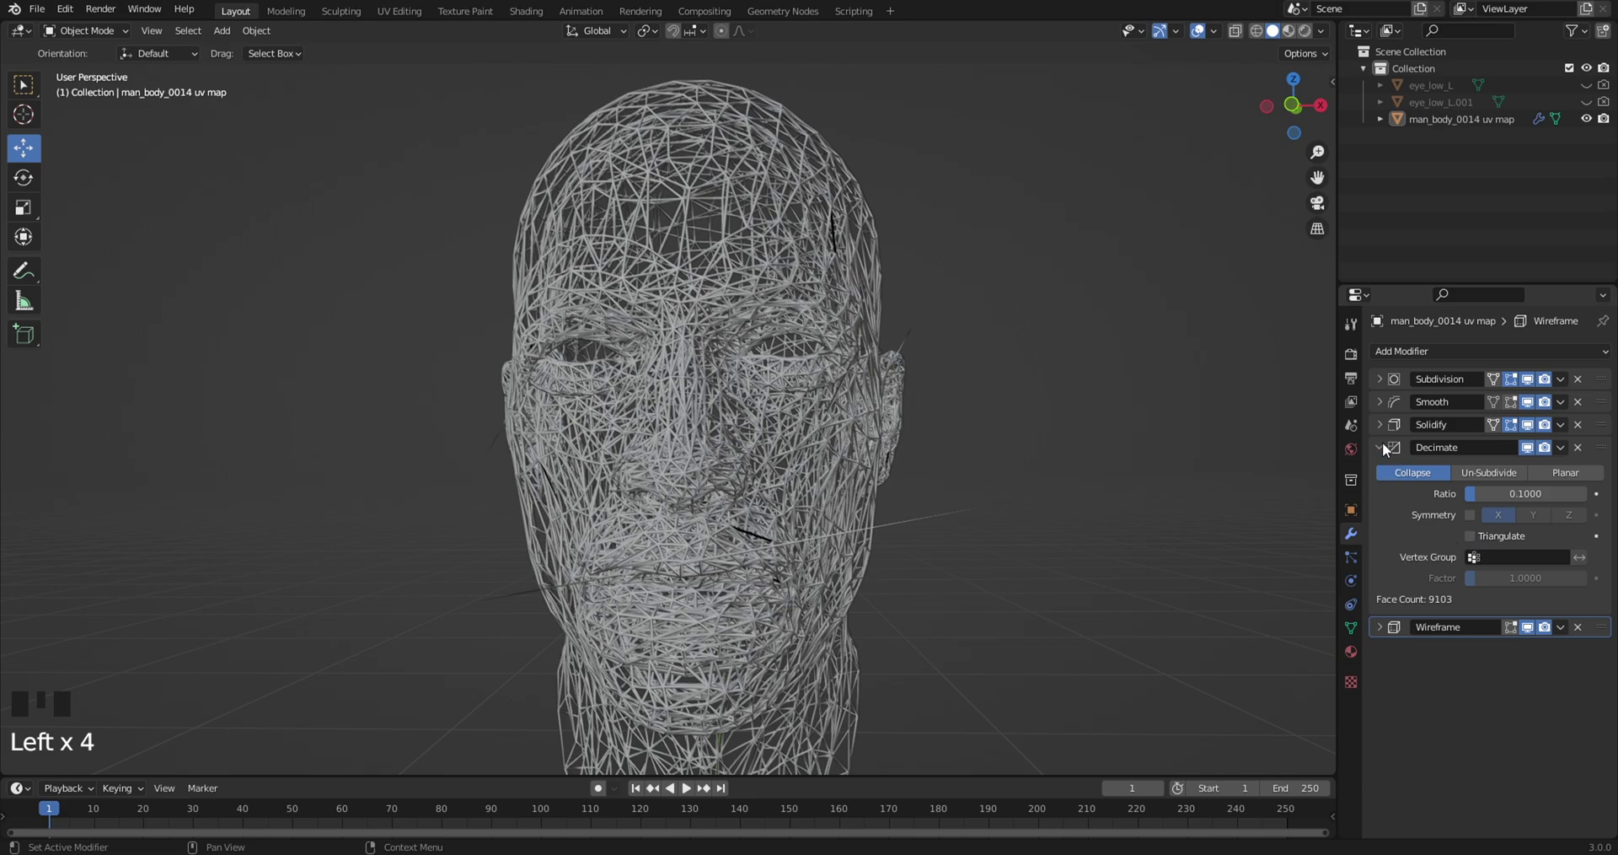
Inspect the wire mesh and rename the object to Head
left_click_drag(1386, 452, 1482, 583)
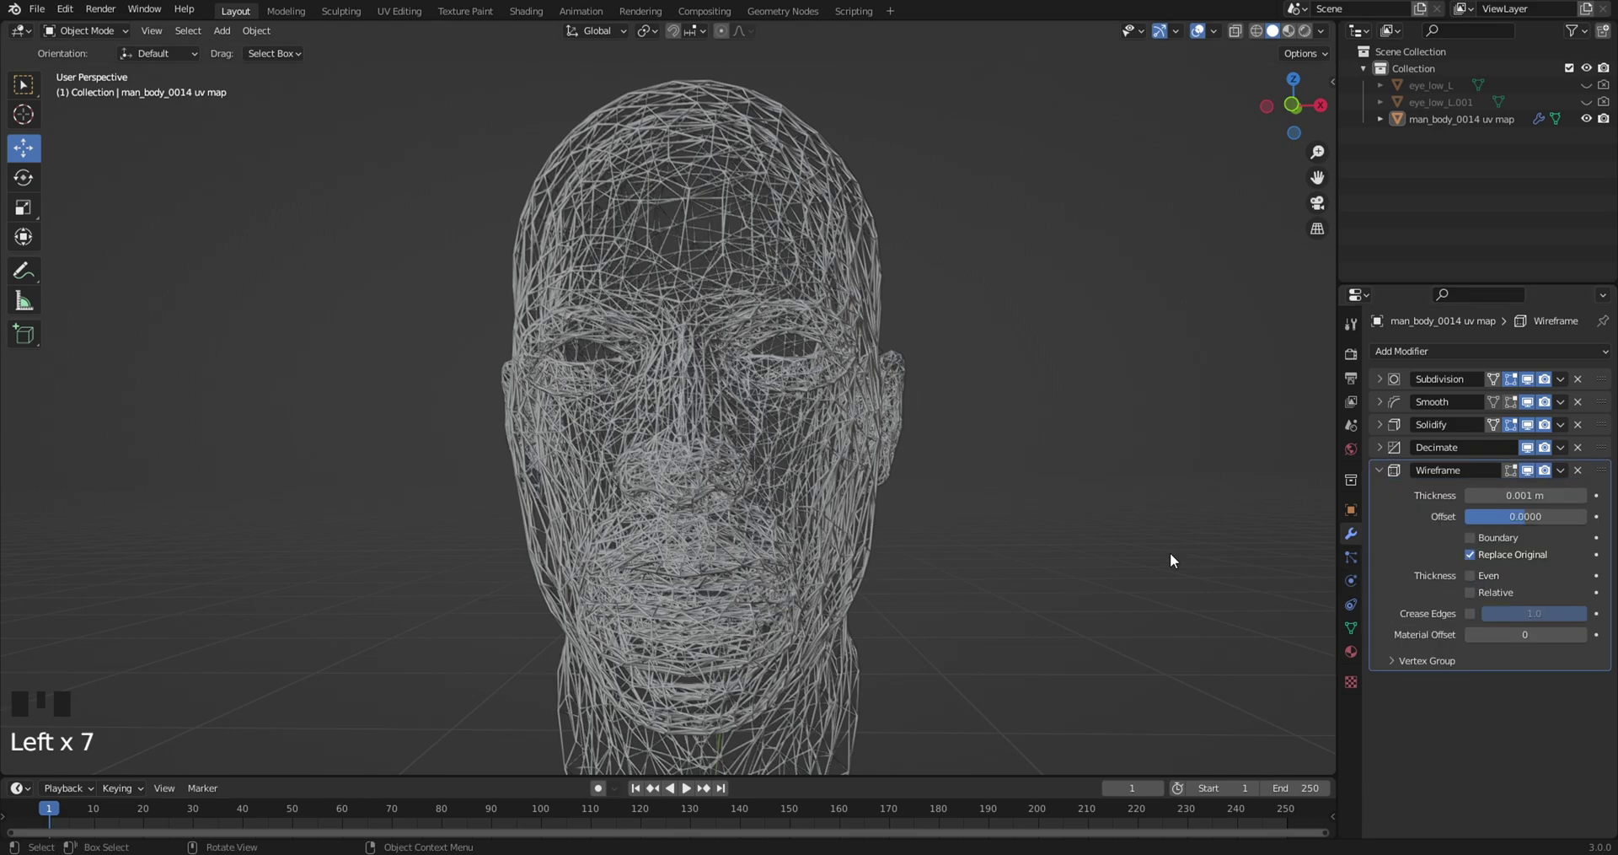
left_click_drag(1095, 552, 1100, 560)
scroll("down", 3)
left_click_drag(1100, 559, 1082, 552)
scroll("down", 3)
left_click_drag(1132, 572, 1390, 477)
left_click_drag(1390, 477, 1461, 123)
left_click_drag(1461, 124, 1436, 155)
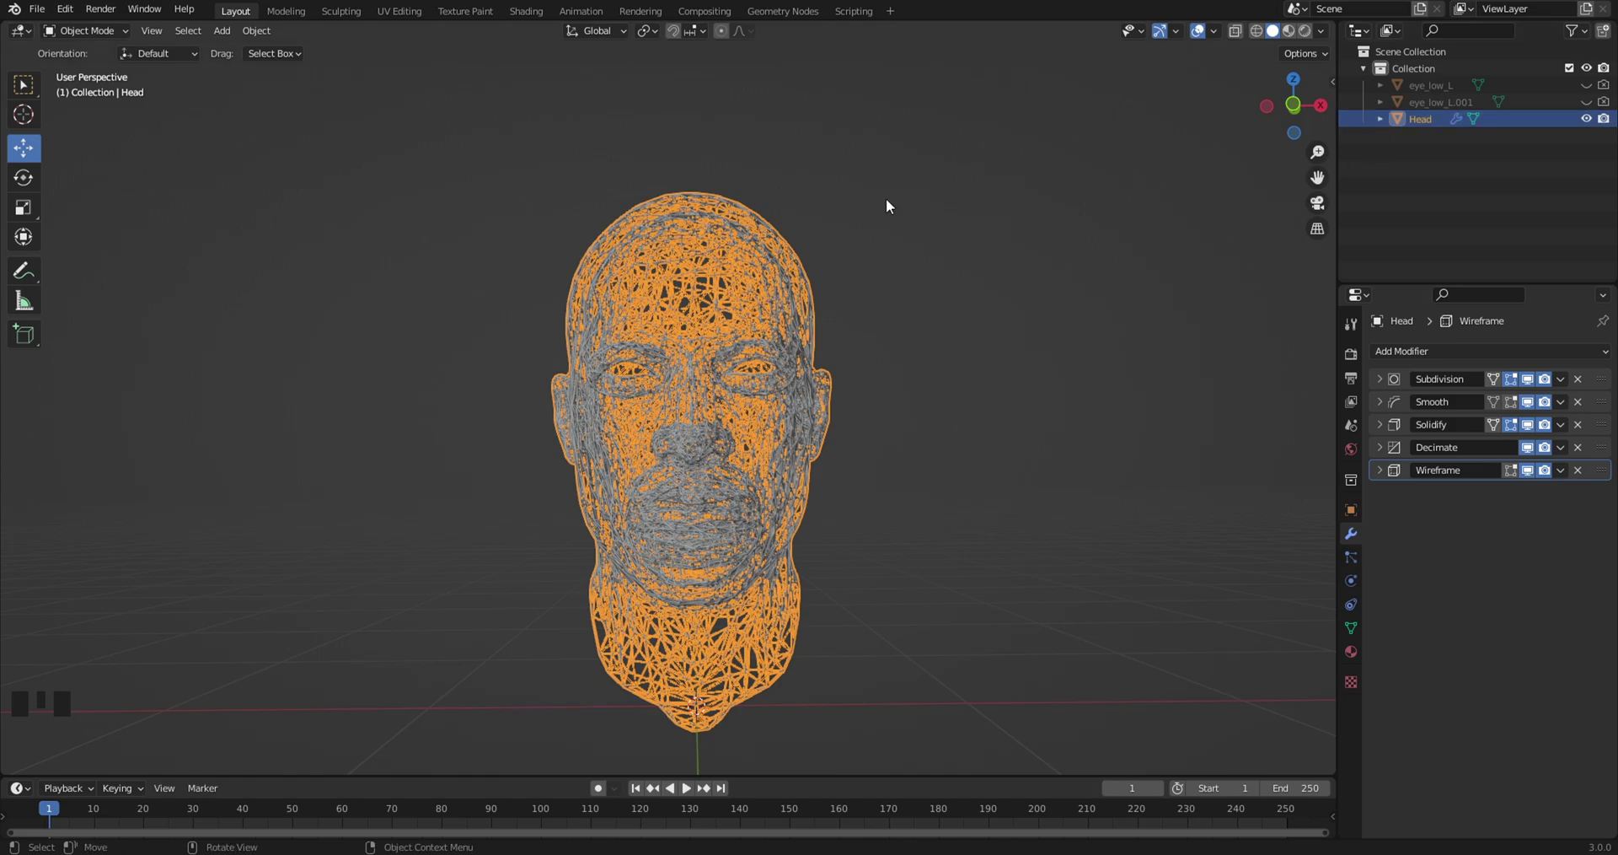
Add a camera and set the render engine to Cycles on GPU Compute
left_click_drag(892, 257, 906, 305)
left_click(906, 305)
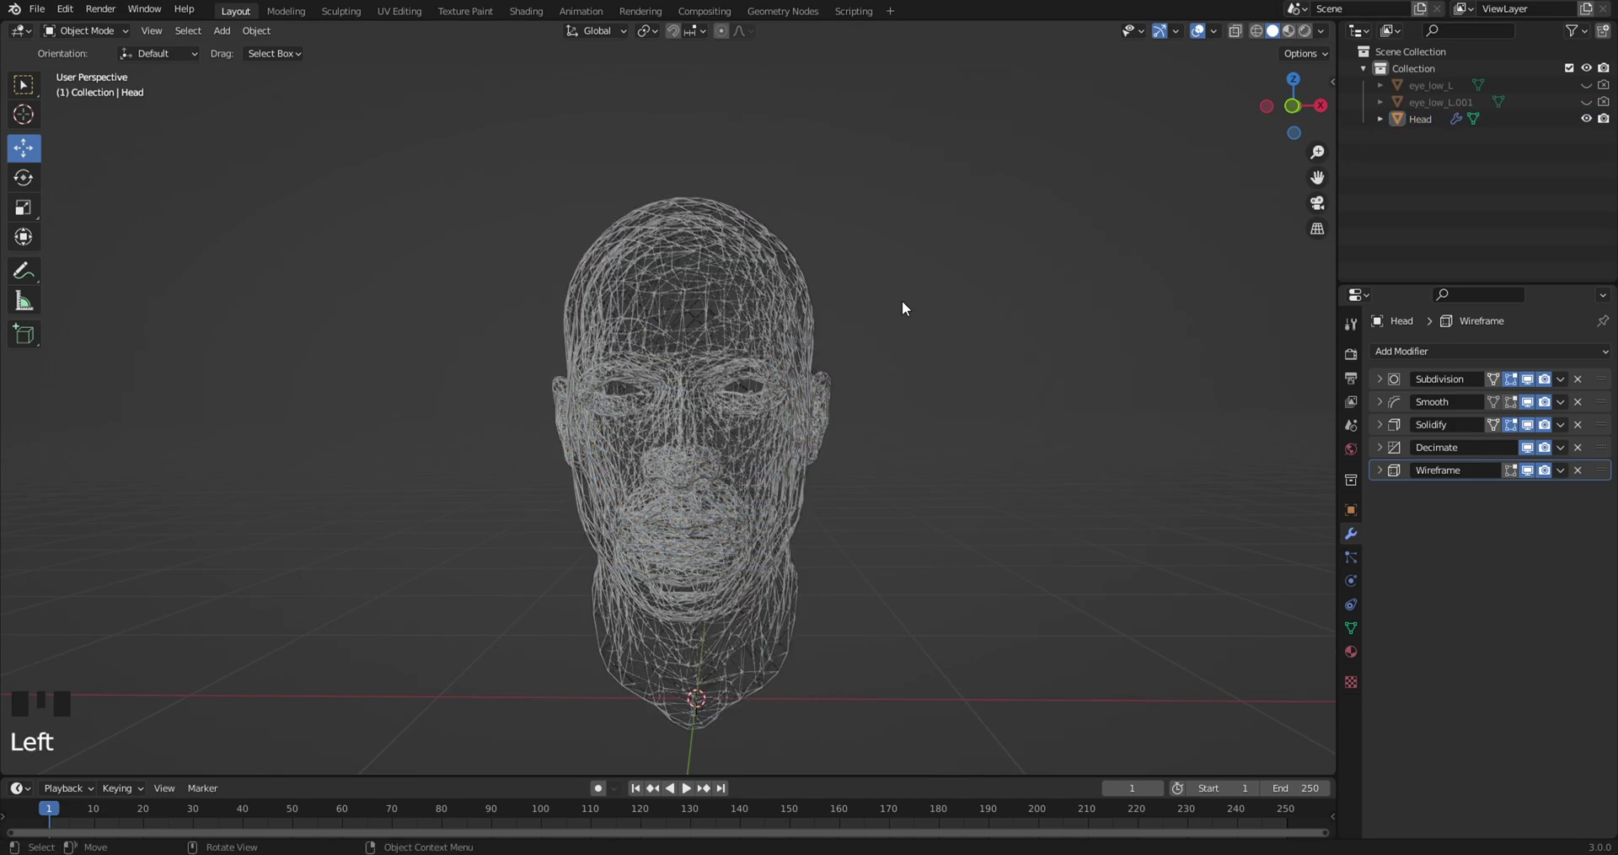
key("shift+a")
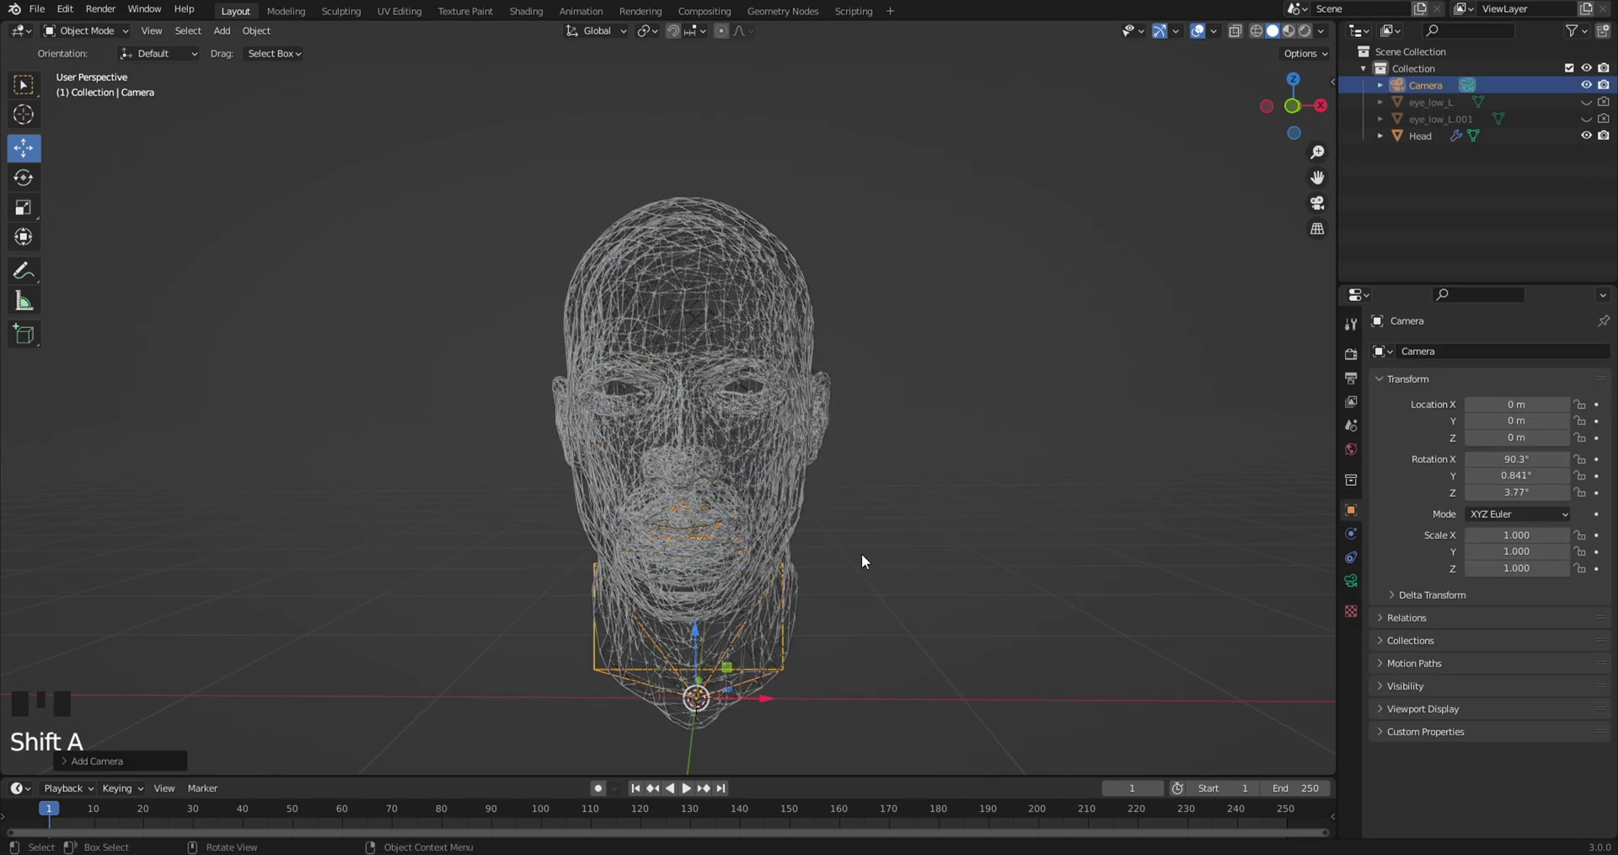
left_click_drag(854, 579, 1349, 355)
left_click(1350, 355)
Turn off the viewport and render noise thresholds, leaving 1024 and 4096 samples
left_click_drag(1496, 355, 1478, 473)
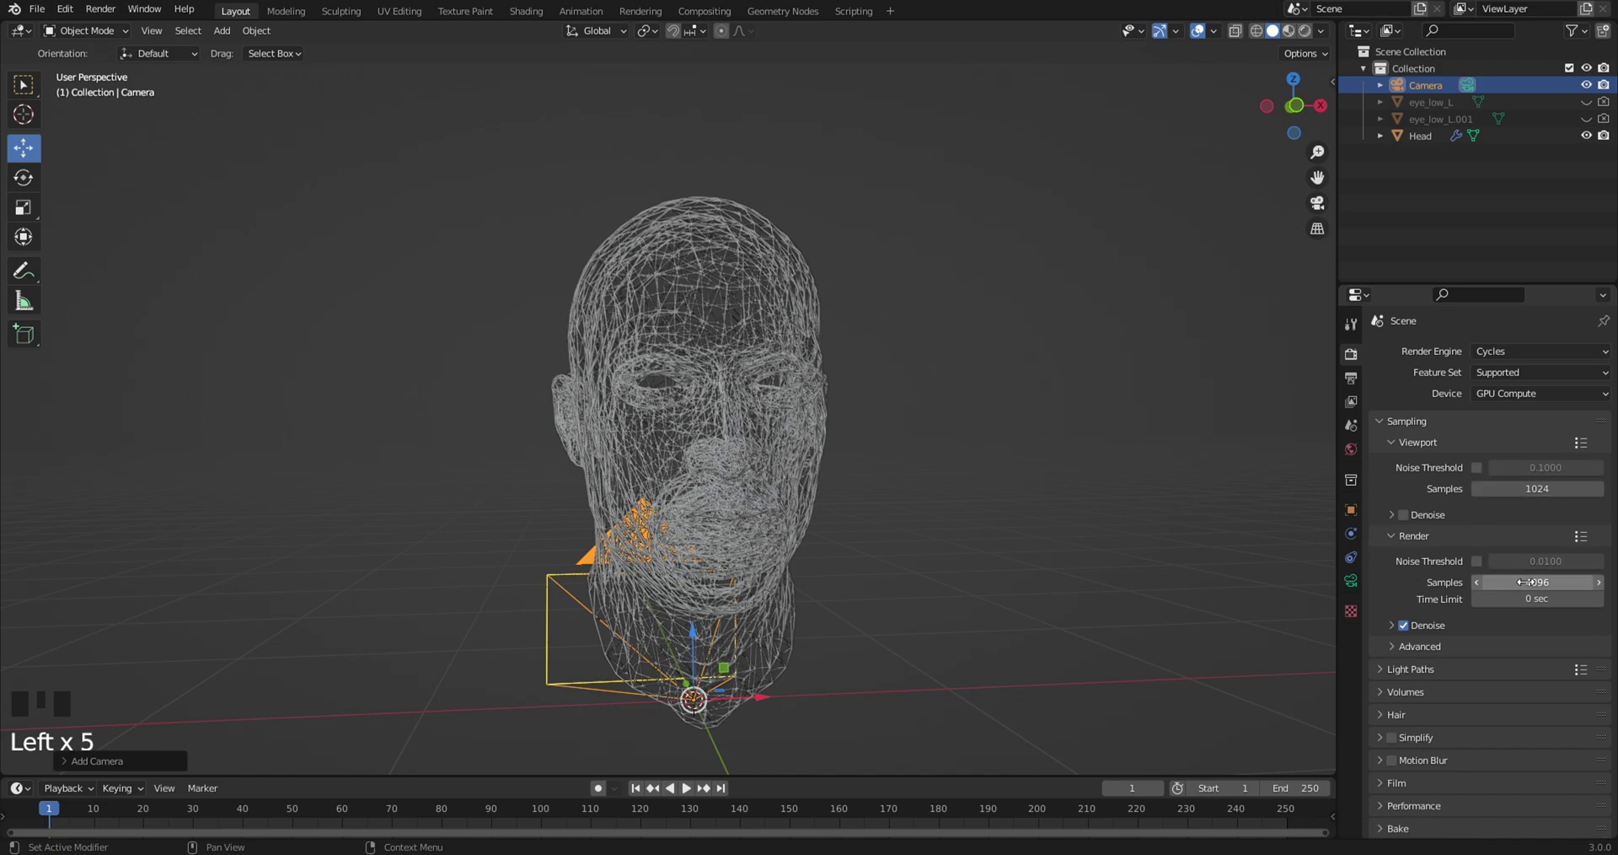
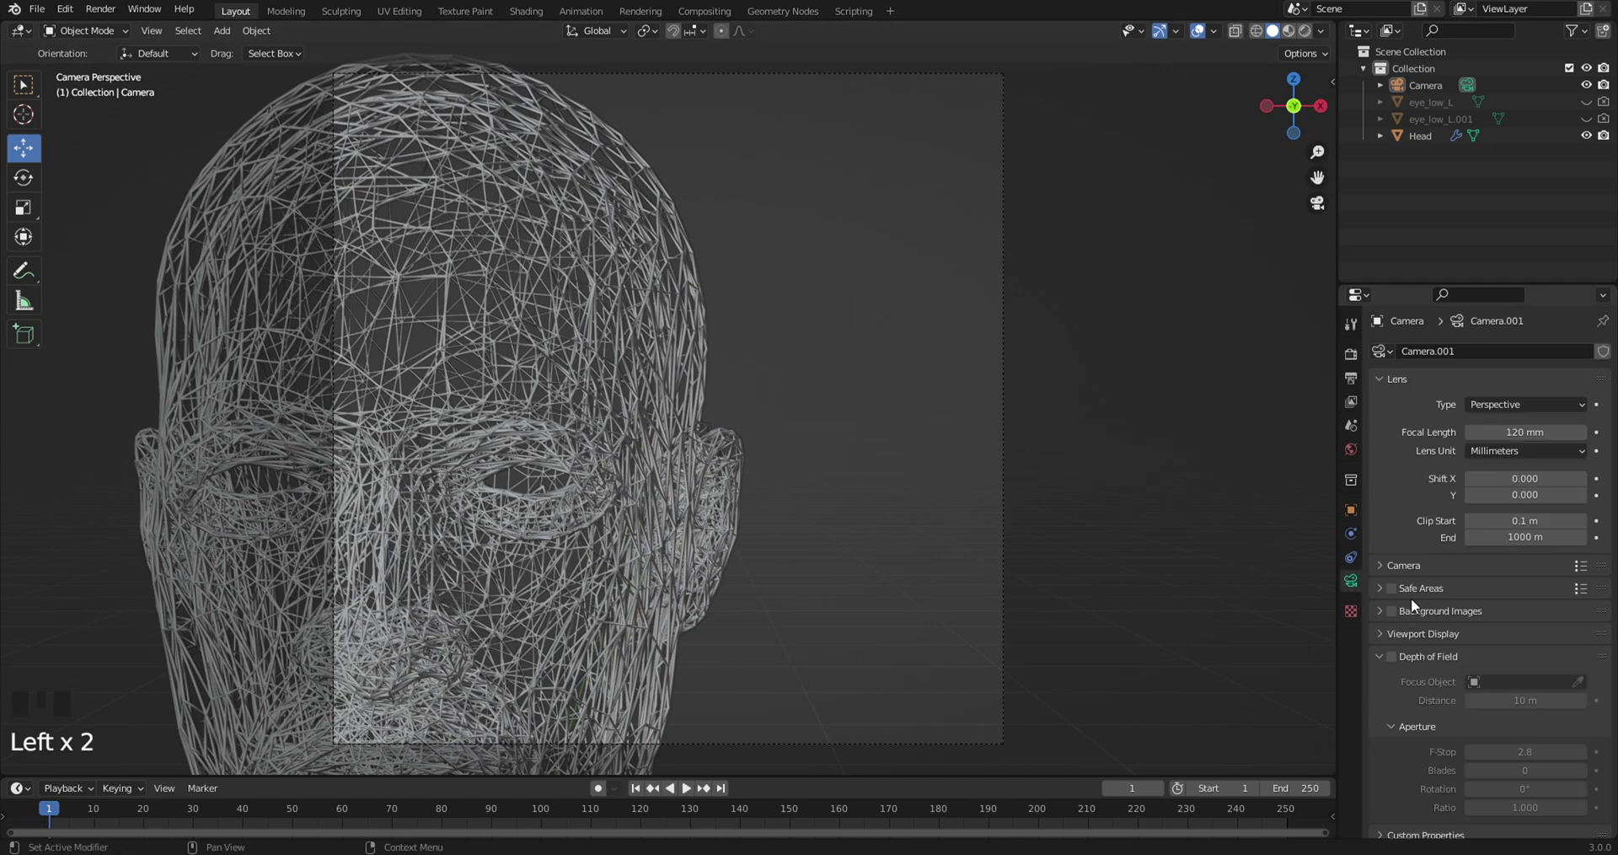
Set the camera rotation to 90°, 0, 0 so it faces the head
left_click_drag(1379, 637, 1355, 485)
left_click(1357, 510)
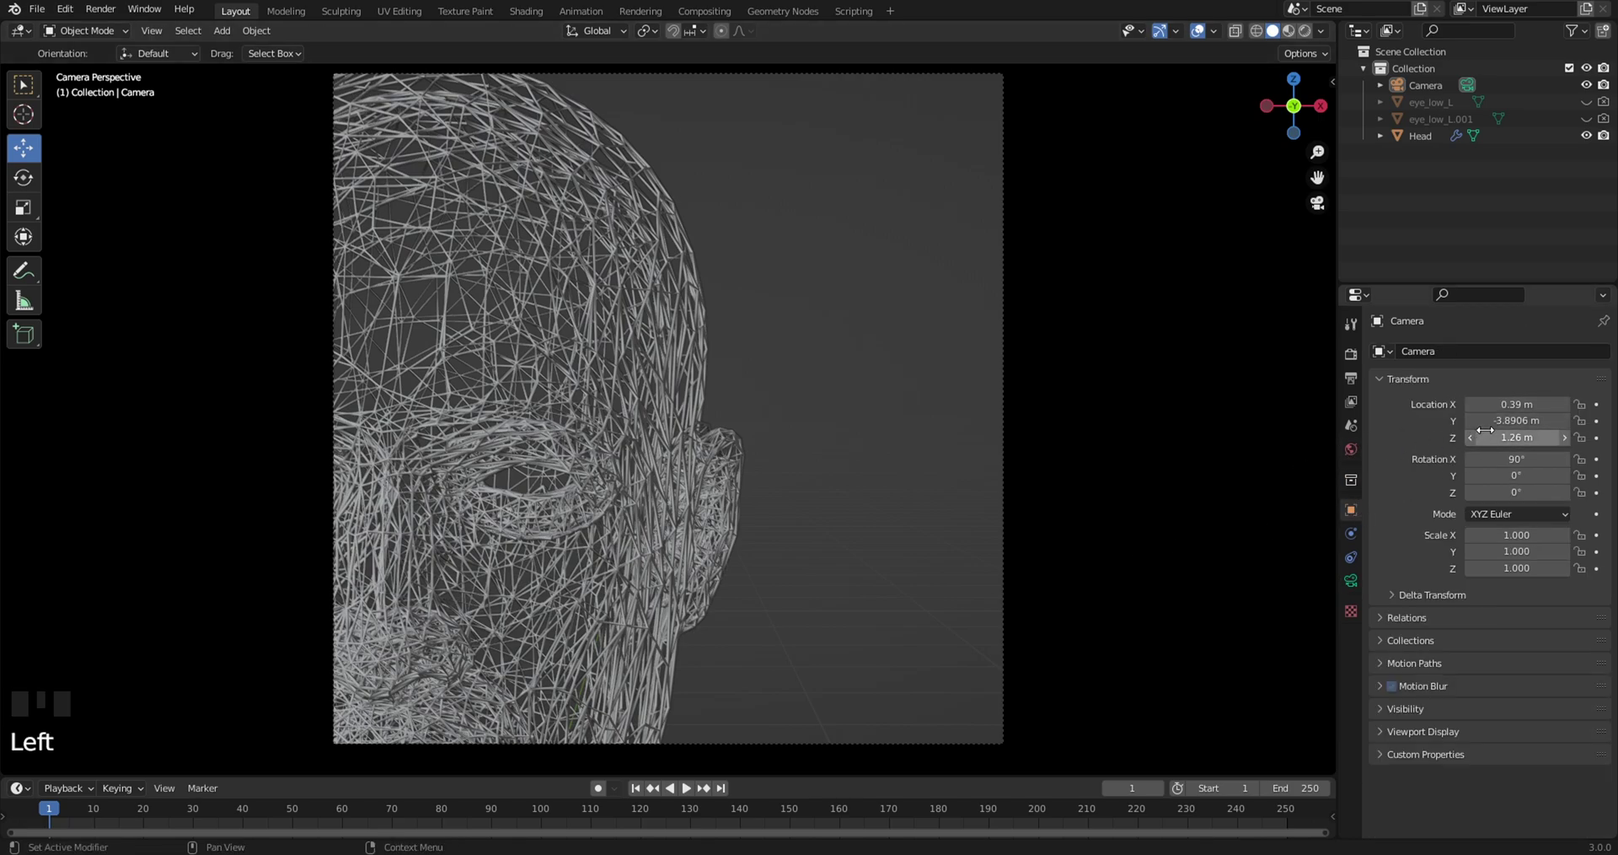
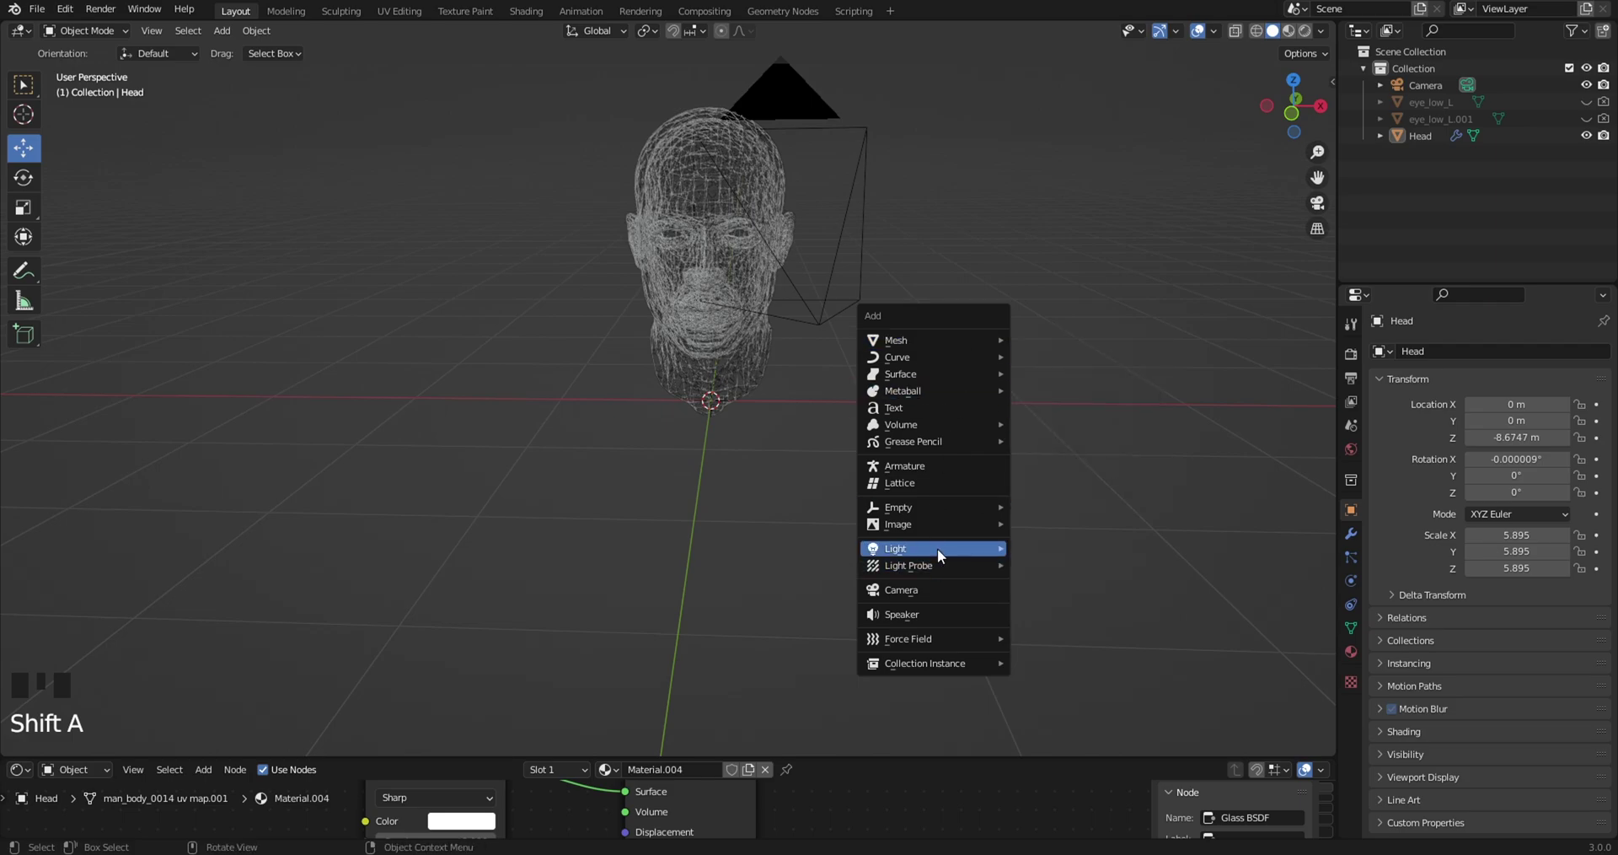
Add an area light, move it sideways on X and rotate it 90° on Y to face the head
left_click_drag(896, 478, 718, 343)
left_click(718, 343)
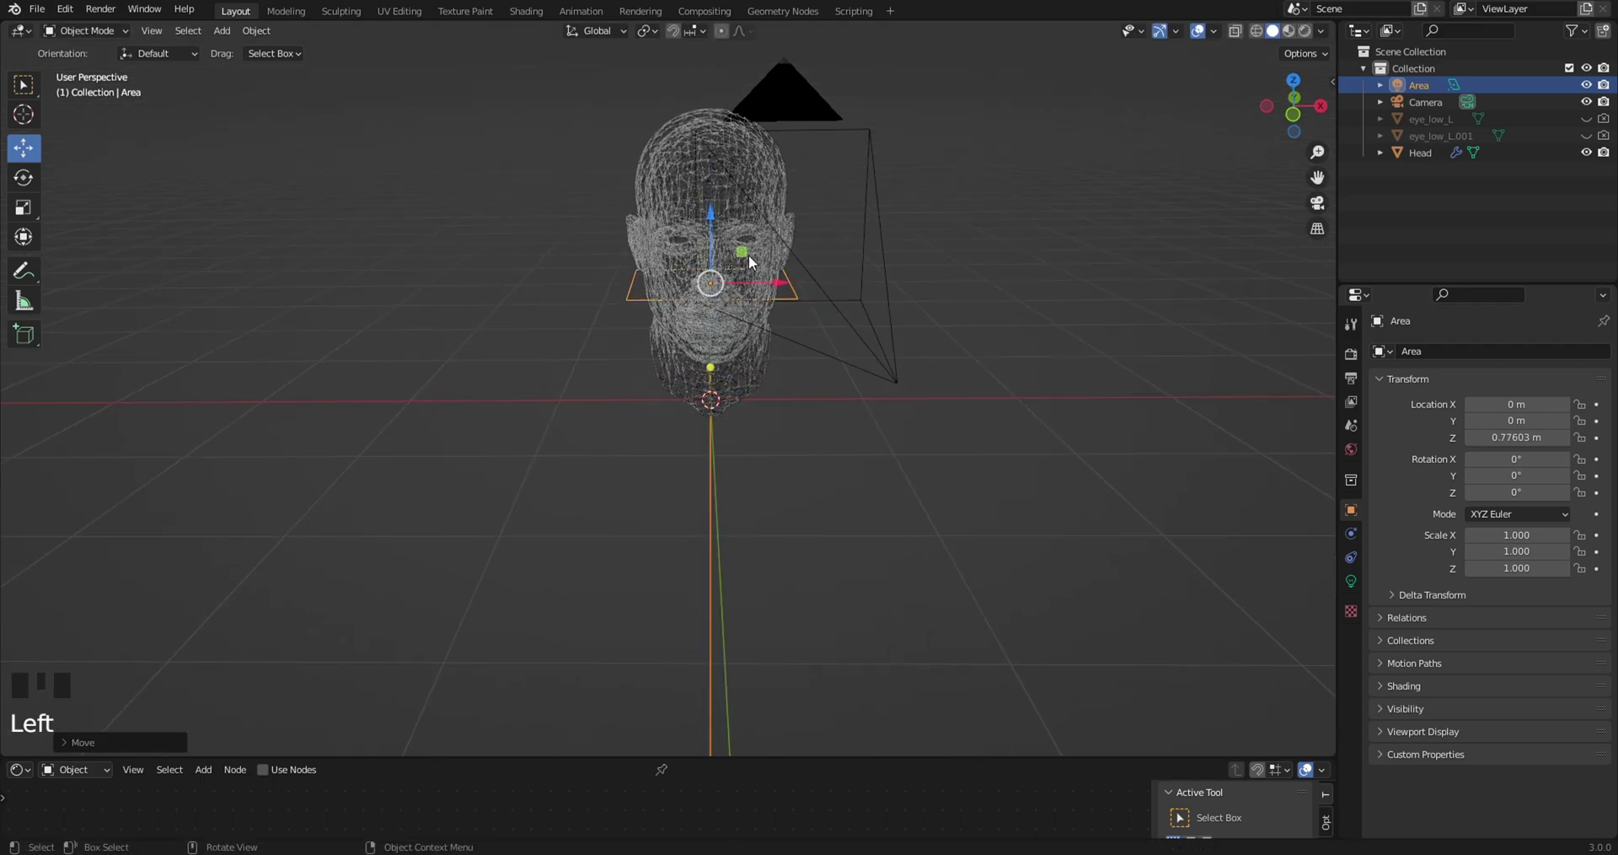
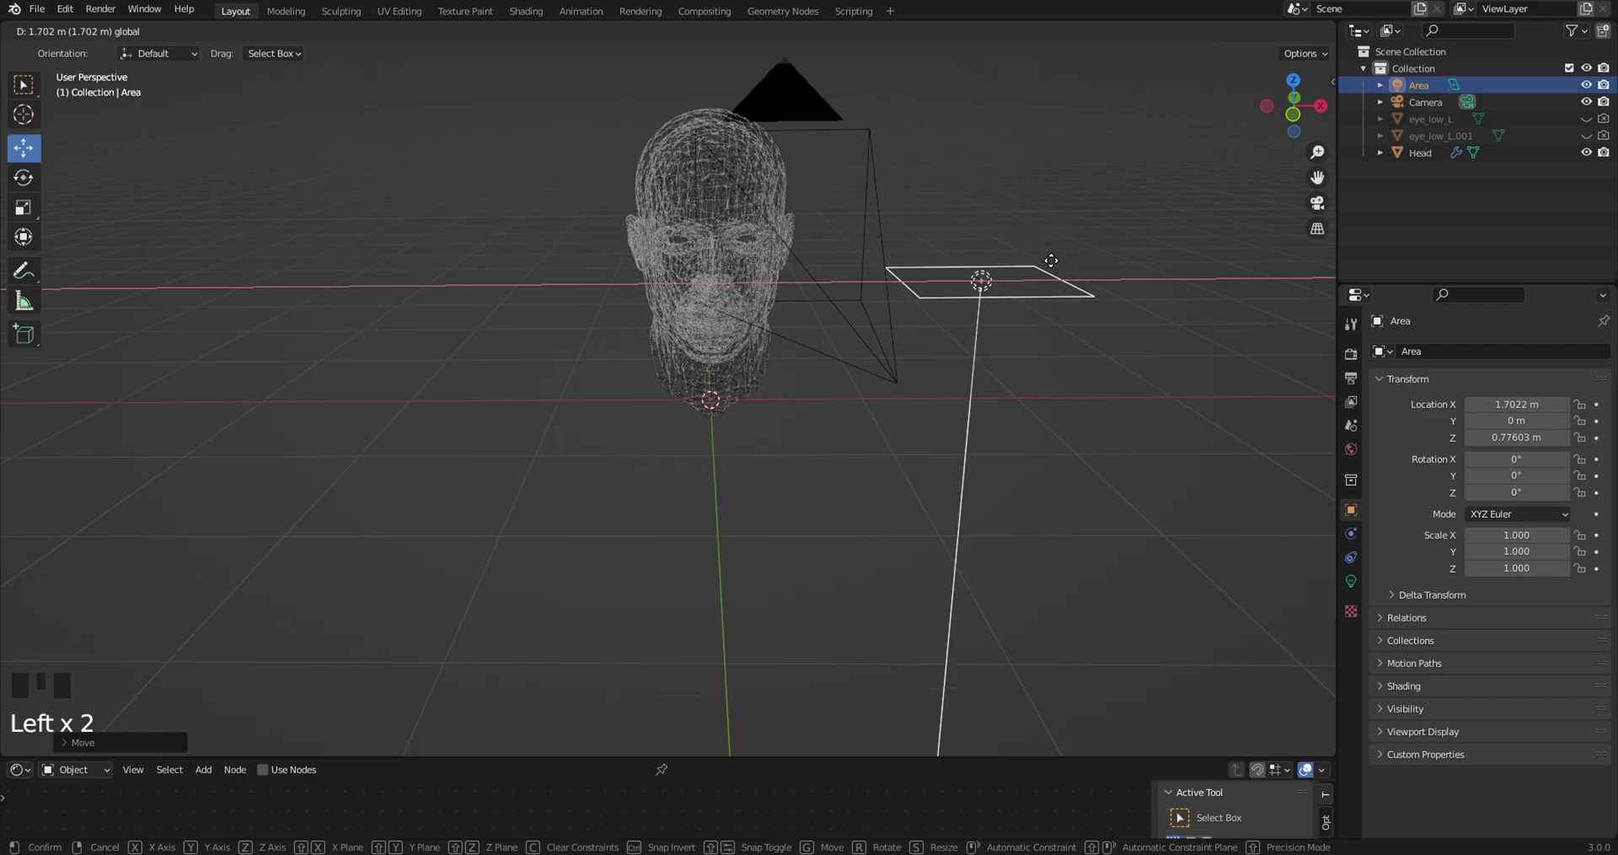
left_click_drag(1095, 242, 887, 303)
scroll("up", 3)
left_click_drag(887, 303, 27, 175)
left_click_drag(26, 174, 740, 314)
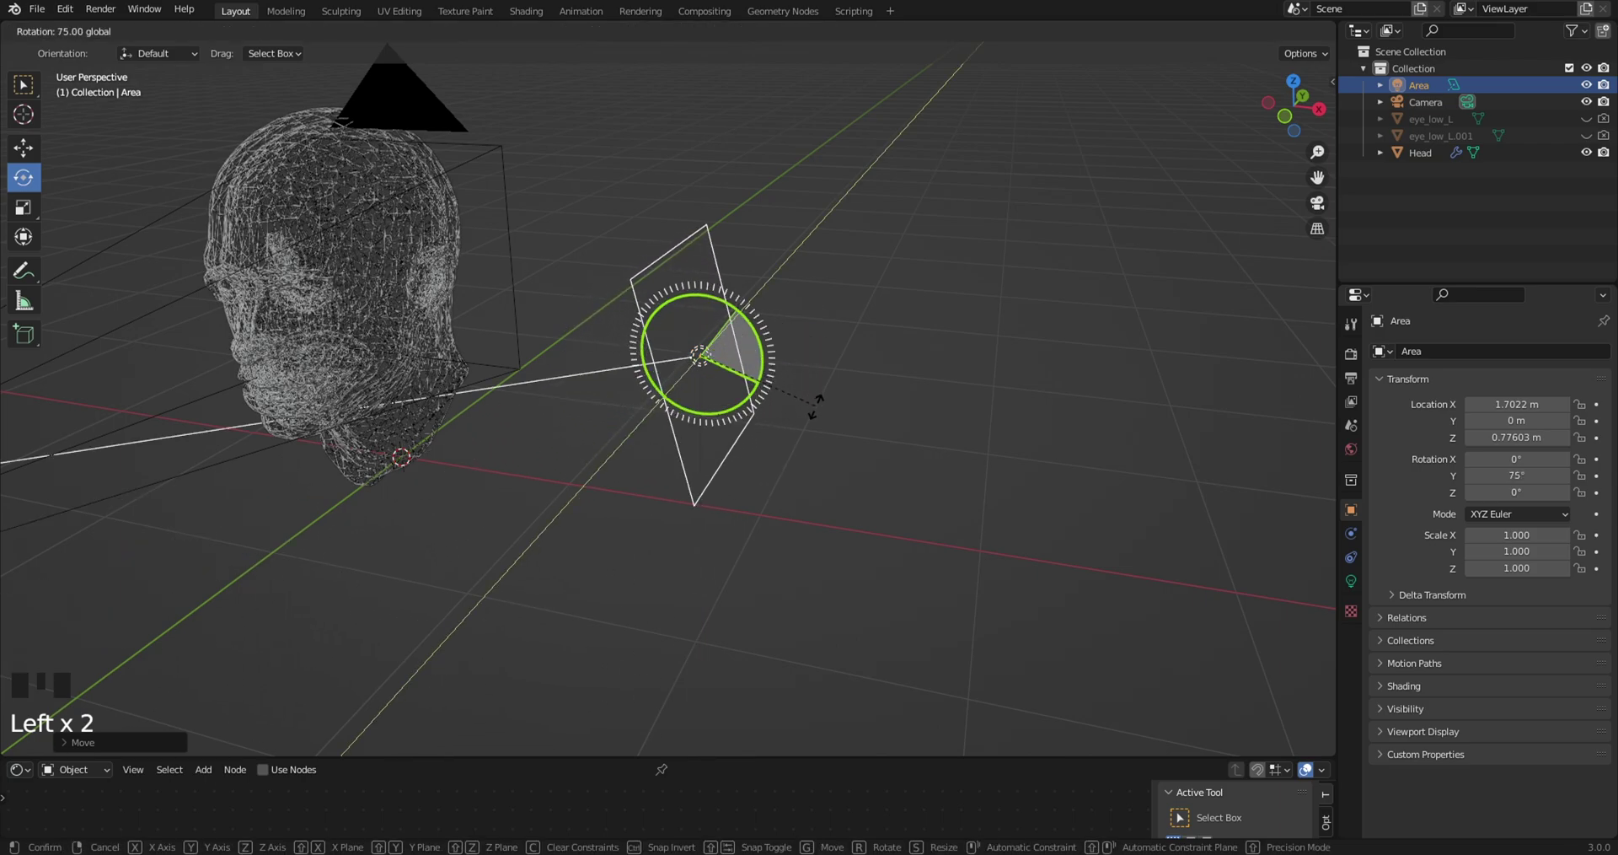
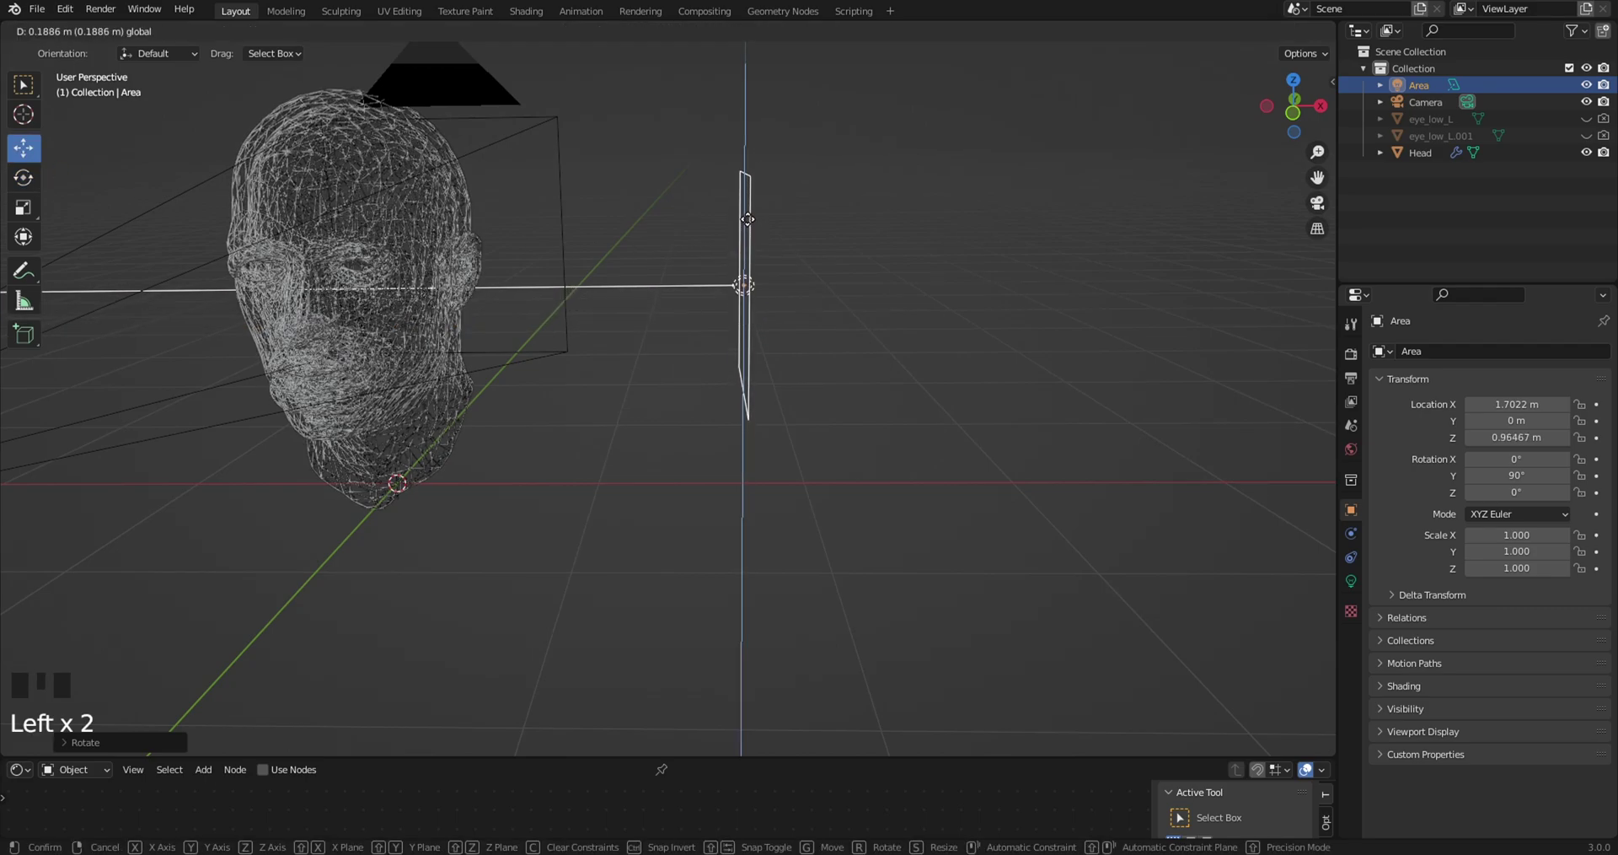
Adjust the light's height and side position to 1.28, −0.28, 1.19 m and look through the camera
left_click_drag(857, 189, 676, 214)
scroll("down", 3)
left_click_drag(676, 225, 731, 308)
scroll("up", 3)
left_click_drag(732, 309, 689, 432)
left_click(690, 433)
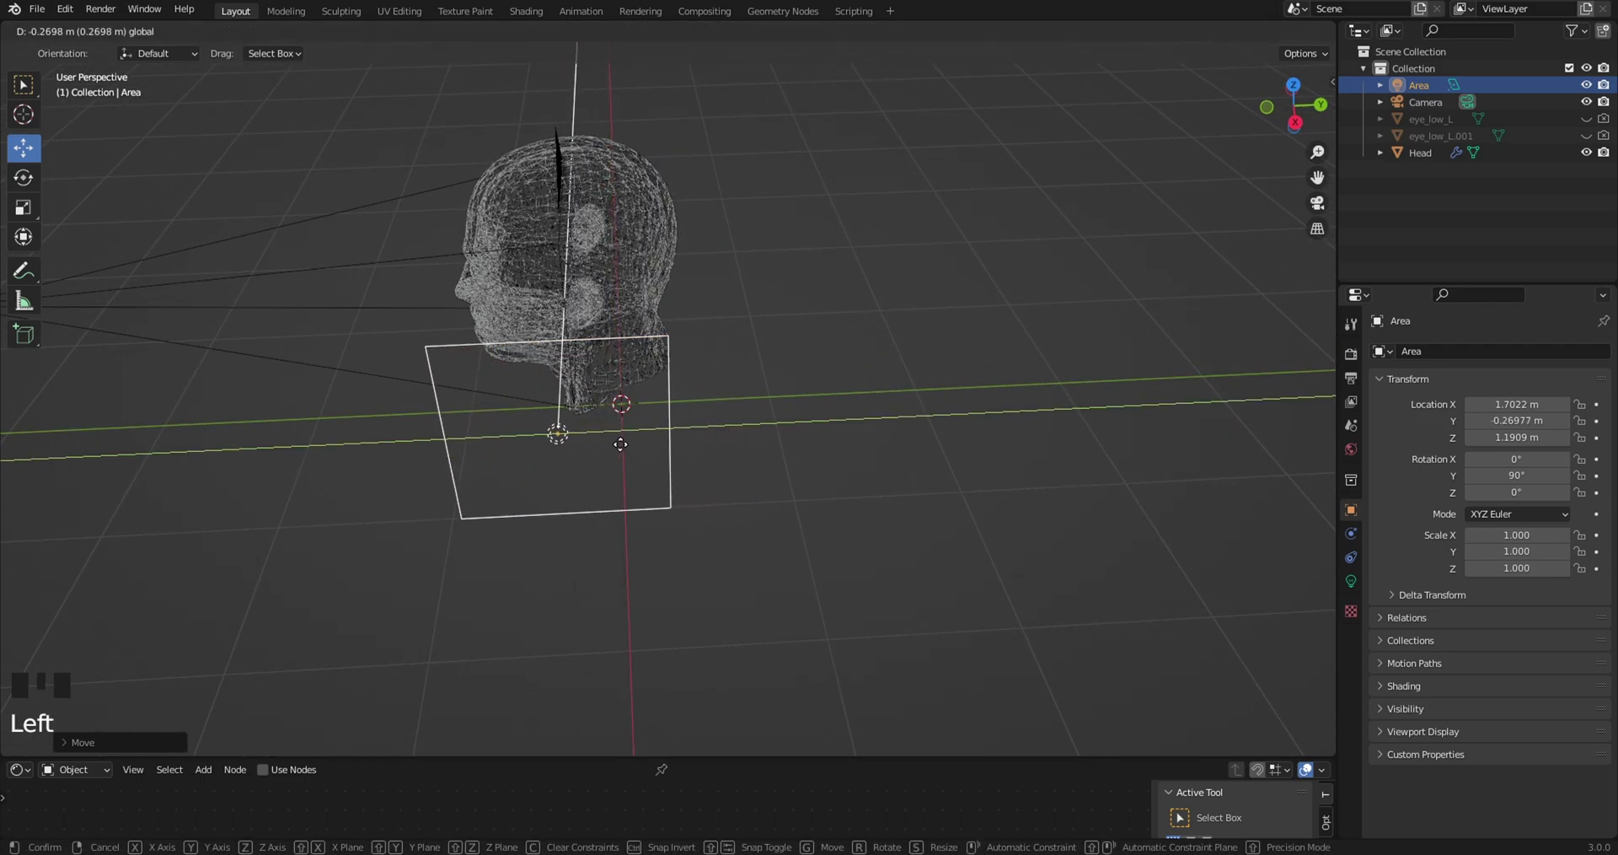
left_click_drag(838, 416, 901, 327)
left_click(901, 327)
left_click(895, 311)
key("KP_0")
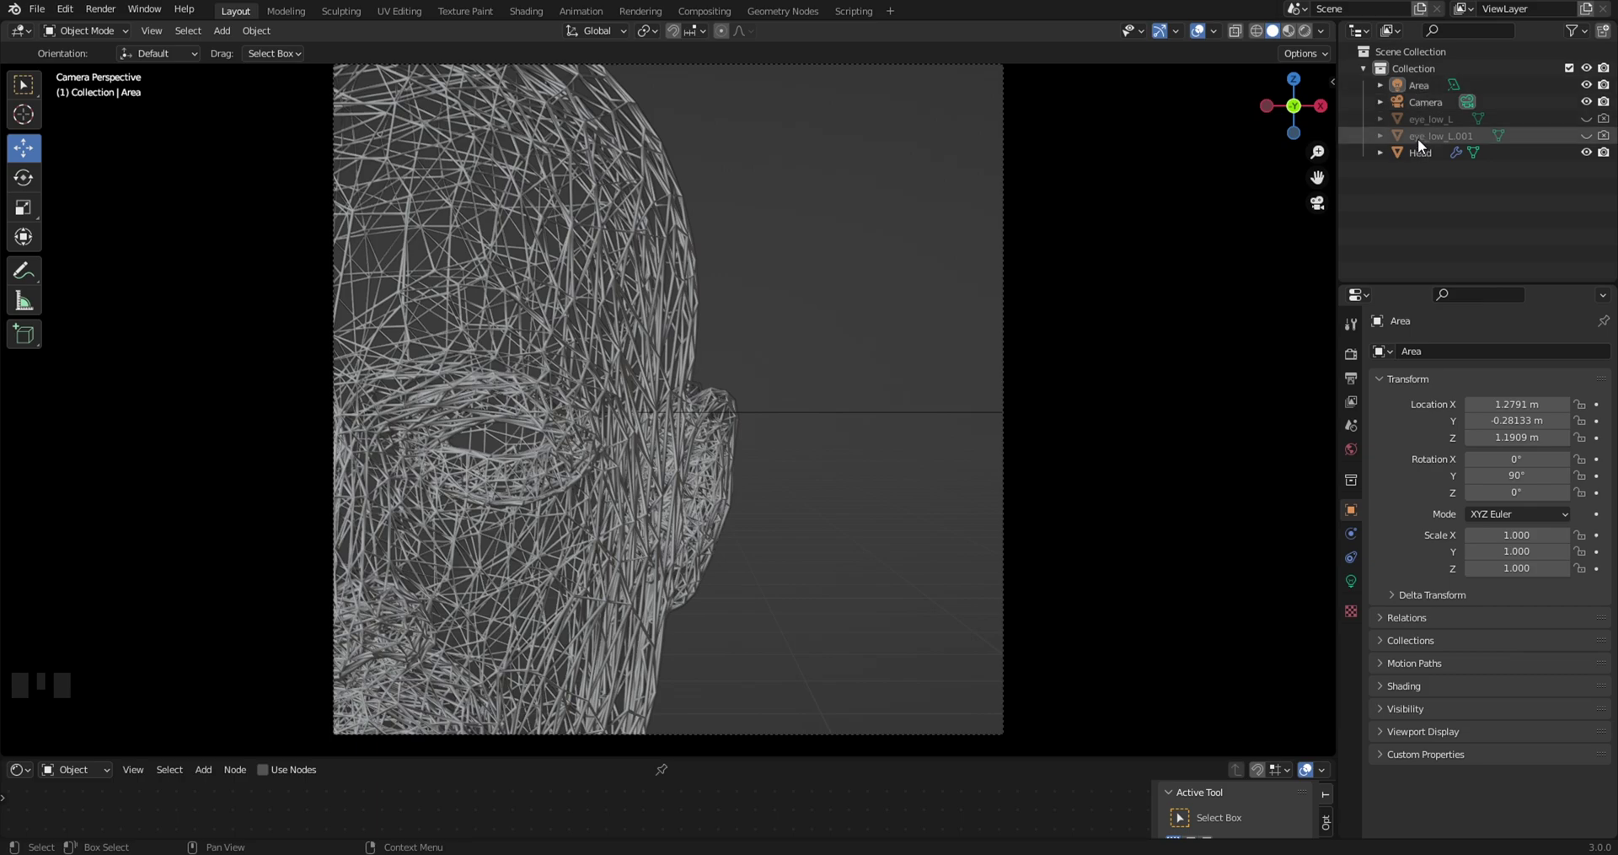
Set the area light's power to 20 W and check it in a rendered viewport preview
left_click(1430, 95)
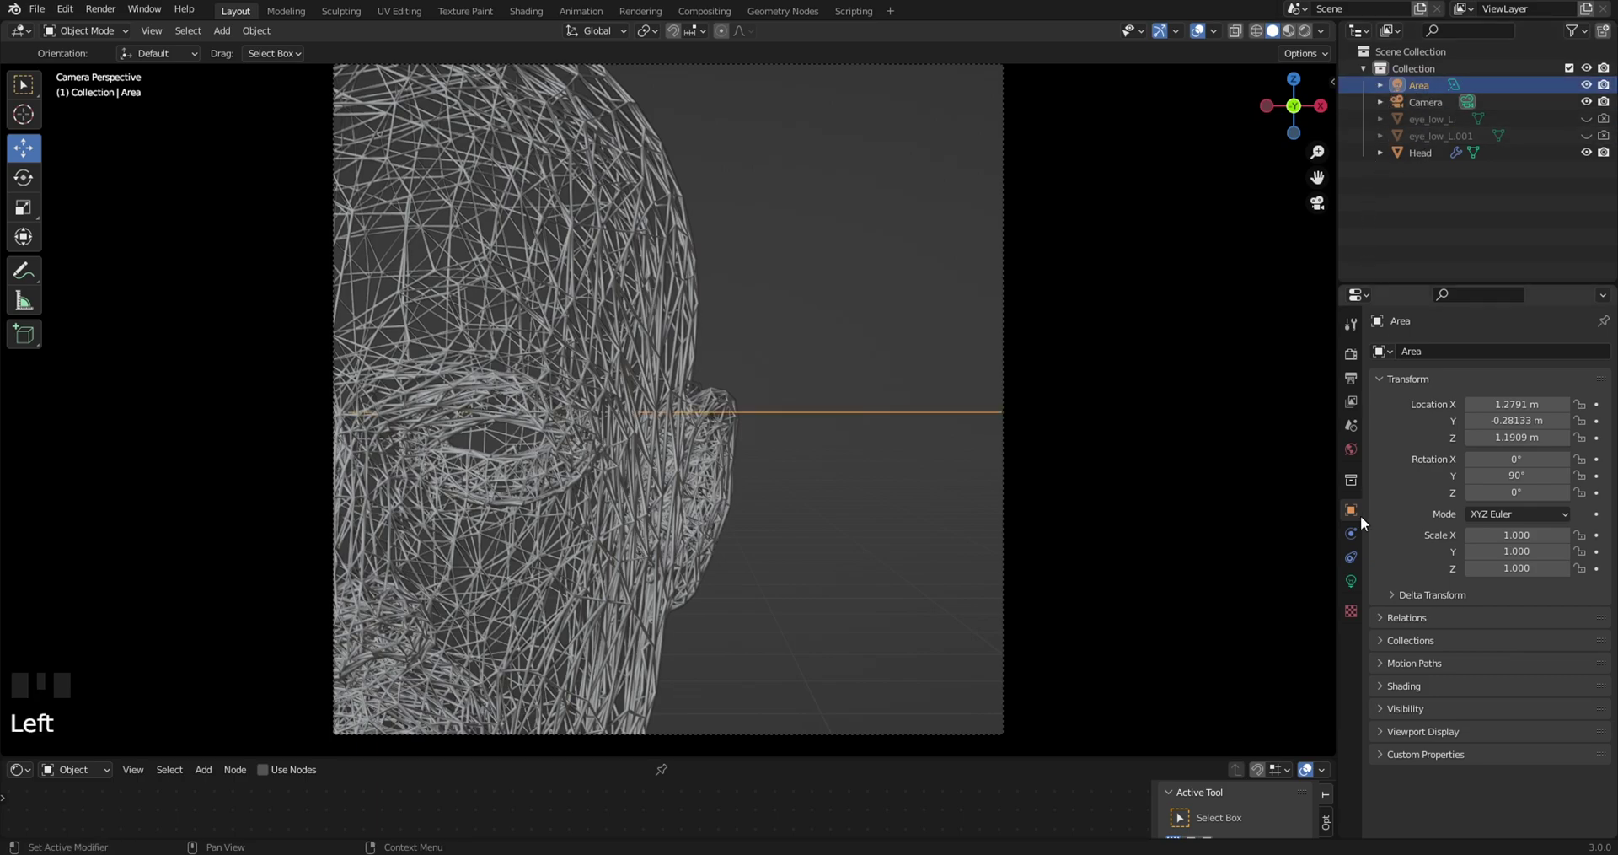
left_click(1354, 583)
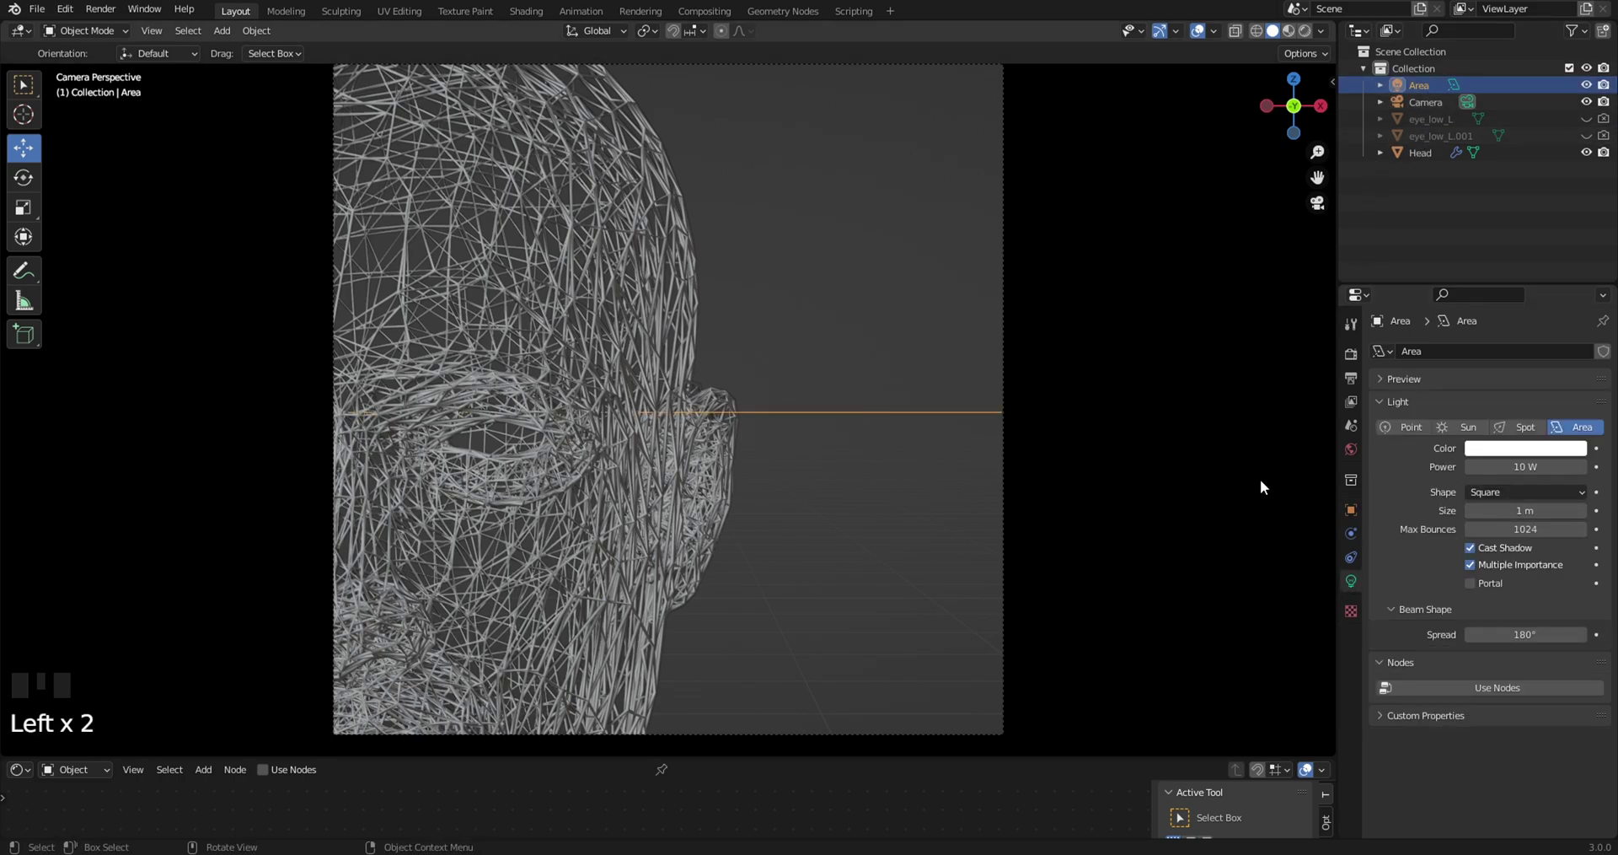
key("z")
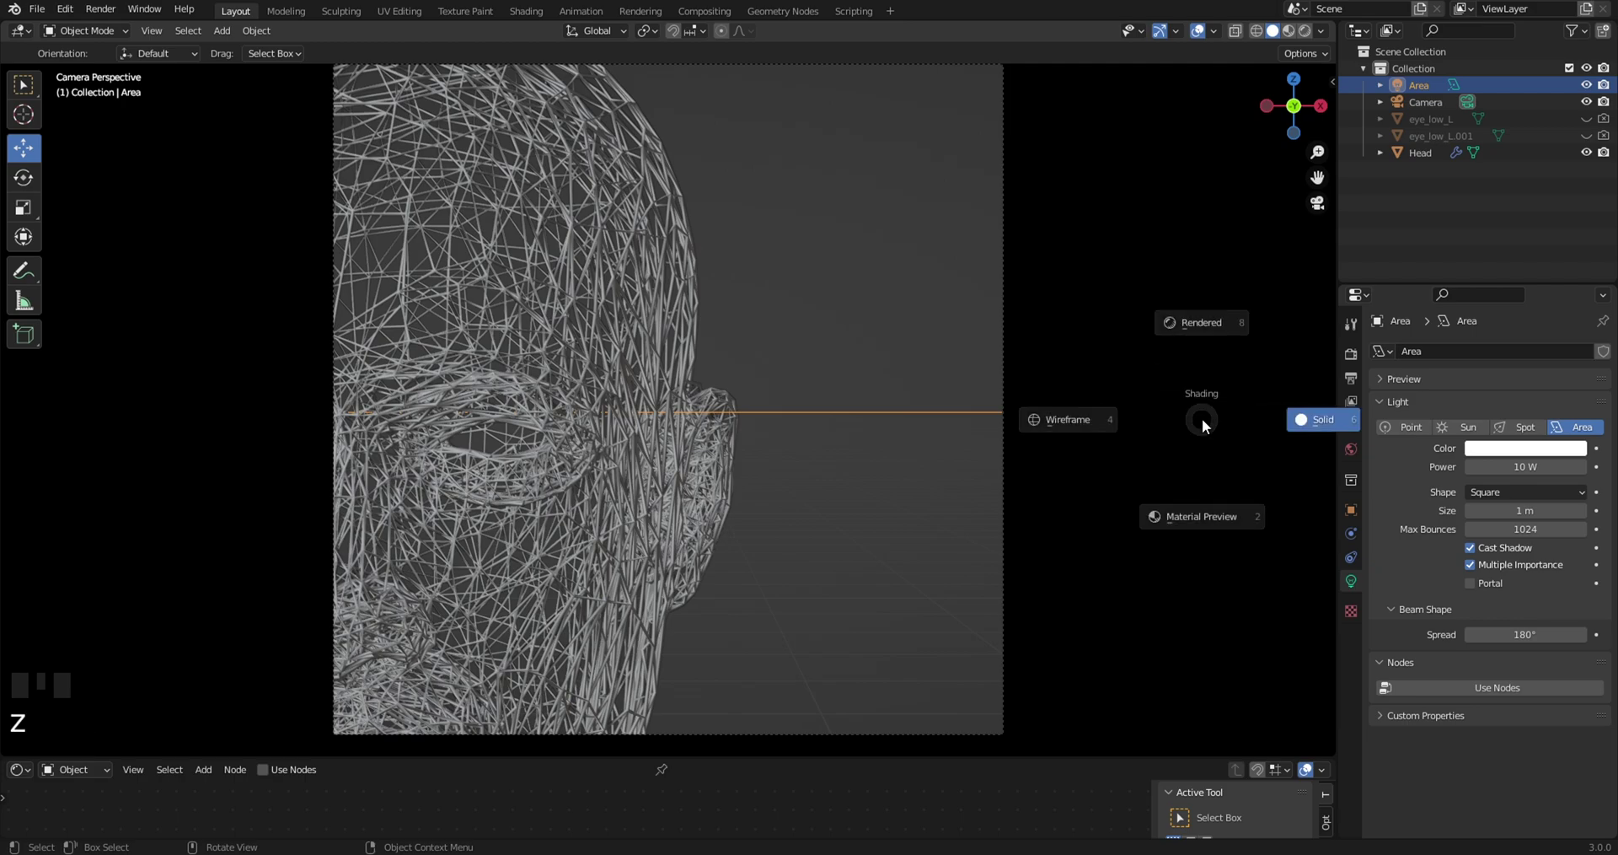
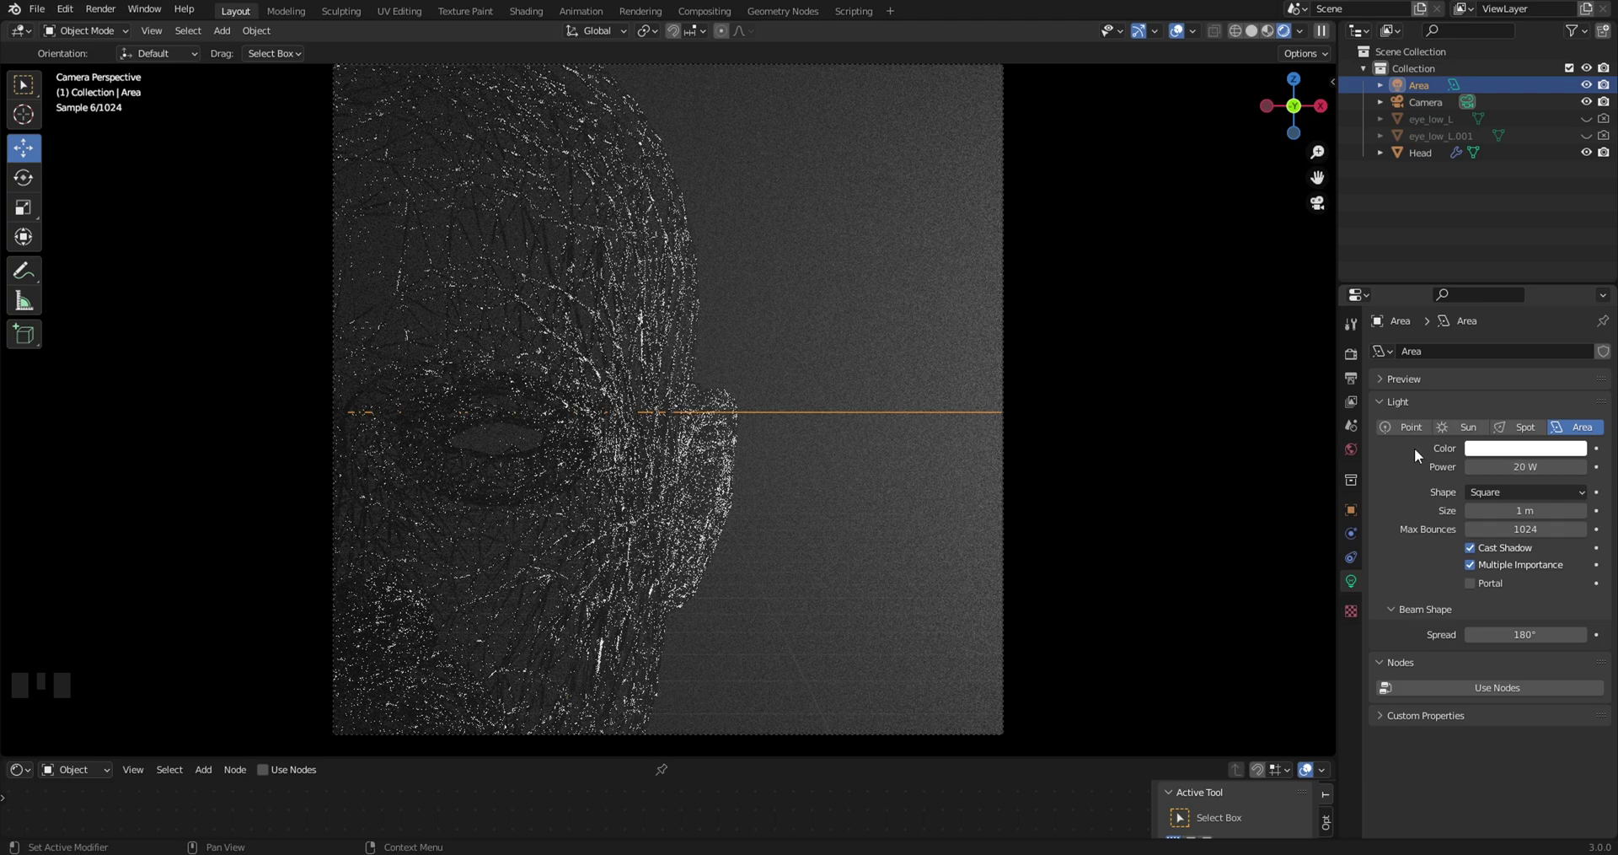
left_click(1176, 439)
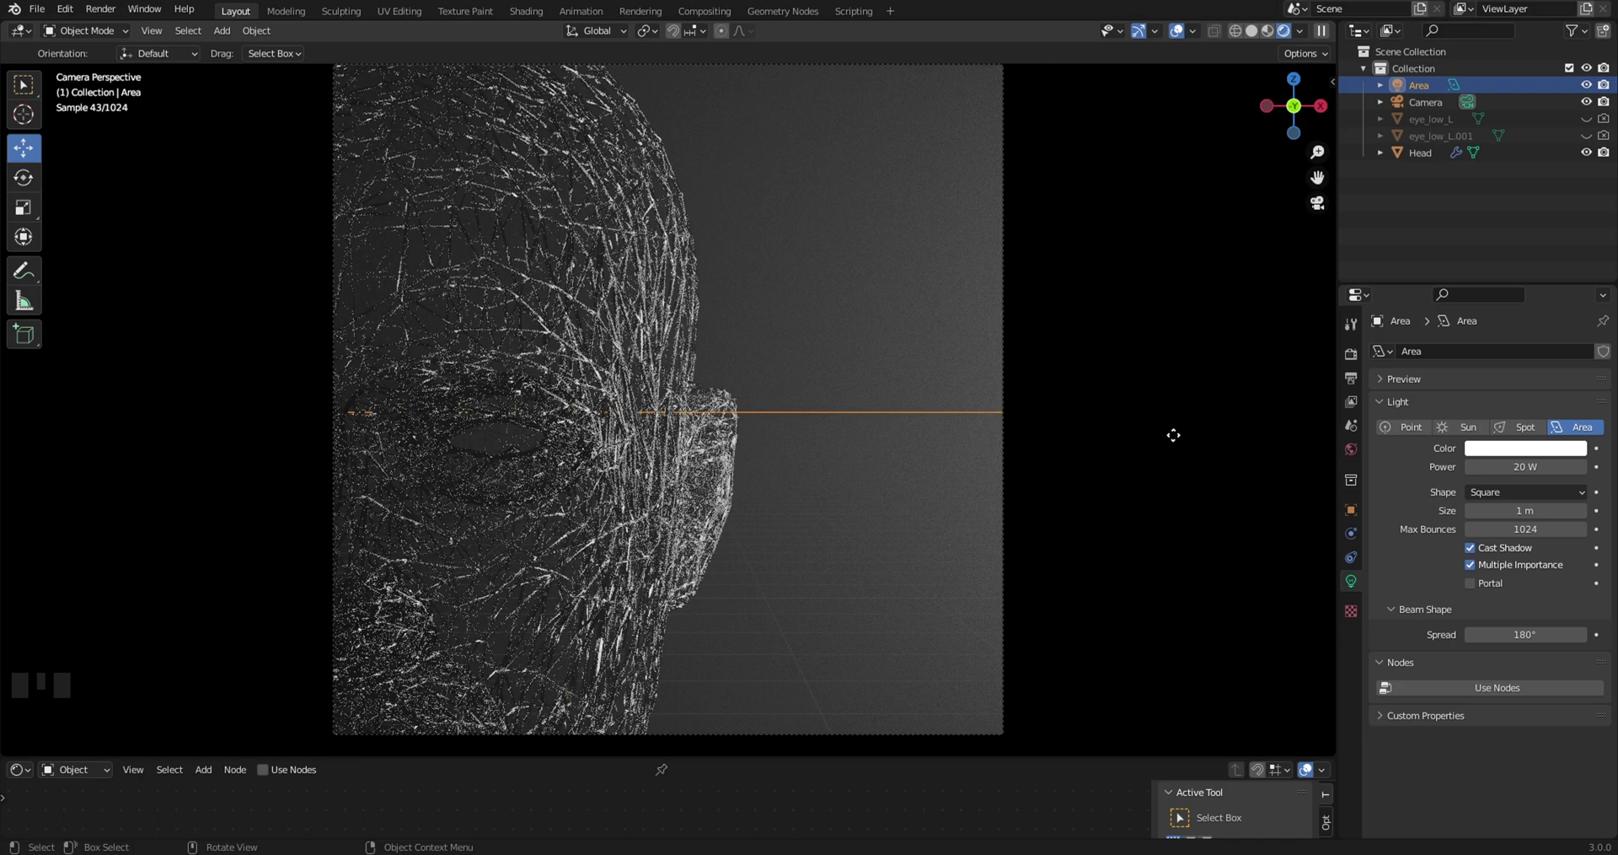
left_click_drag(1122, 423, 1098, 447)
key("z")
Orbit the view around the head to inspect the lighting
scroll("up", 3)
middle_click(1075, 472)
scroll("down", 3)
left_click_drag(1078, 480, 1039, 503)
Add a sphere empty to the scene and scale it down small
key("shift+a")
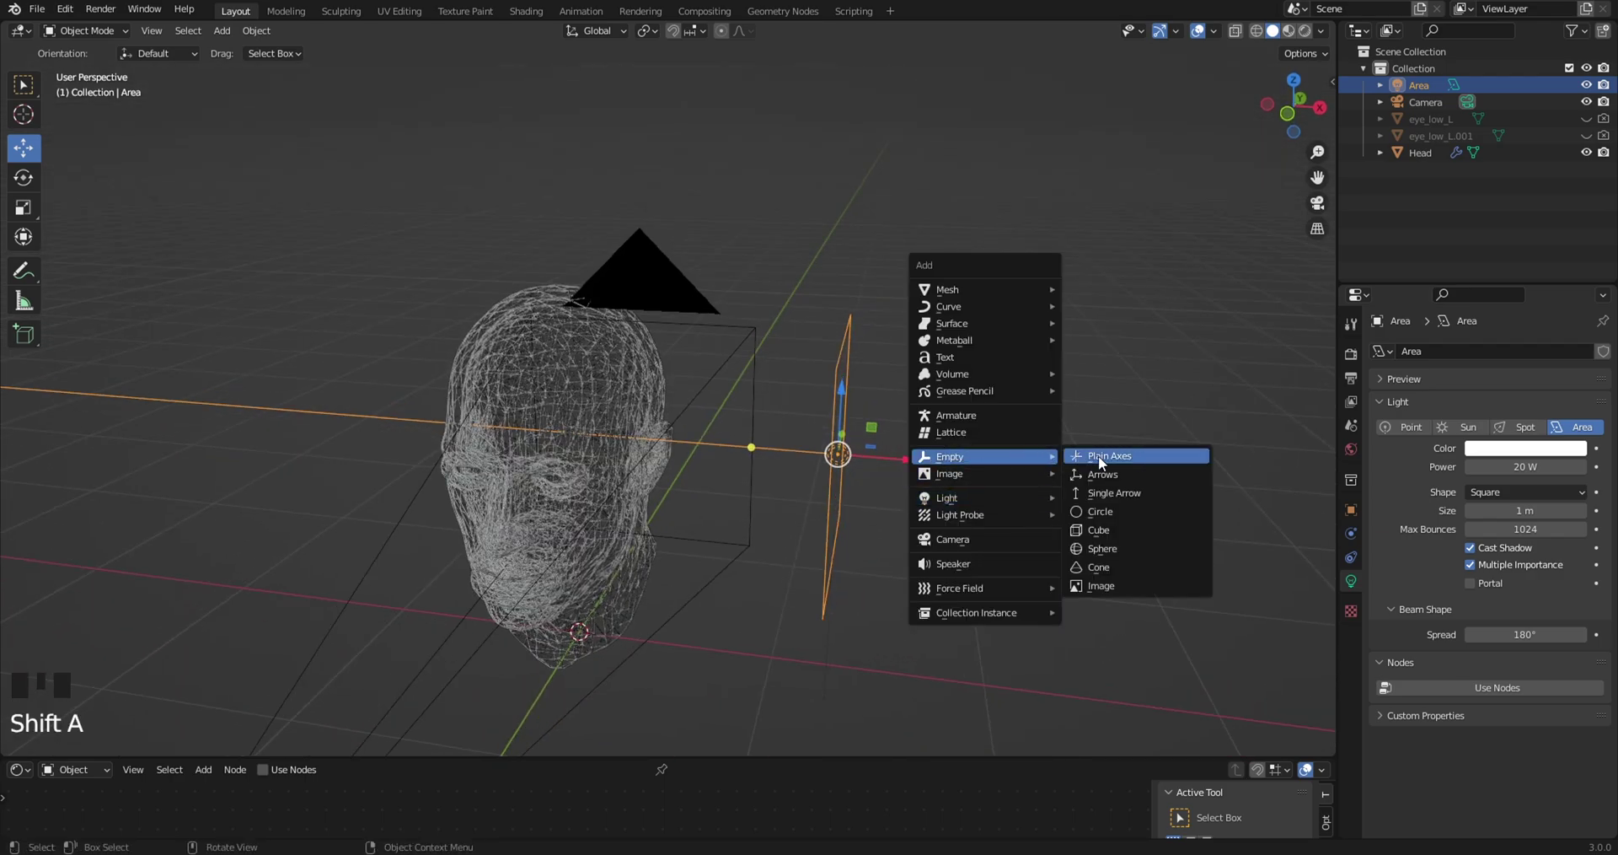
scroll("down", 3)
left_click_drag(872, 564, 927, 485)
key("s")
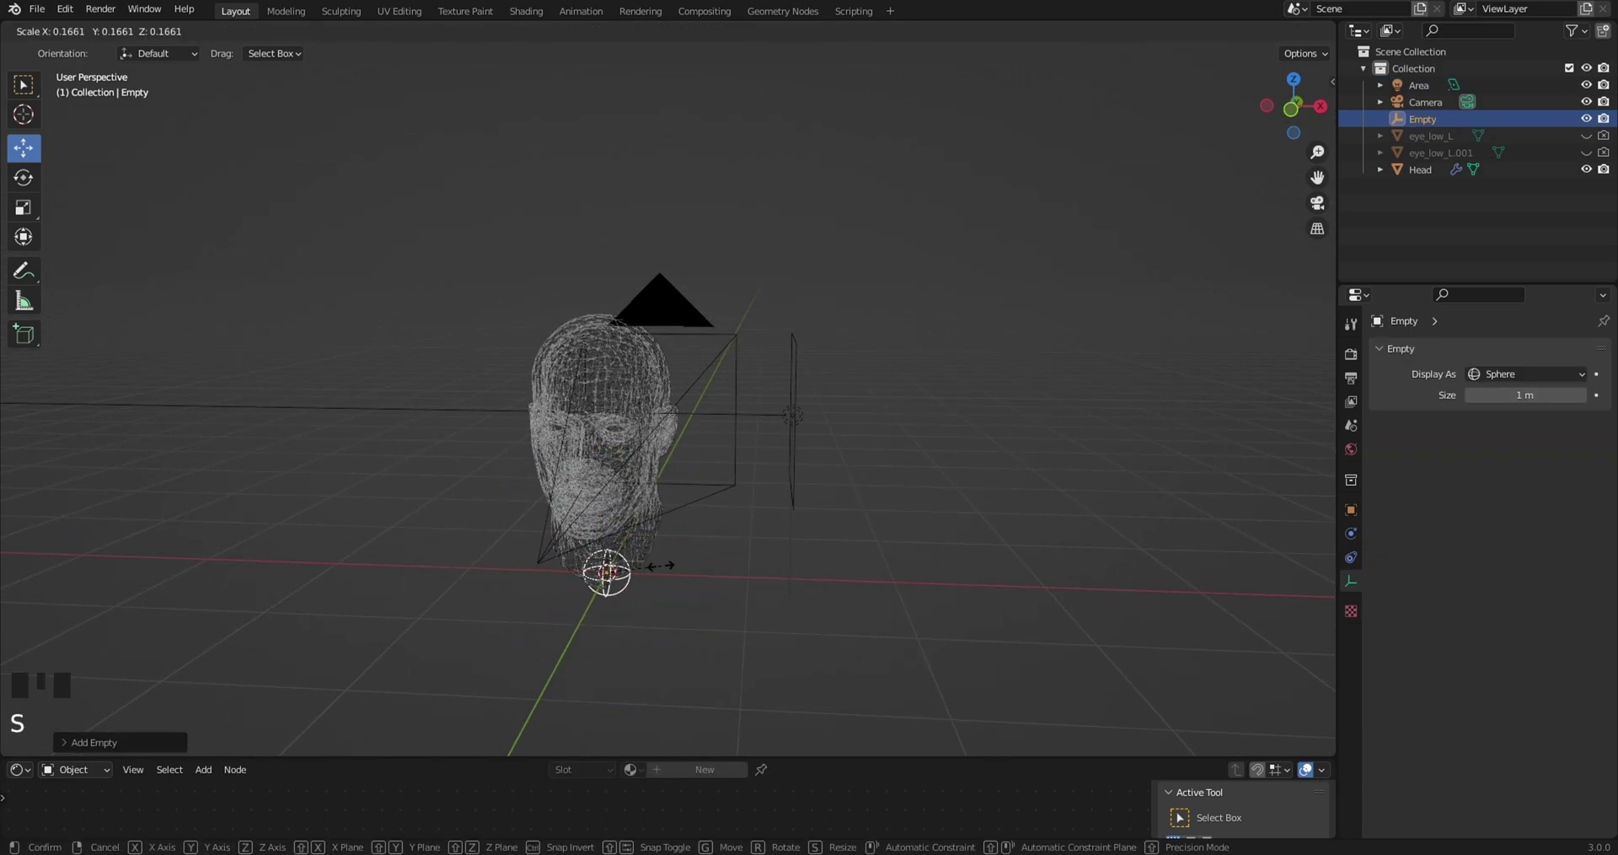
left_click(610, 524)
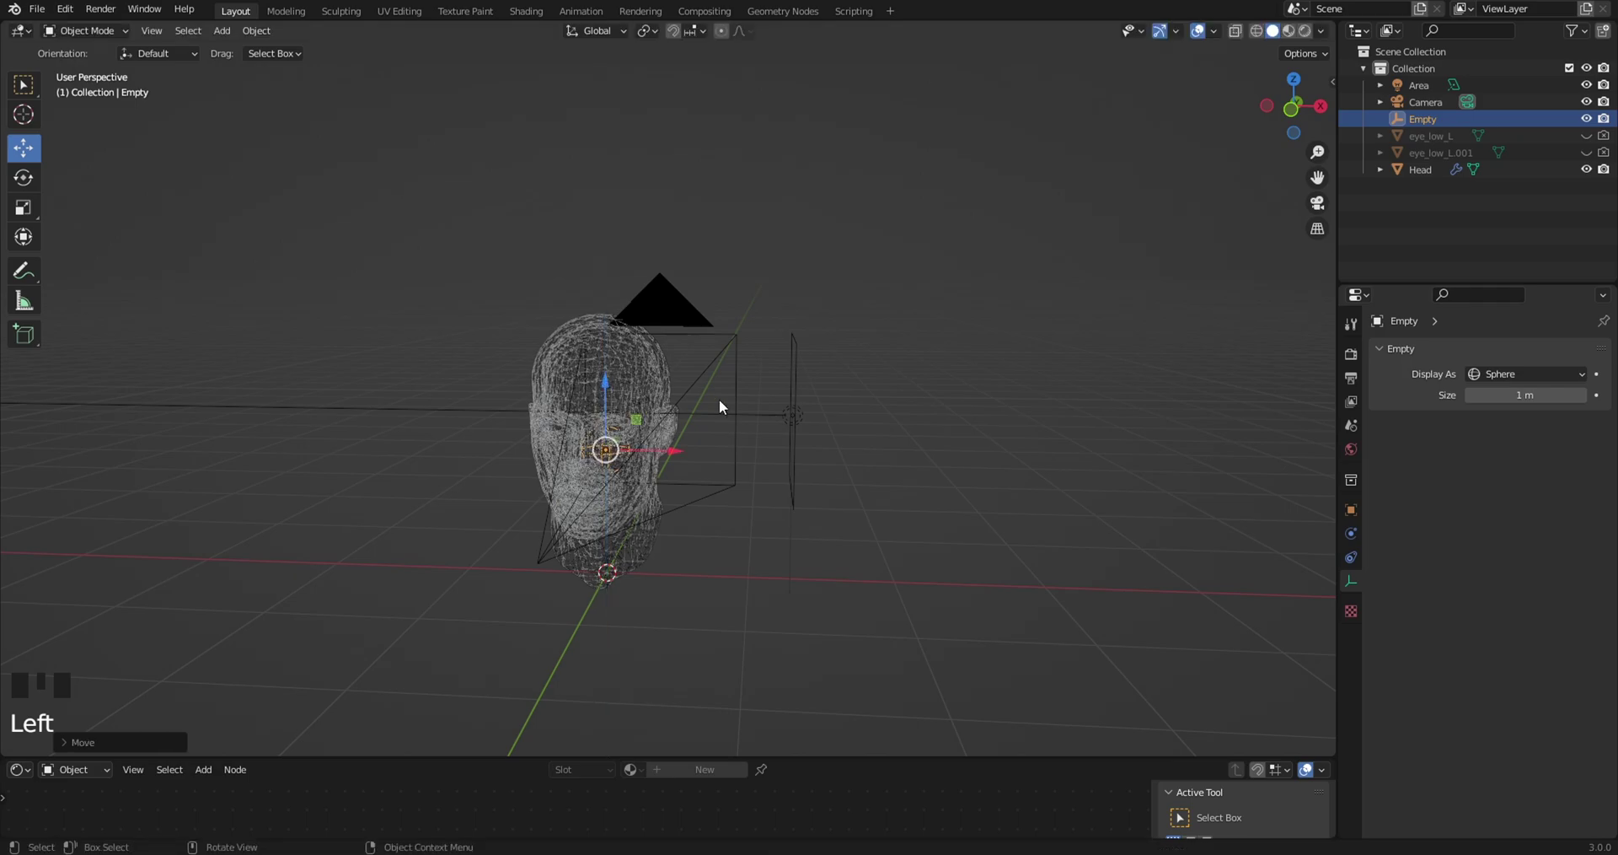
key("s")
Move the empty toward the head's eye, checking from side and front views
left_click_drag(677, 478, 864, 478)
scroll("up", 3)
left_click(667, 483)
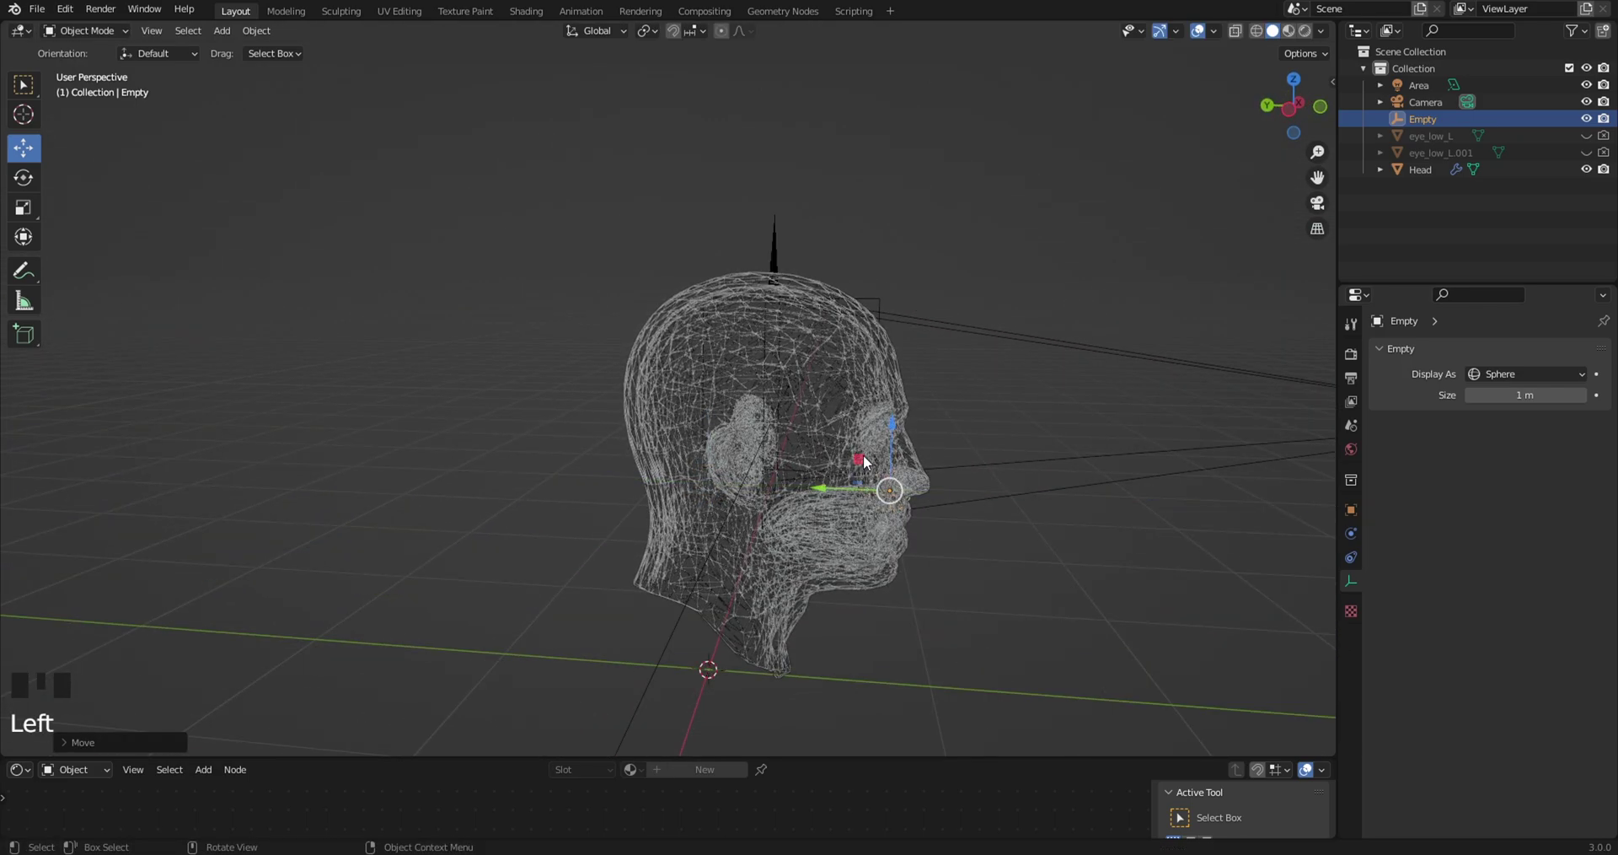
left_click(895, 433)
scroll("up", 3)
left_click_drag(1012, 404, 687, 432)
scroll("up", 3)
left_click(466, 478)
key("s")
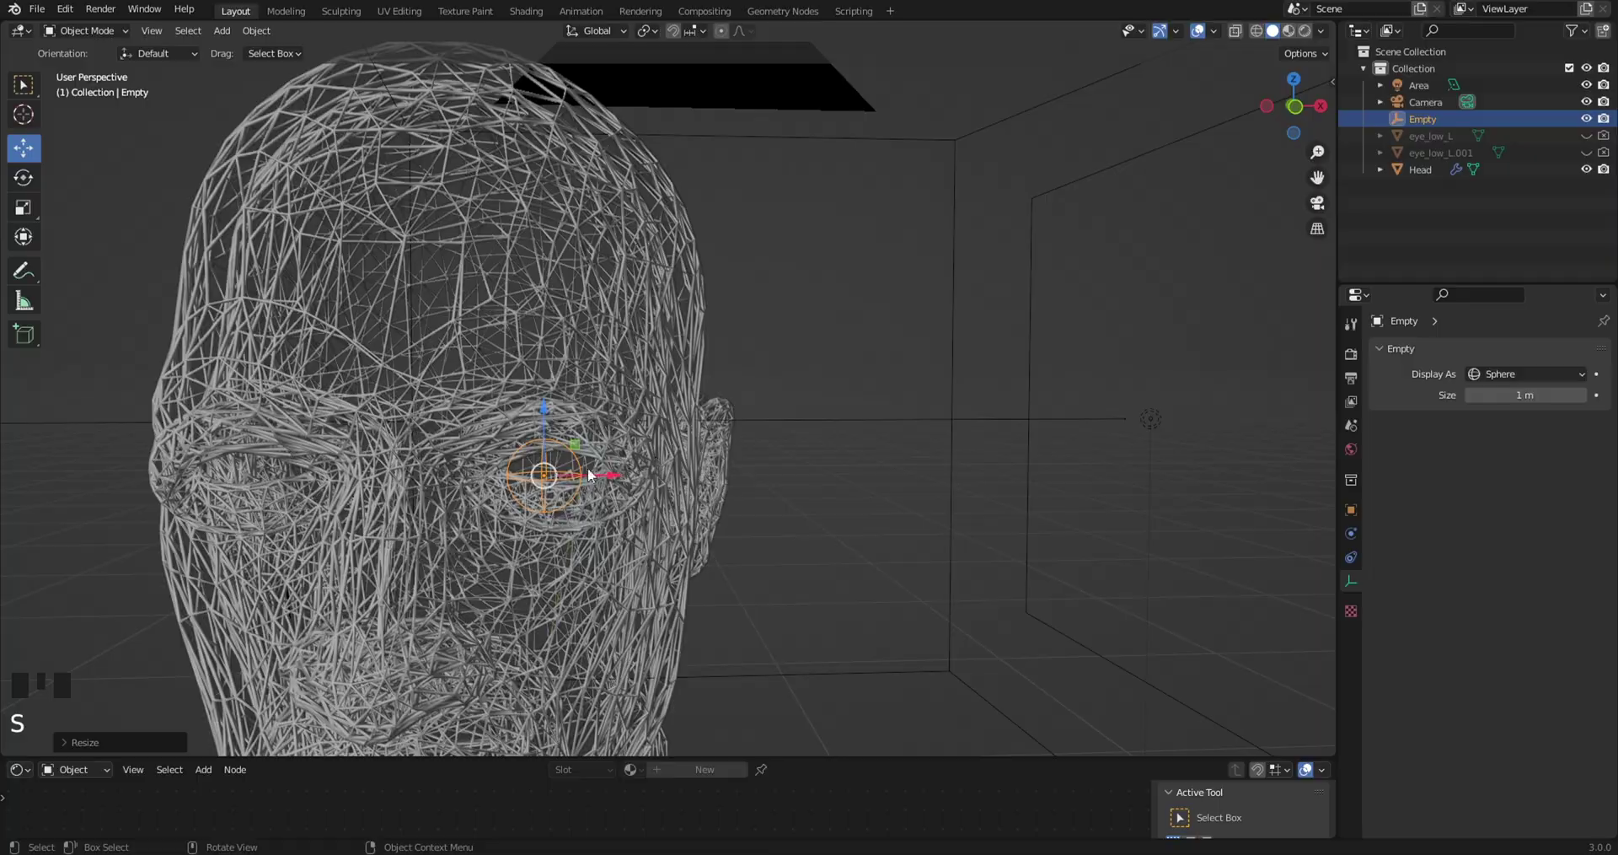
left_click(544, 424)
left_click(611, 474)
From the profile view, push the empty back into the left eye socket
left_click_drag(692, 494, 553, 428)
scroll("up", 3)
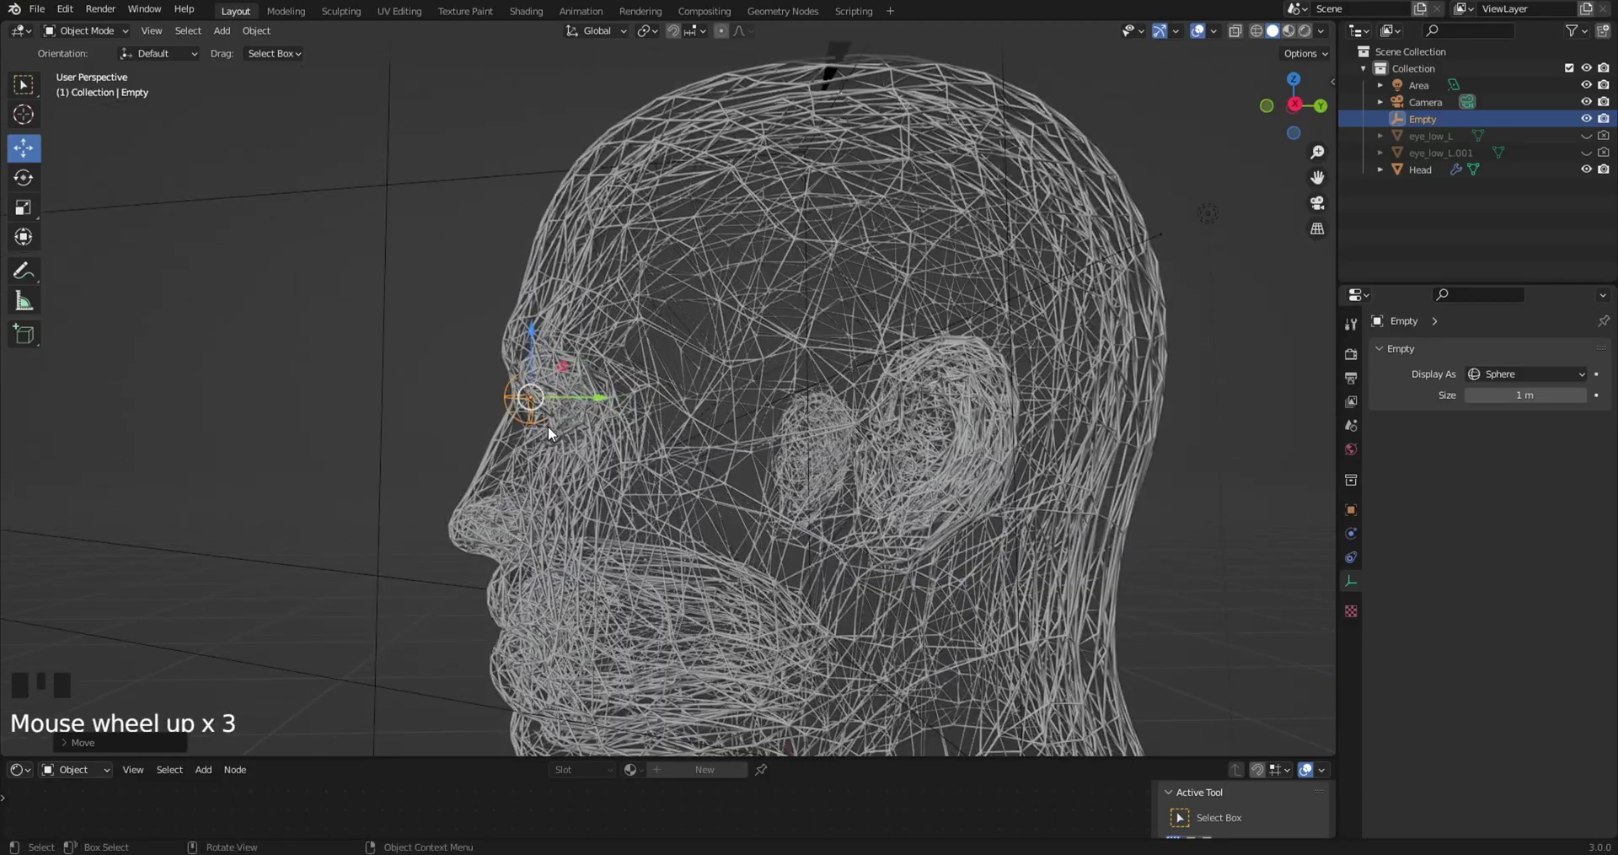
left_click(593, 404)
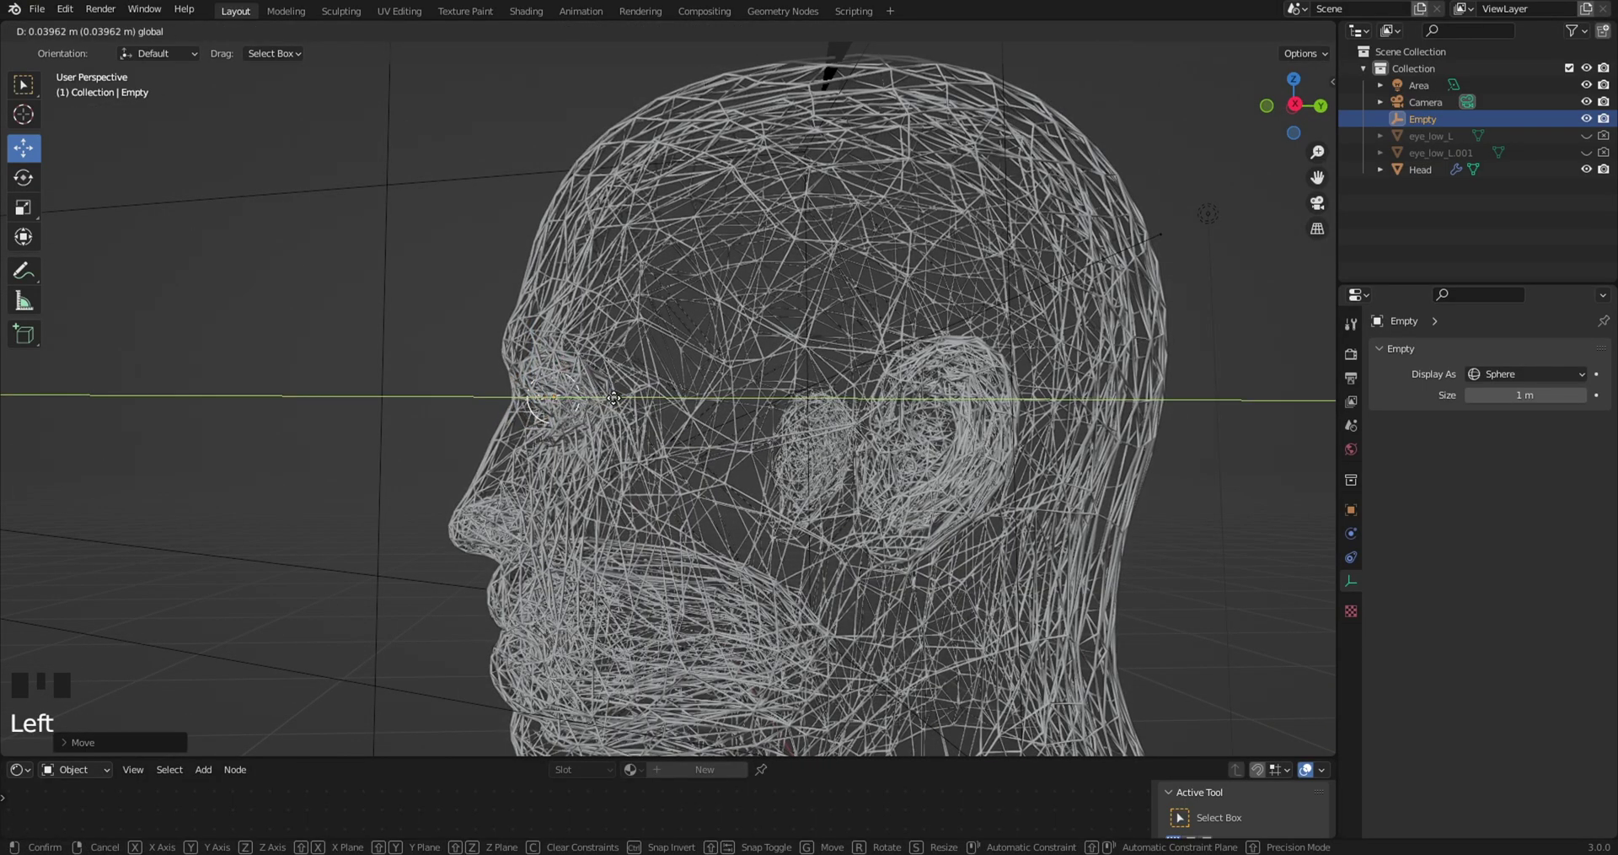
scroll("up", 3)
left_click_drag(657, 481, 595, 307)
left_click(595, 308)
Inspect the empty's placement around the head, then look through the camera
left_click_drag(741, 408, 589, 419)
scroll("down", 3)
left_click_drag(688, 454, 879, 468)
scroll("down", 3)
left_click(888, 557)
key("KP_0")
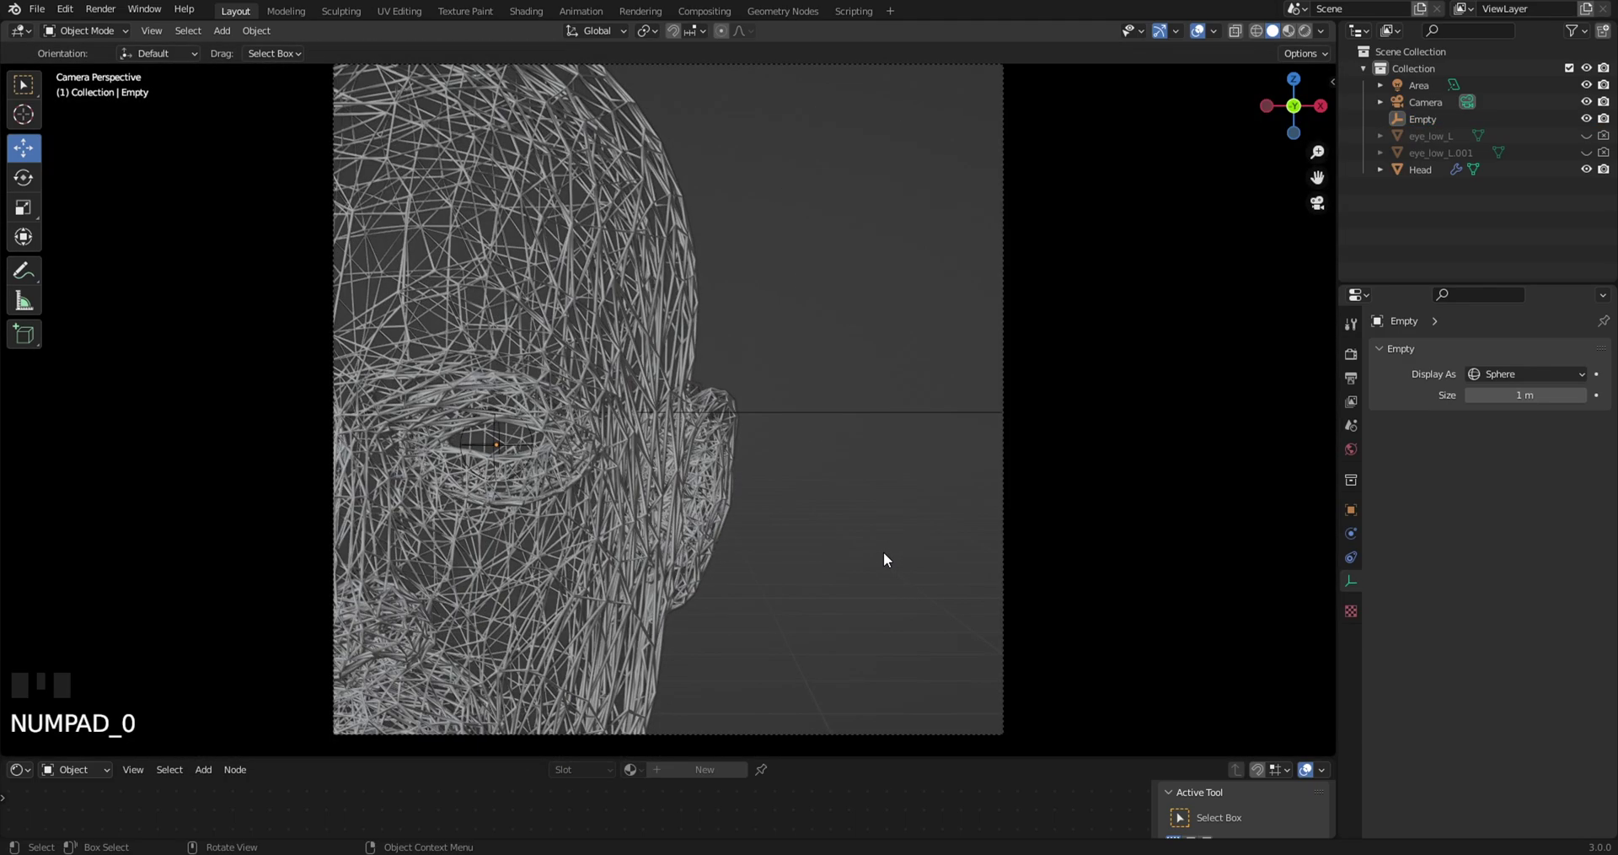
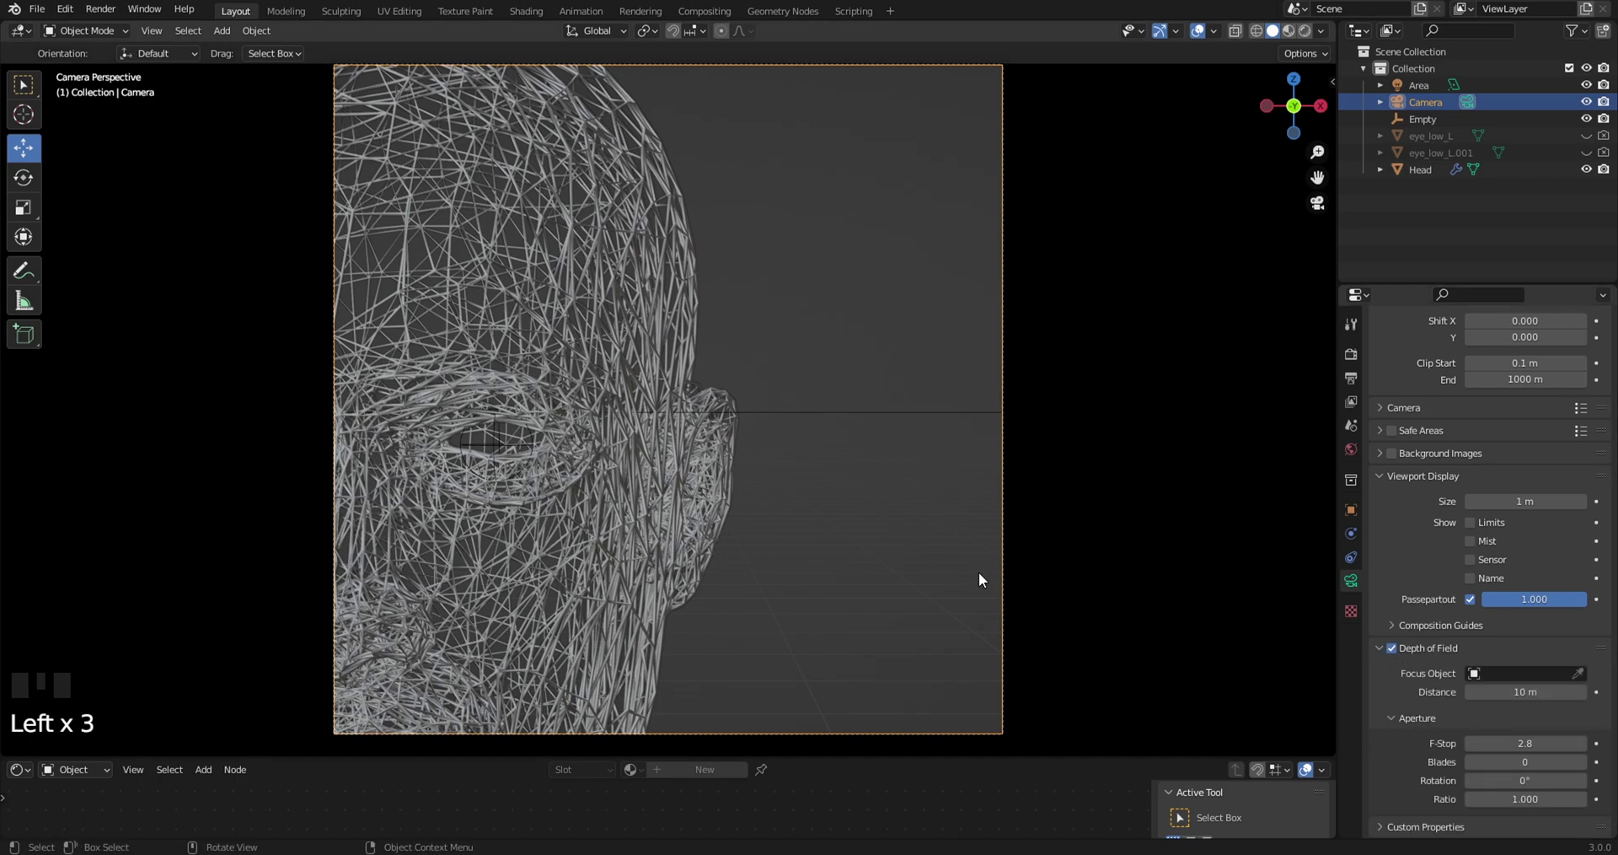
Switch the camera view to the rendered preview to check the depth of field
key("z")
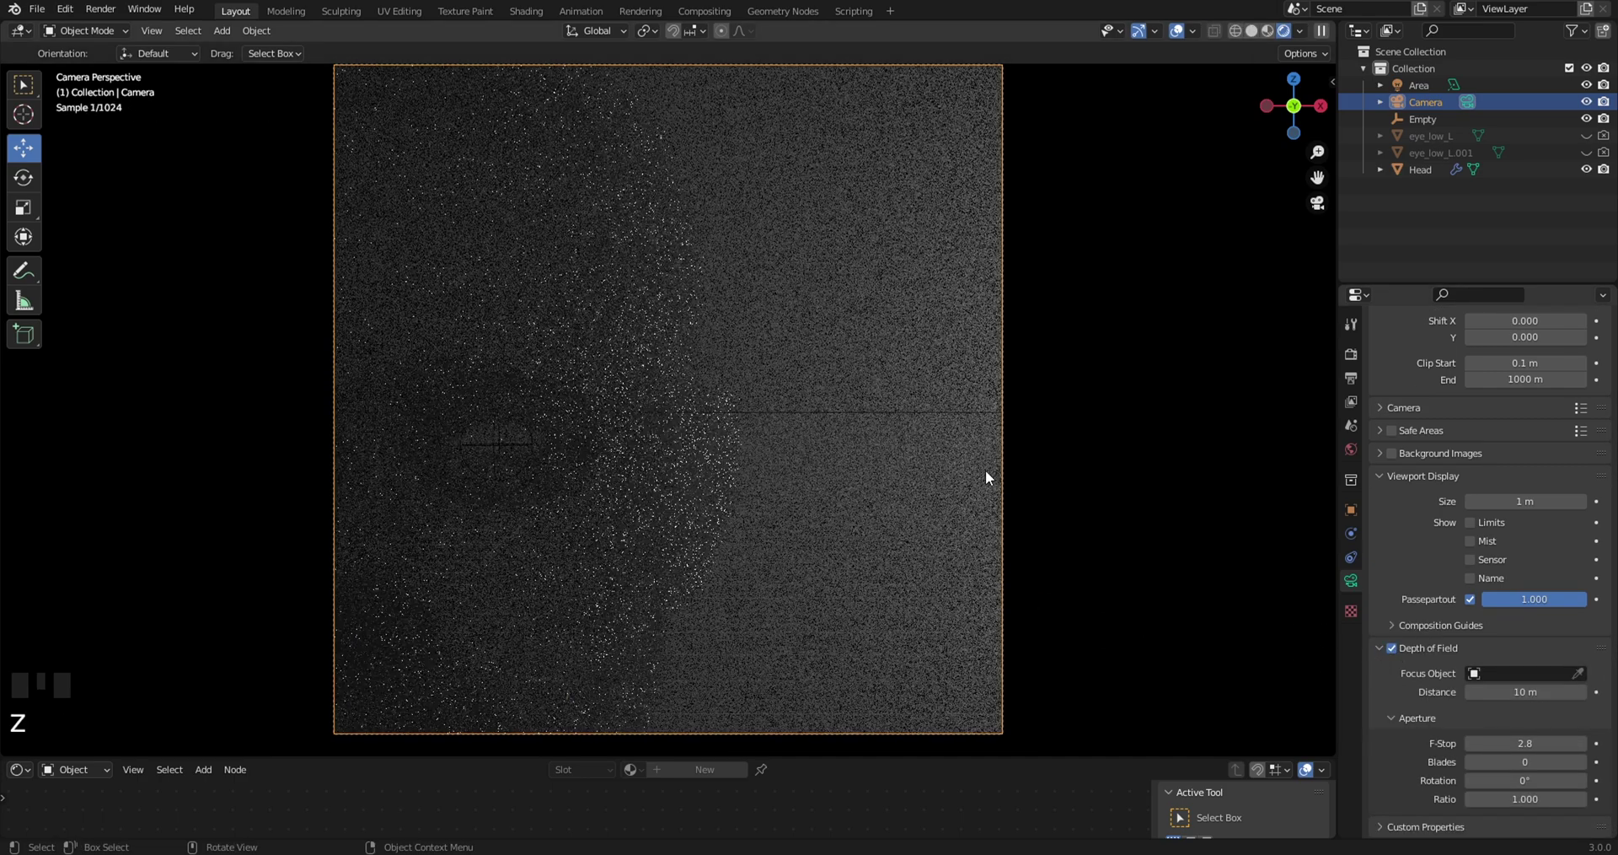
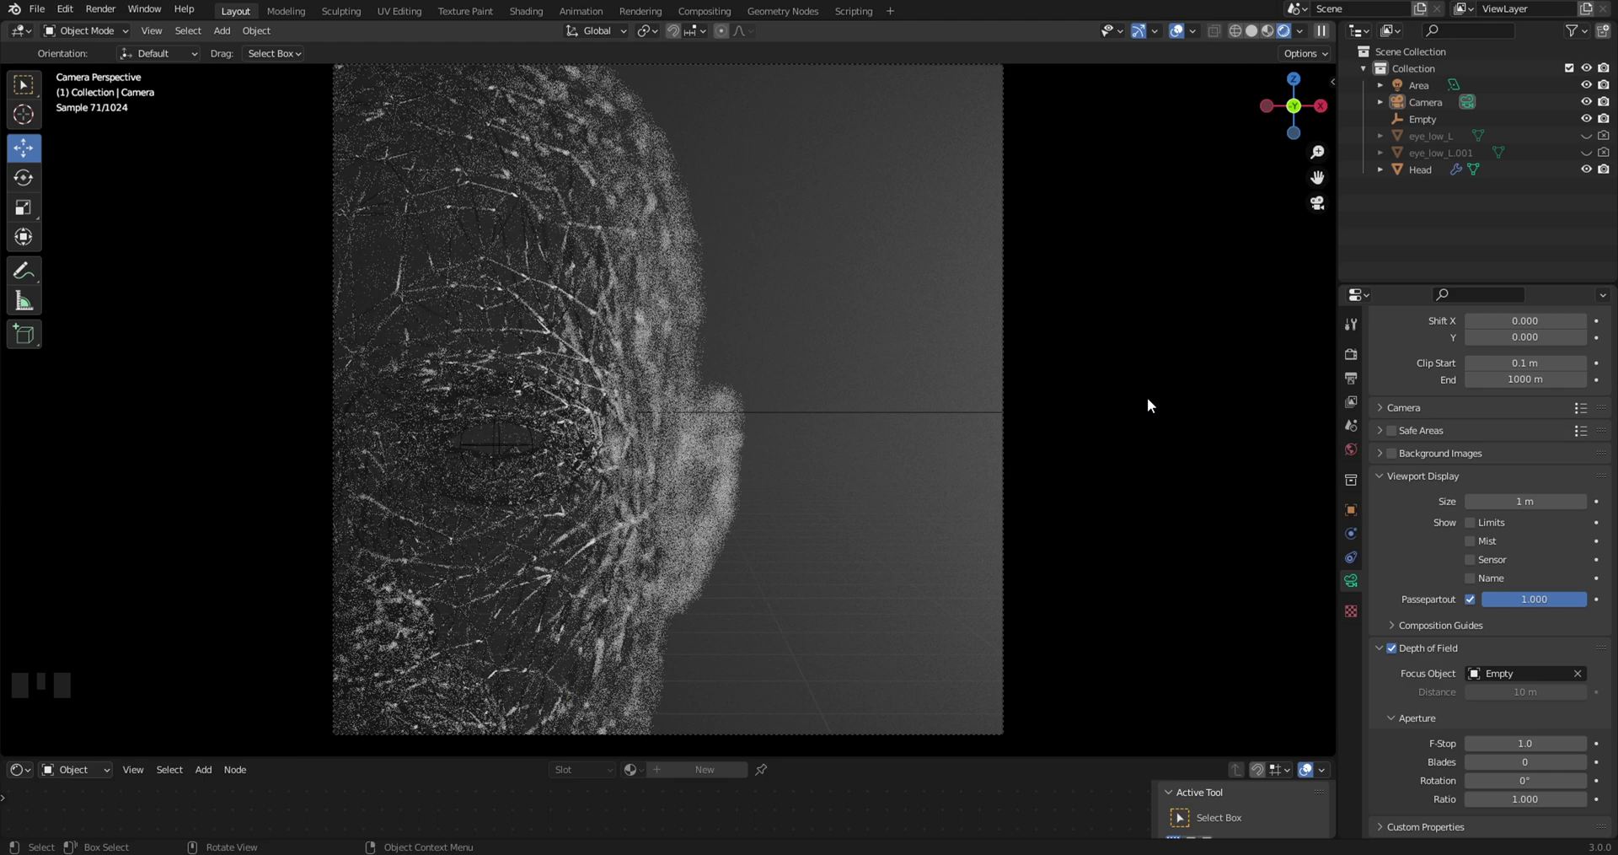
Show the Cycles render settings and return the viewport to solid shading
left_click(1353, 365)
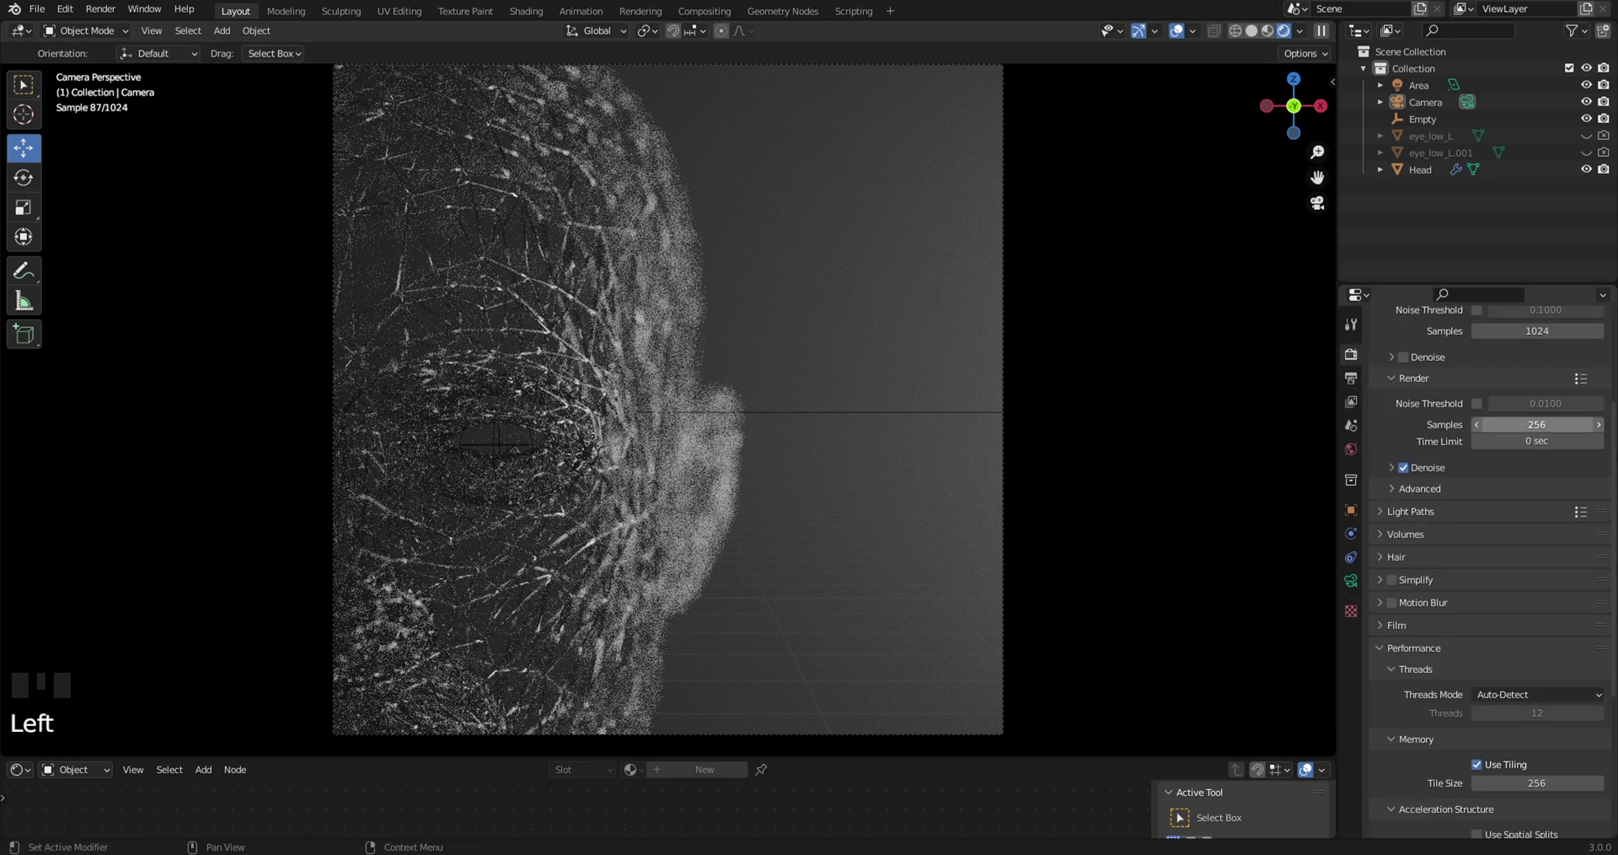
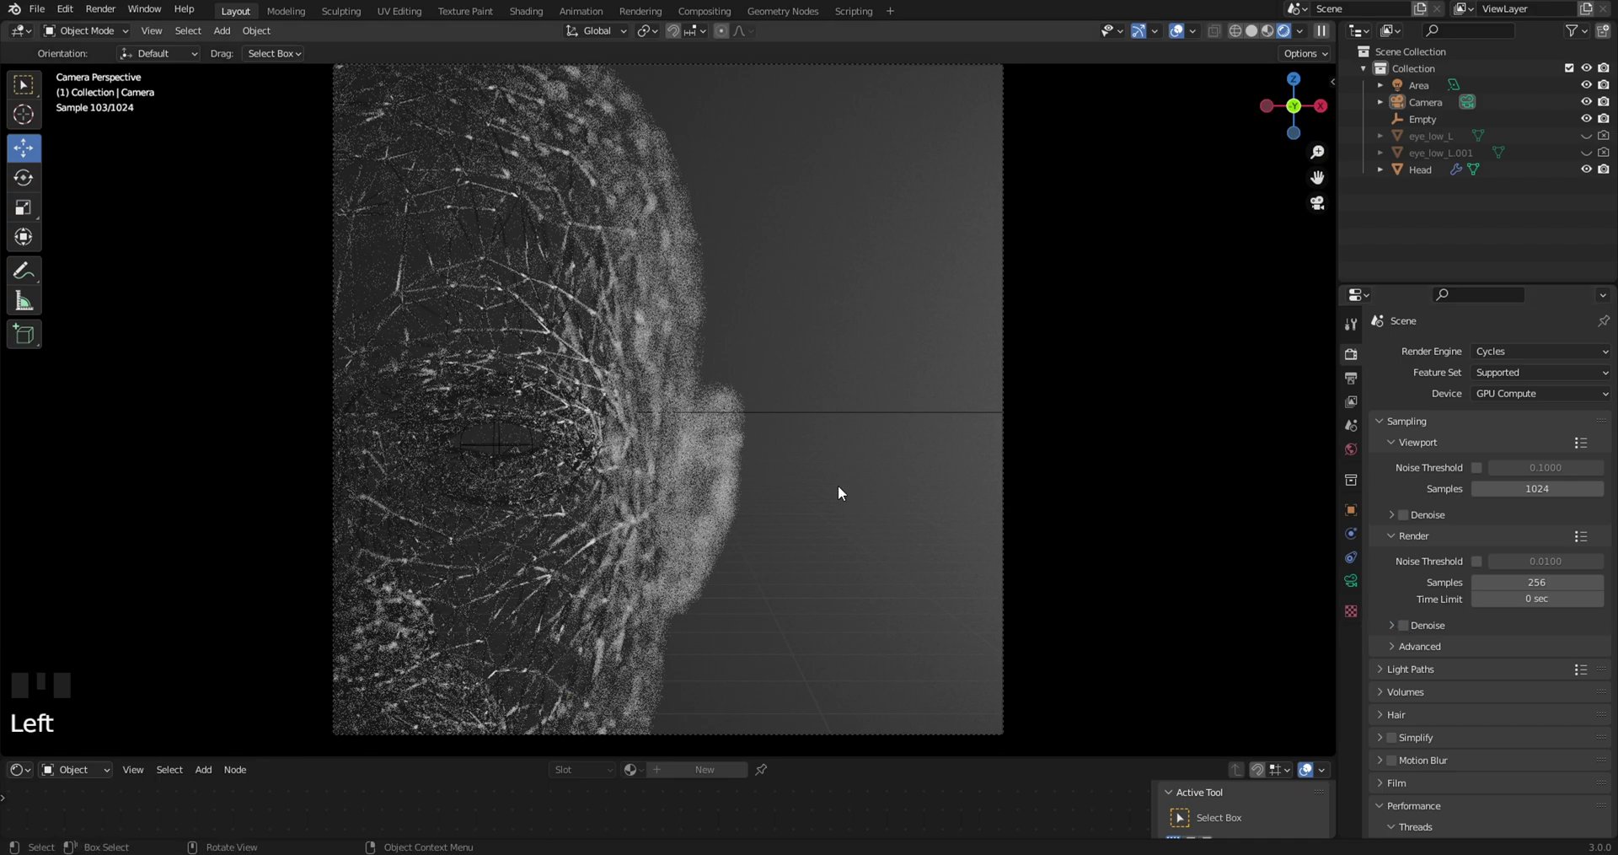
key("z")
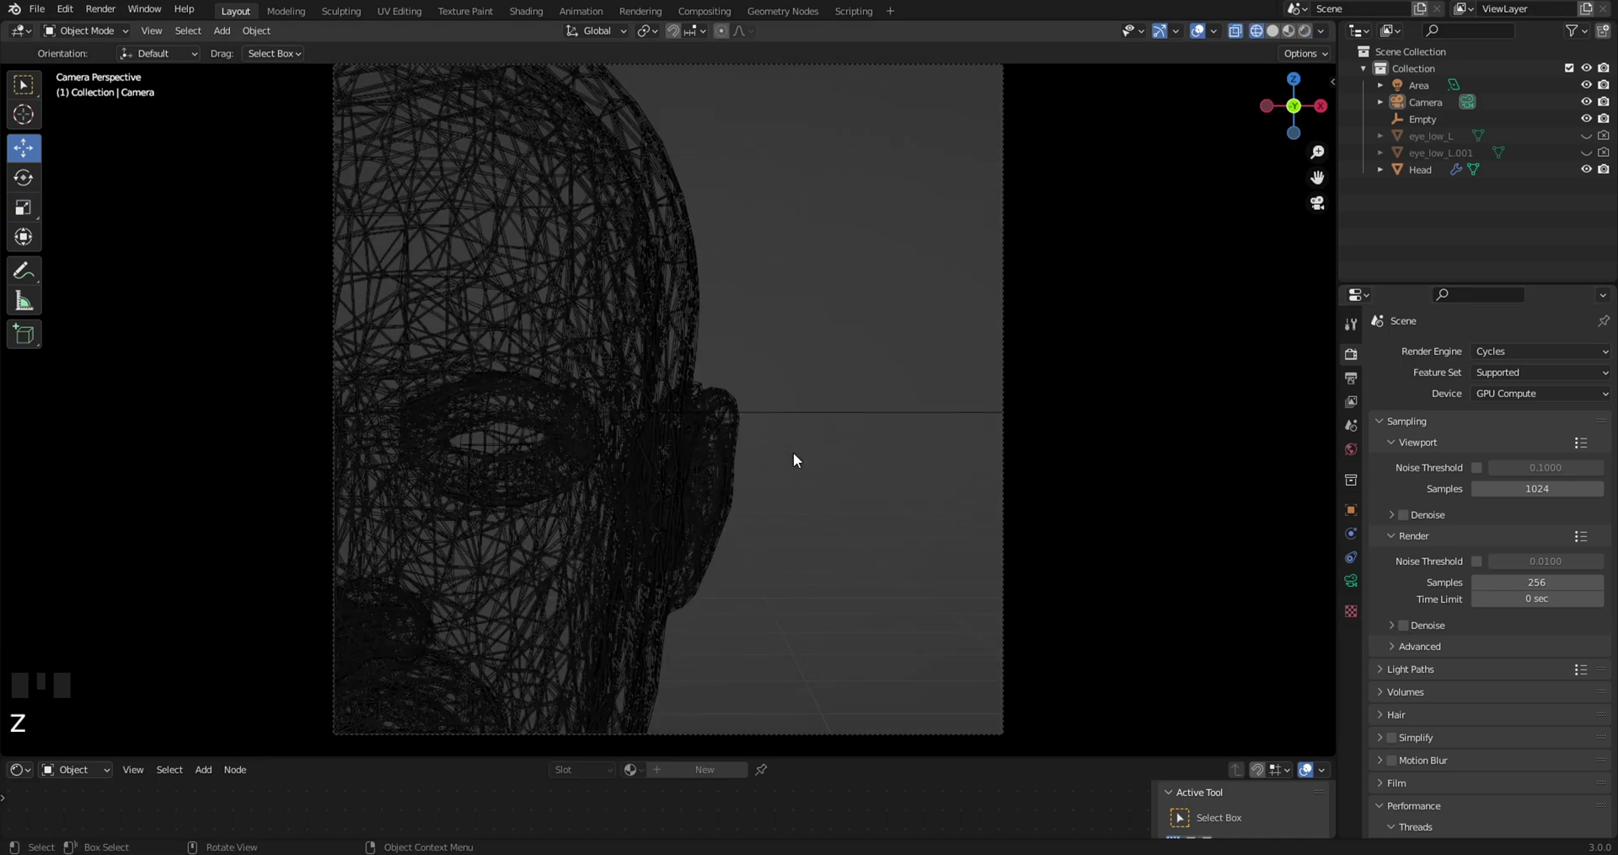
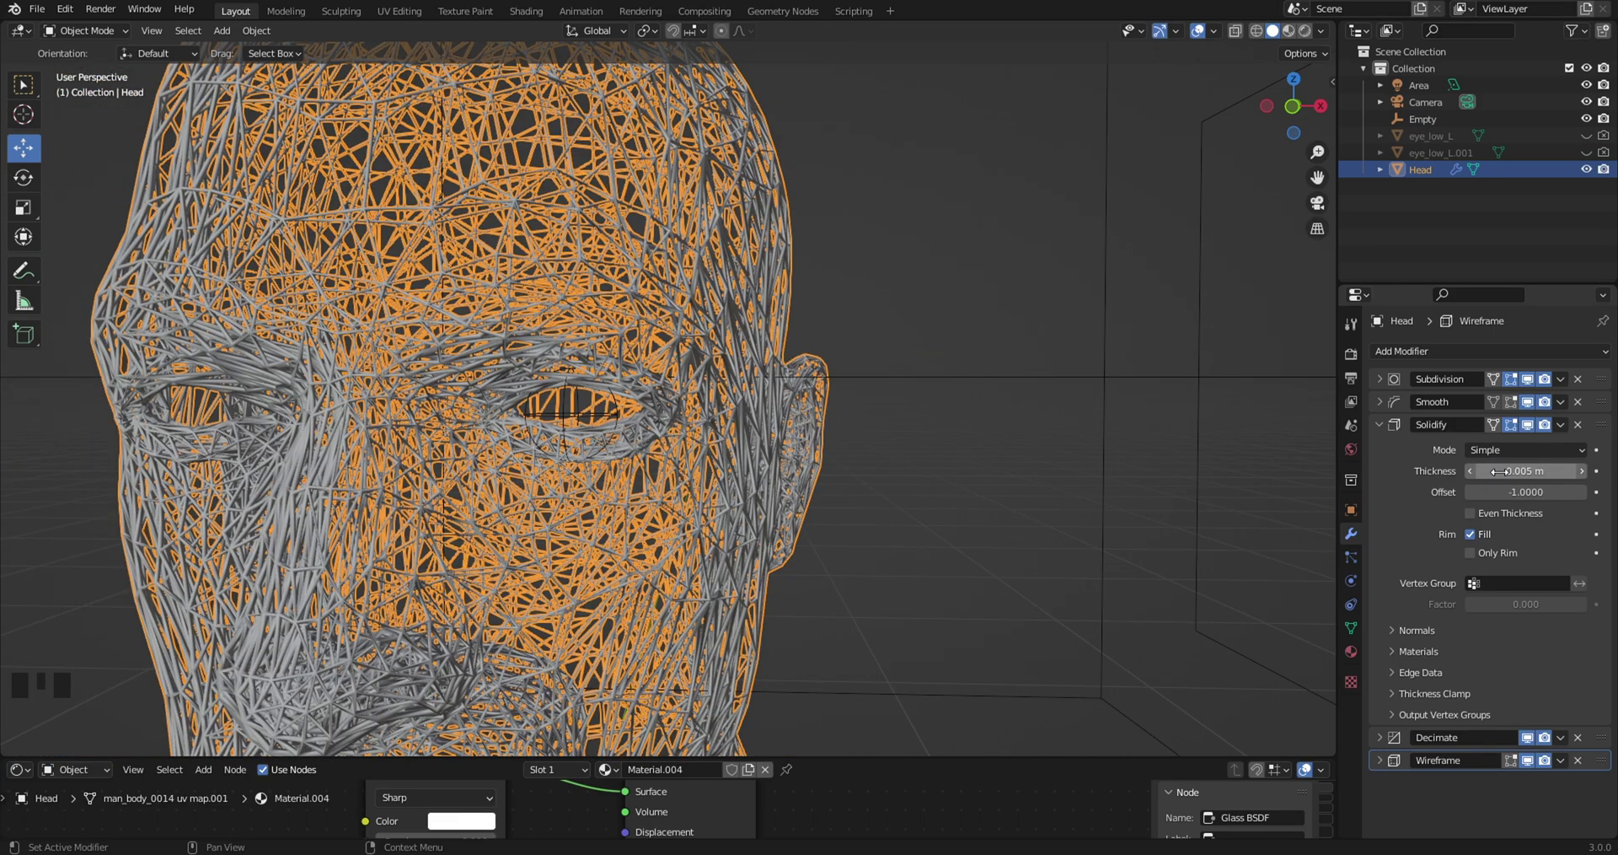
Look through the camera in rendered shading and hide the Empty in the Outliner
left_click(991, 409)
left_click_drag(987, 381, 982, 383)
scroll("down", 3)
left_click_drag(981, 382, 960, 370)
key("KP_0")
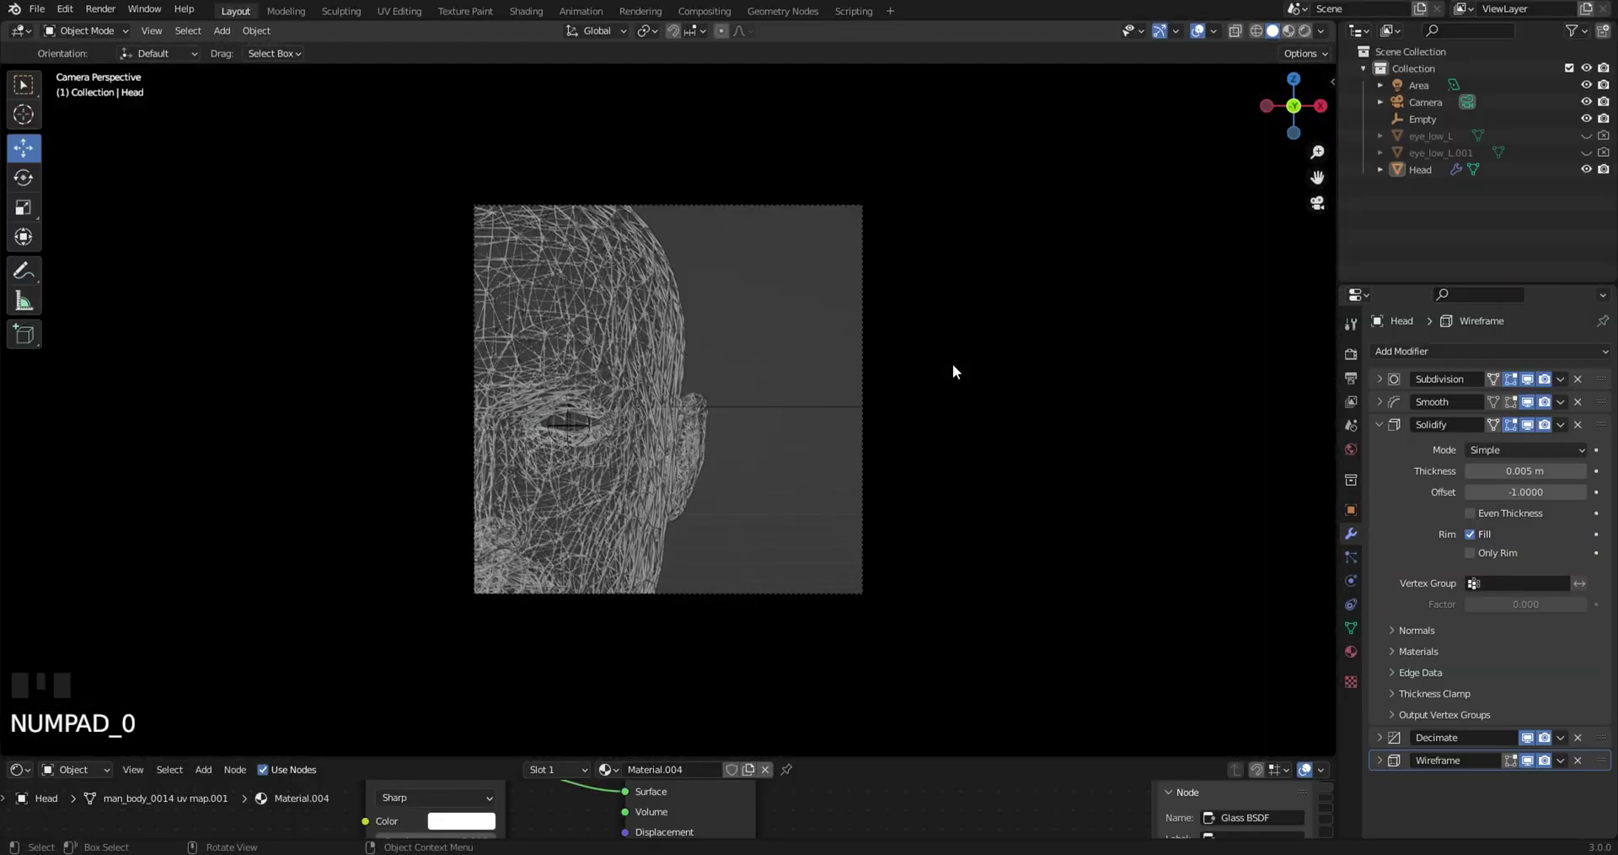
key("z")
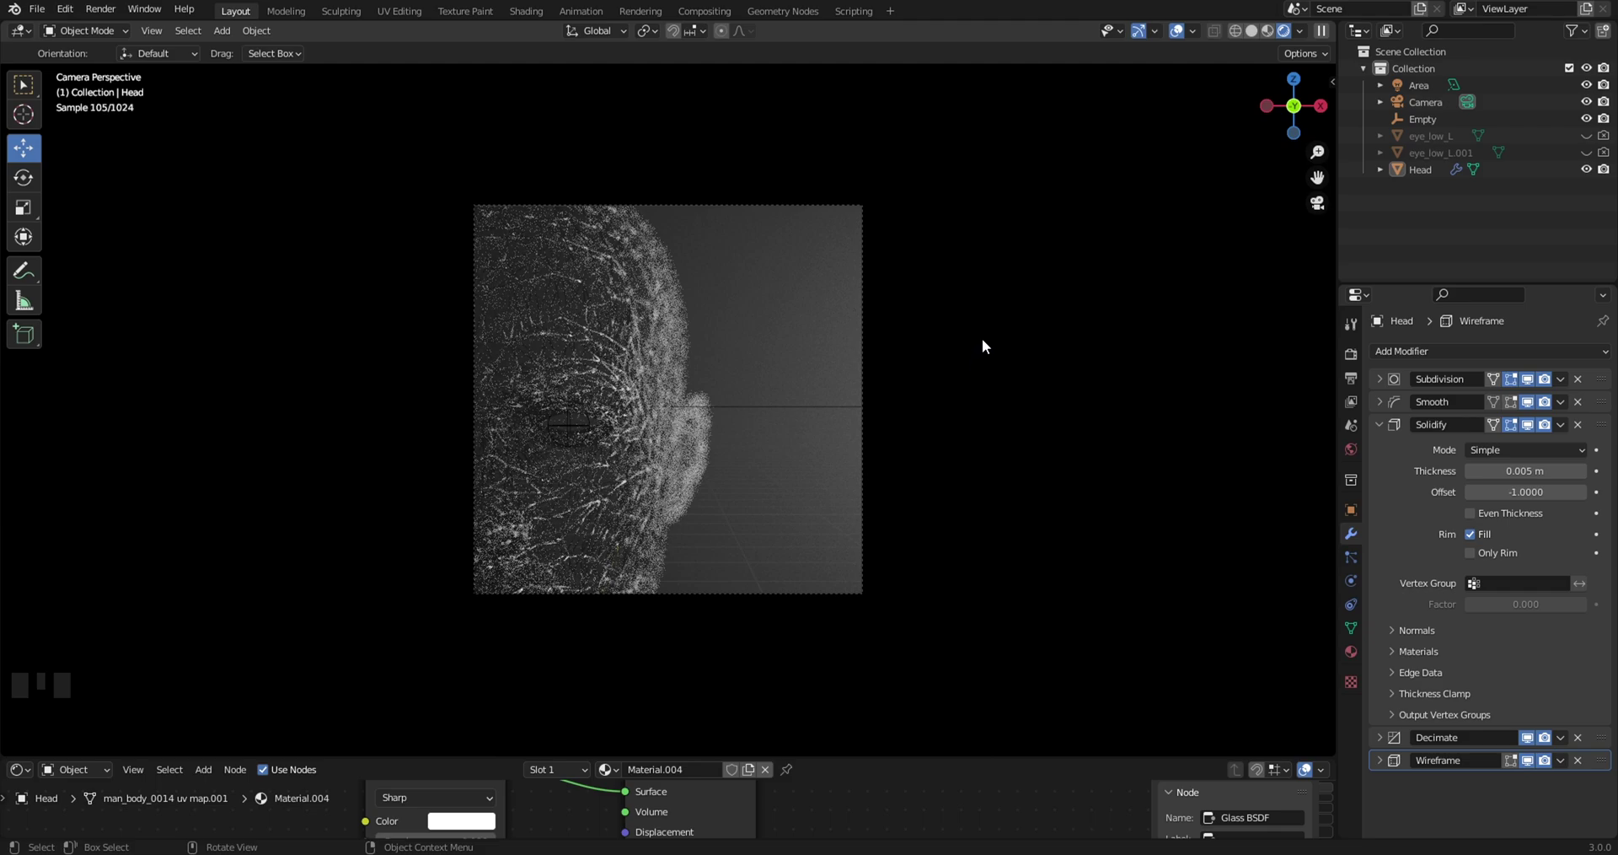
left_click(1593, 121)
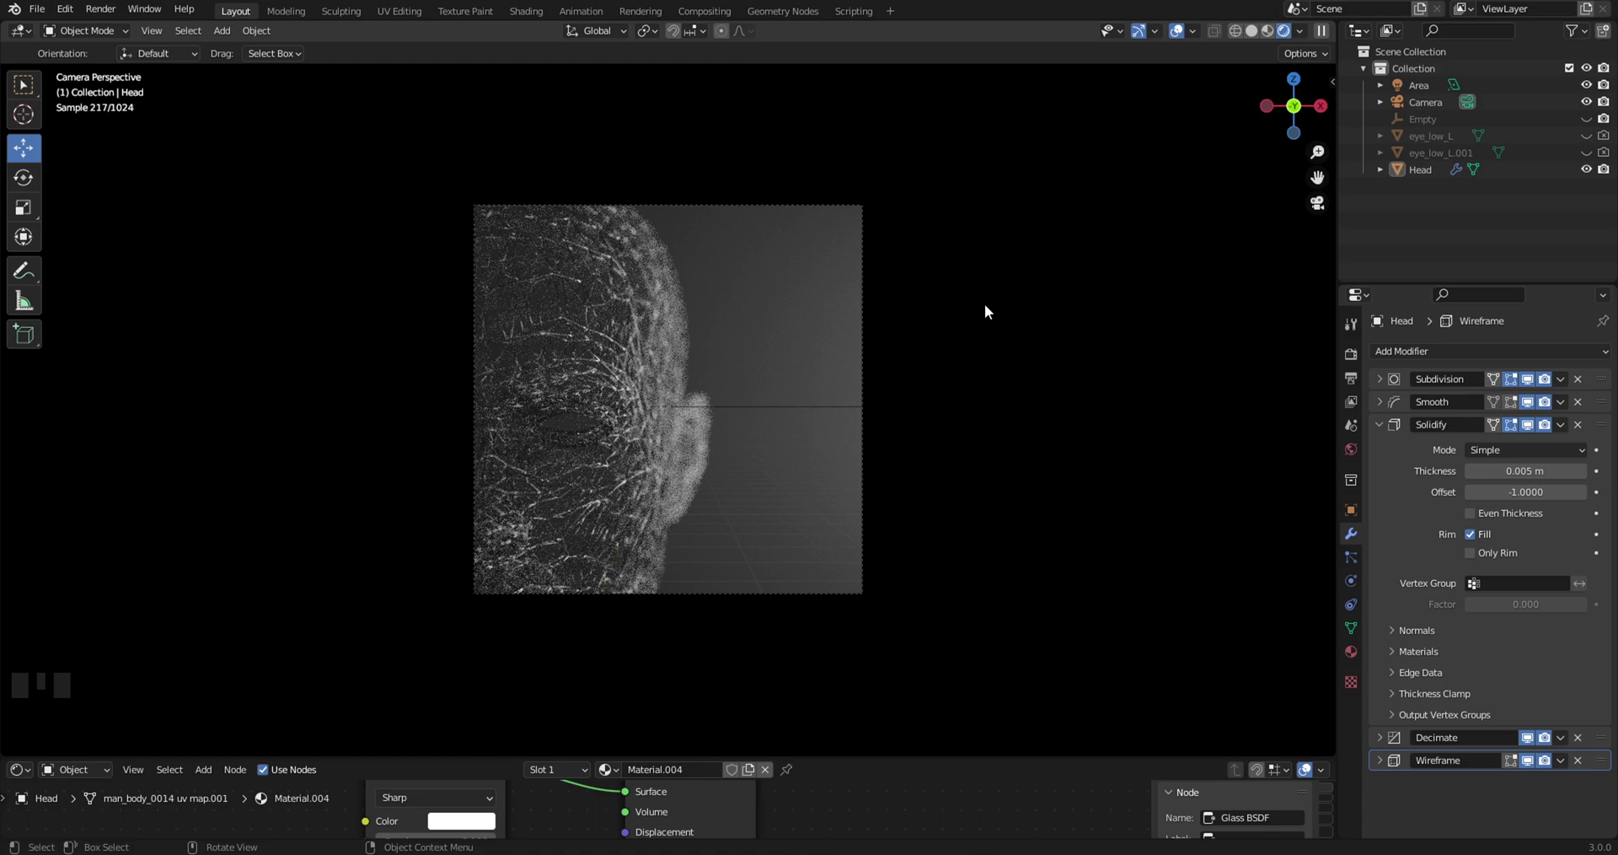
Copy the Head object and paste a duplicate, Head.001
left_click(1429, 182)
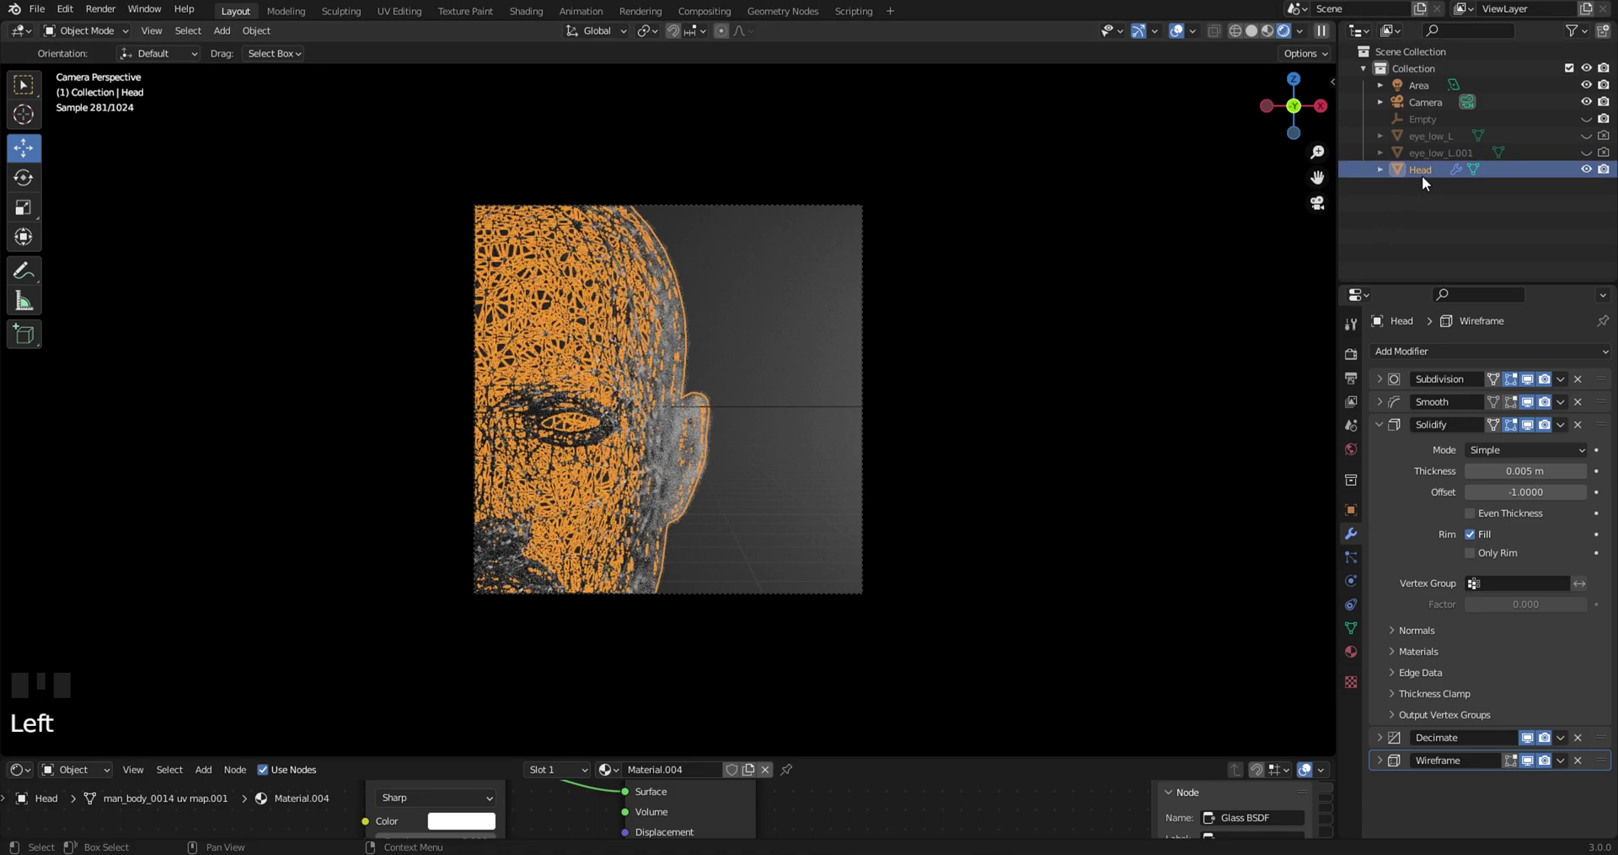
key("ctrl+c")
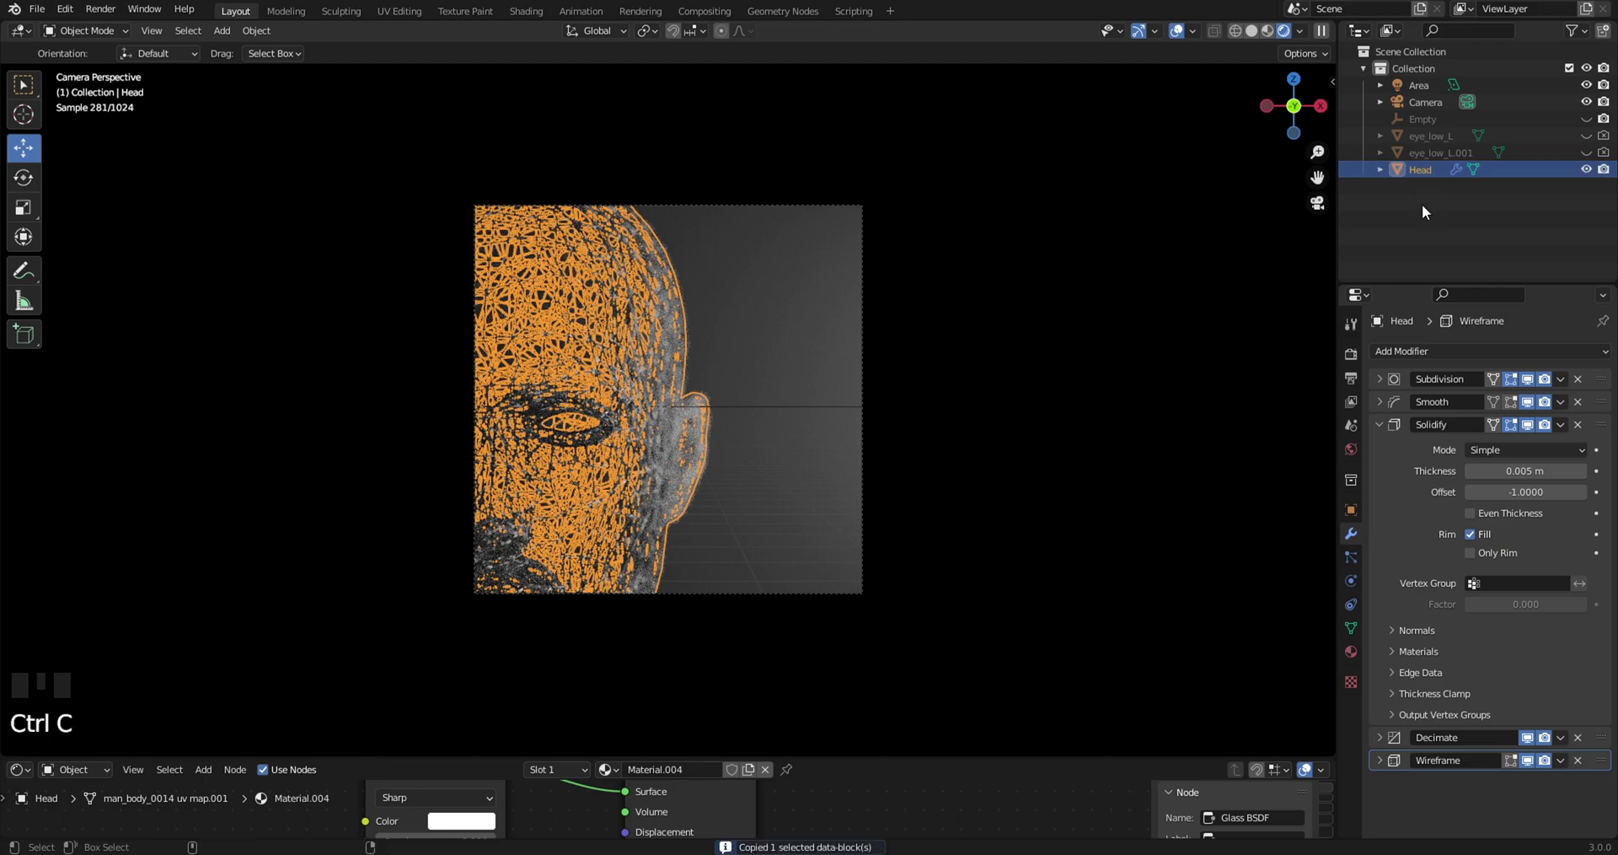
key("ctrl+v")
Delete every modifier from Head.001 so it becomes a plain smooth head
left_click(1430, 211)
left_click(1437, 192)
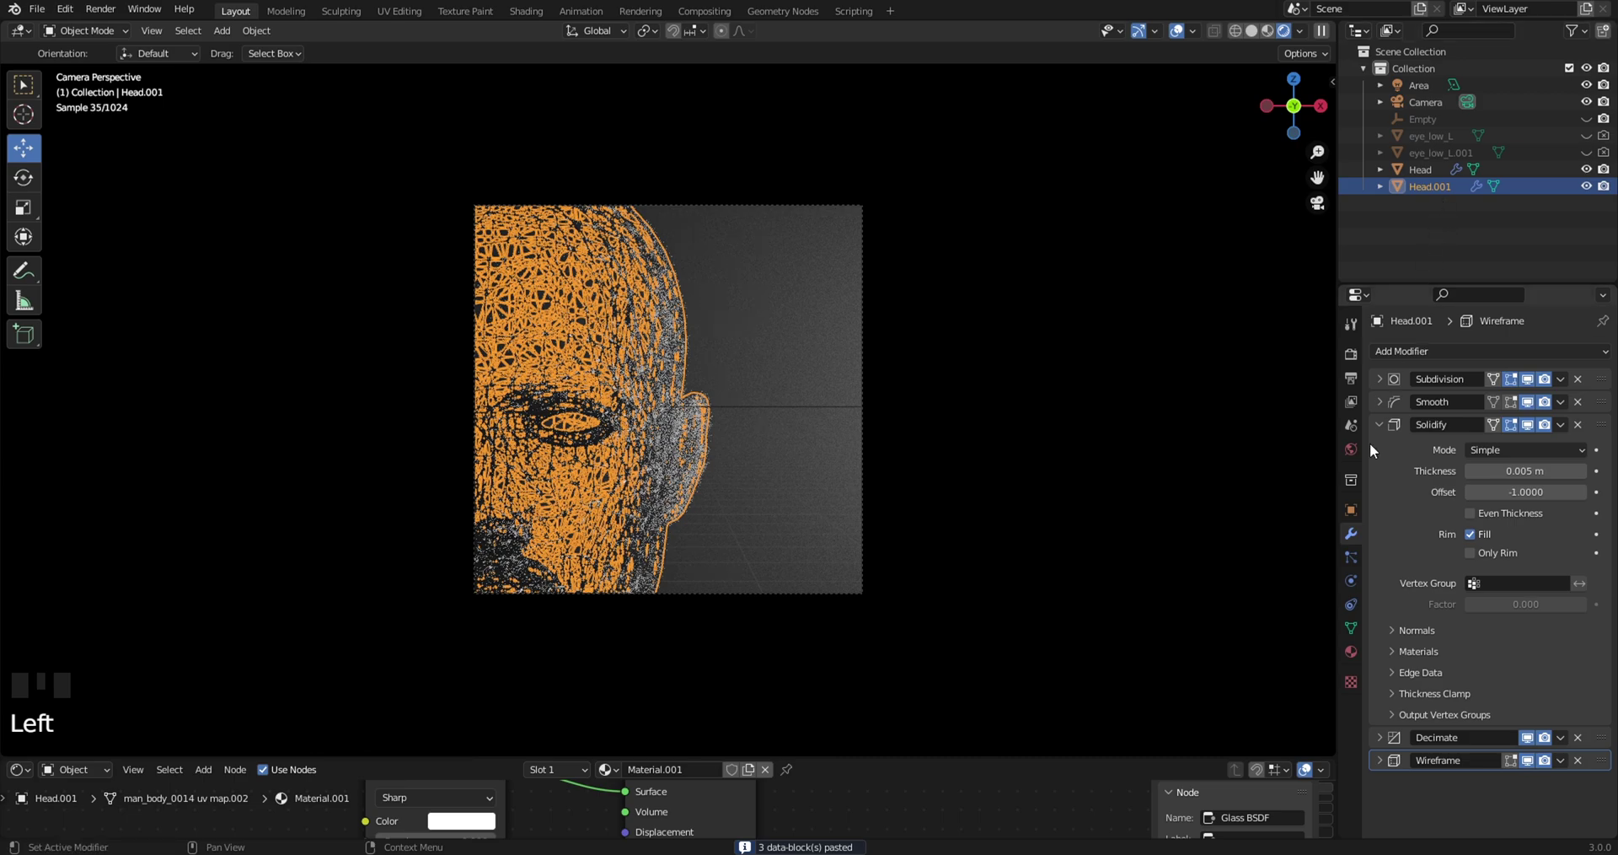
left_click(1356, 544)
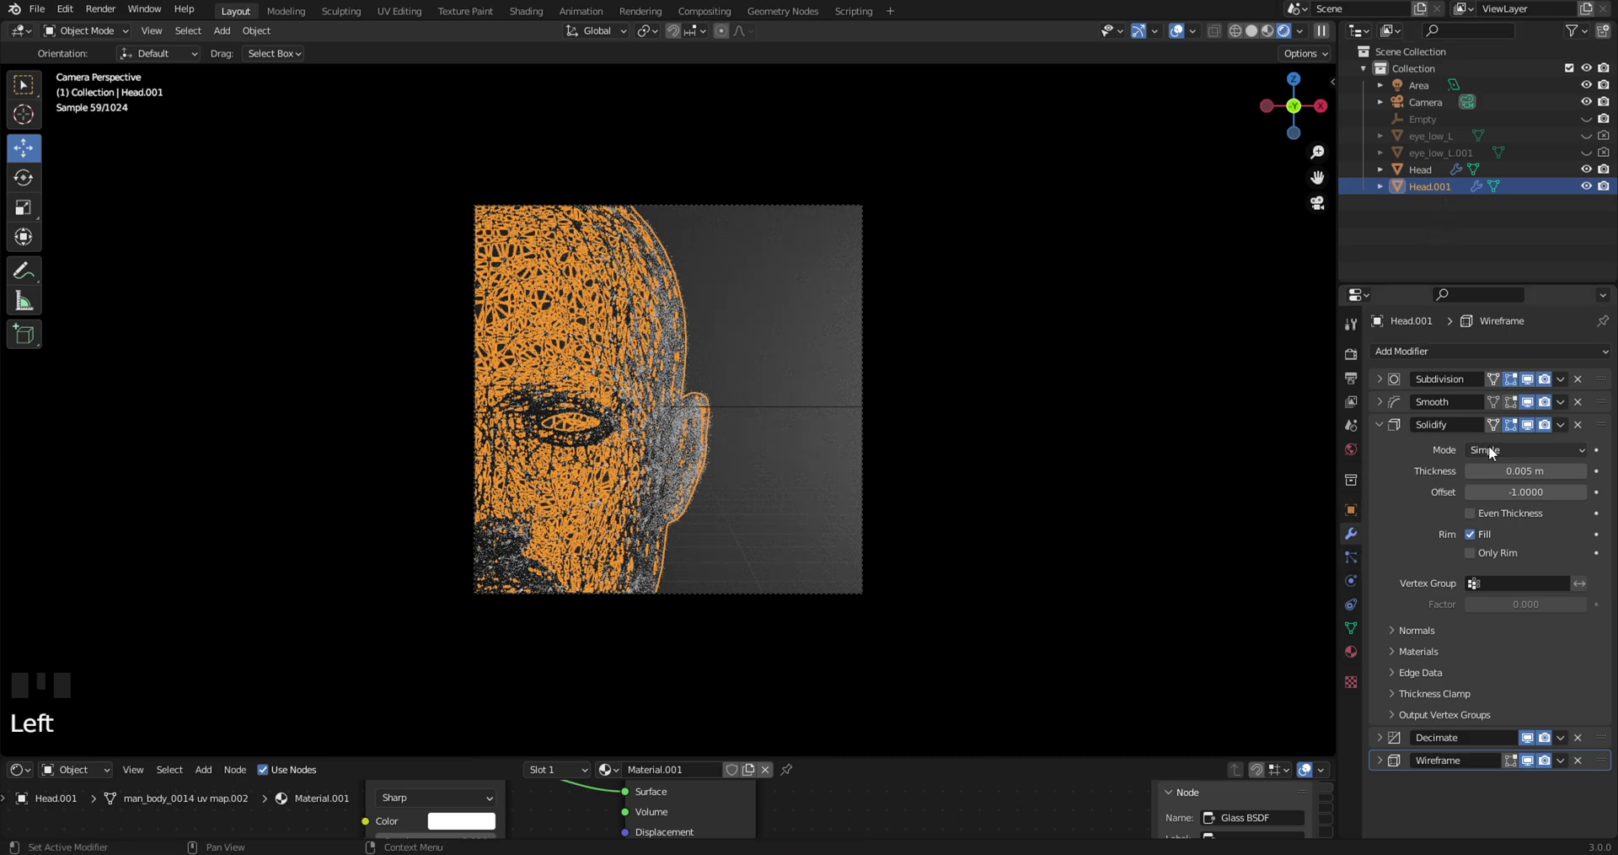
left_click_drag(1382, 431, 1531, 412)
left_click_drag(1548, 386, 635, 388)
left_click(1446, 189)
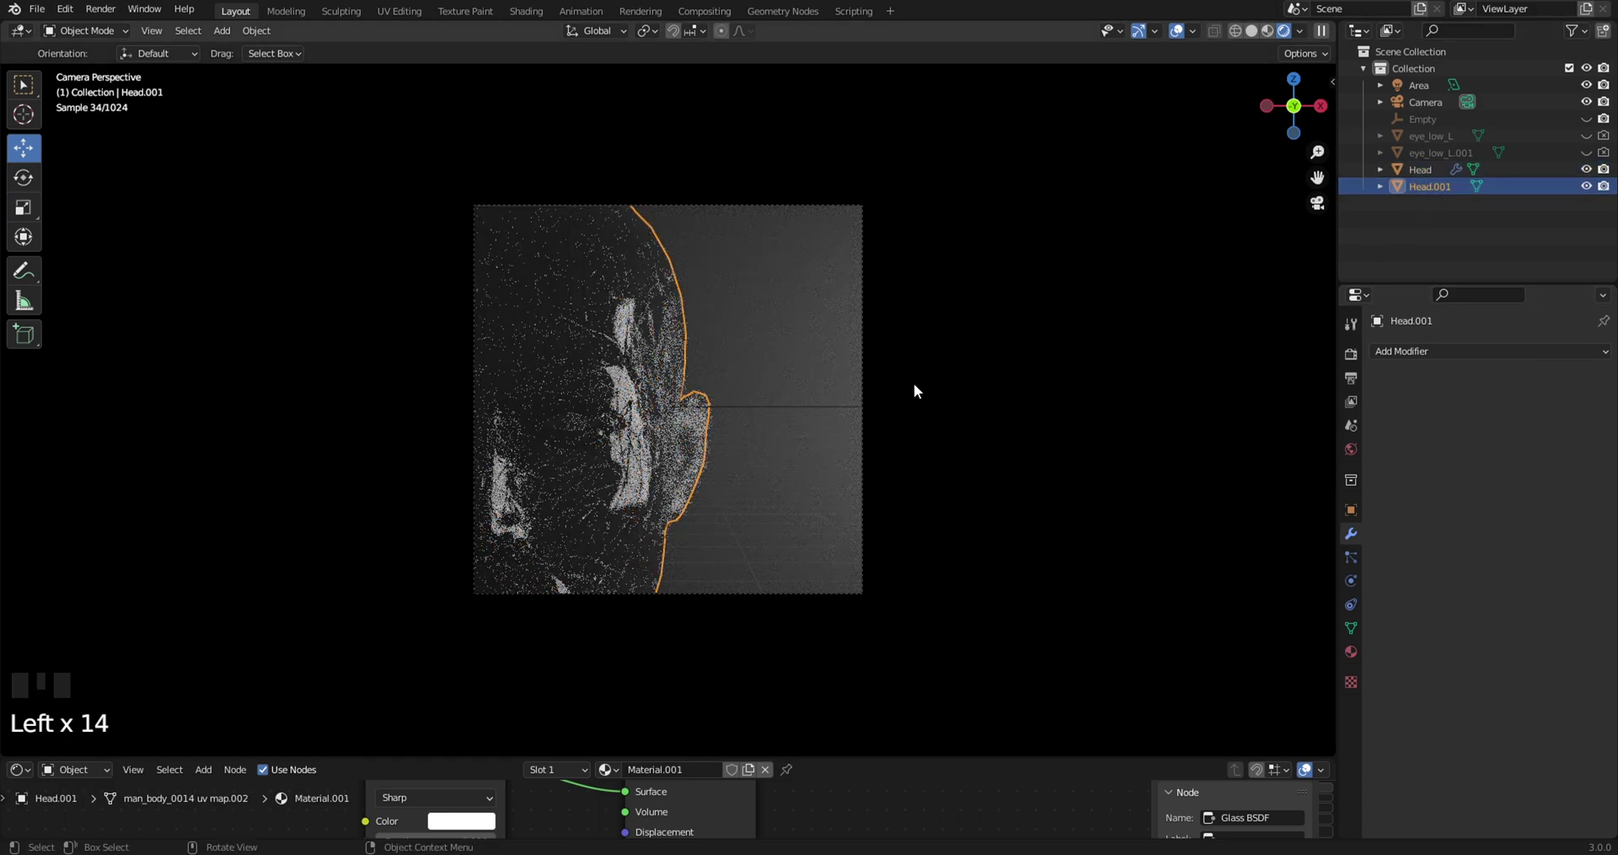
Leave the camera view and switch the viewport to solid shading
left_click(922, 389)
left_click_drag(984, 337, 978, 345)
key("z")
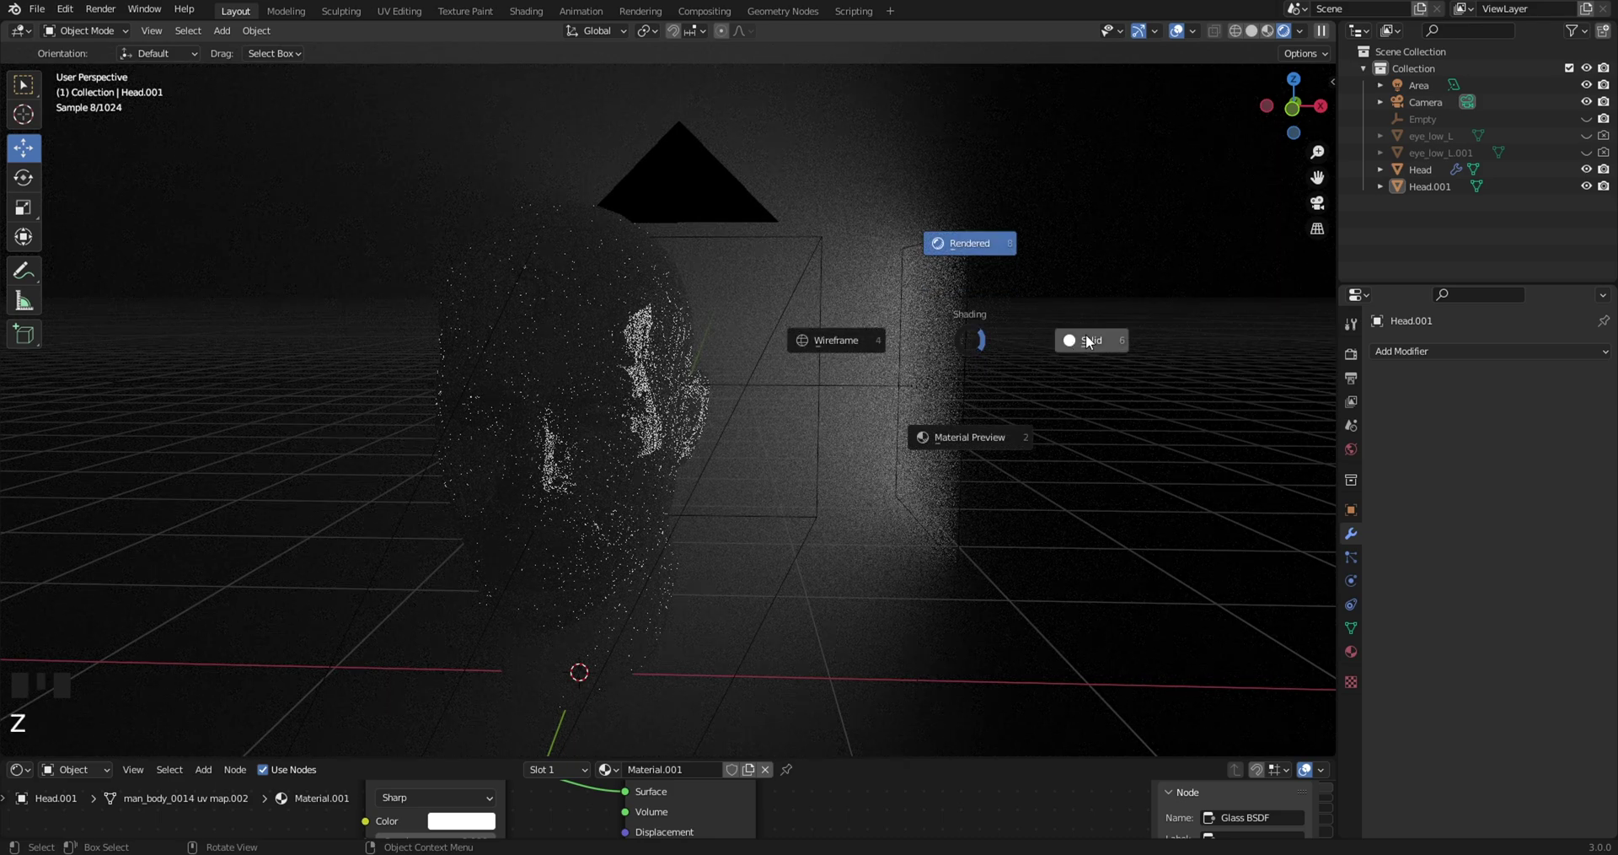
scroll("up", 3)
left_click_drag(708, 386, 816, 342)
key("s")
left_click(573, 298)
left_click(570, 249)
left_click(1434, 193)
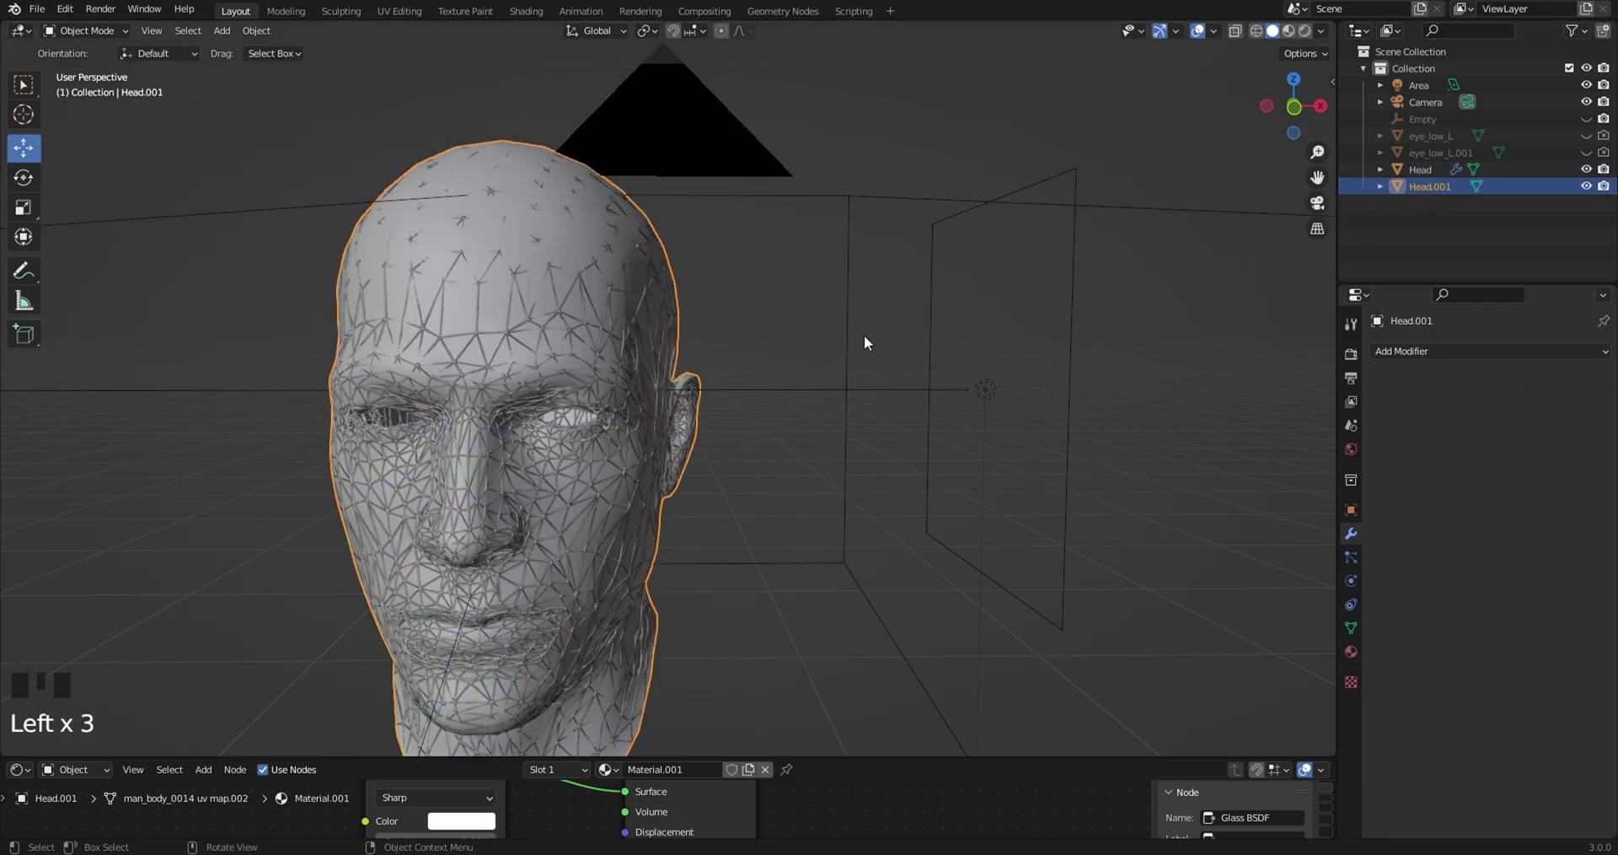
key("s")
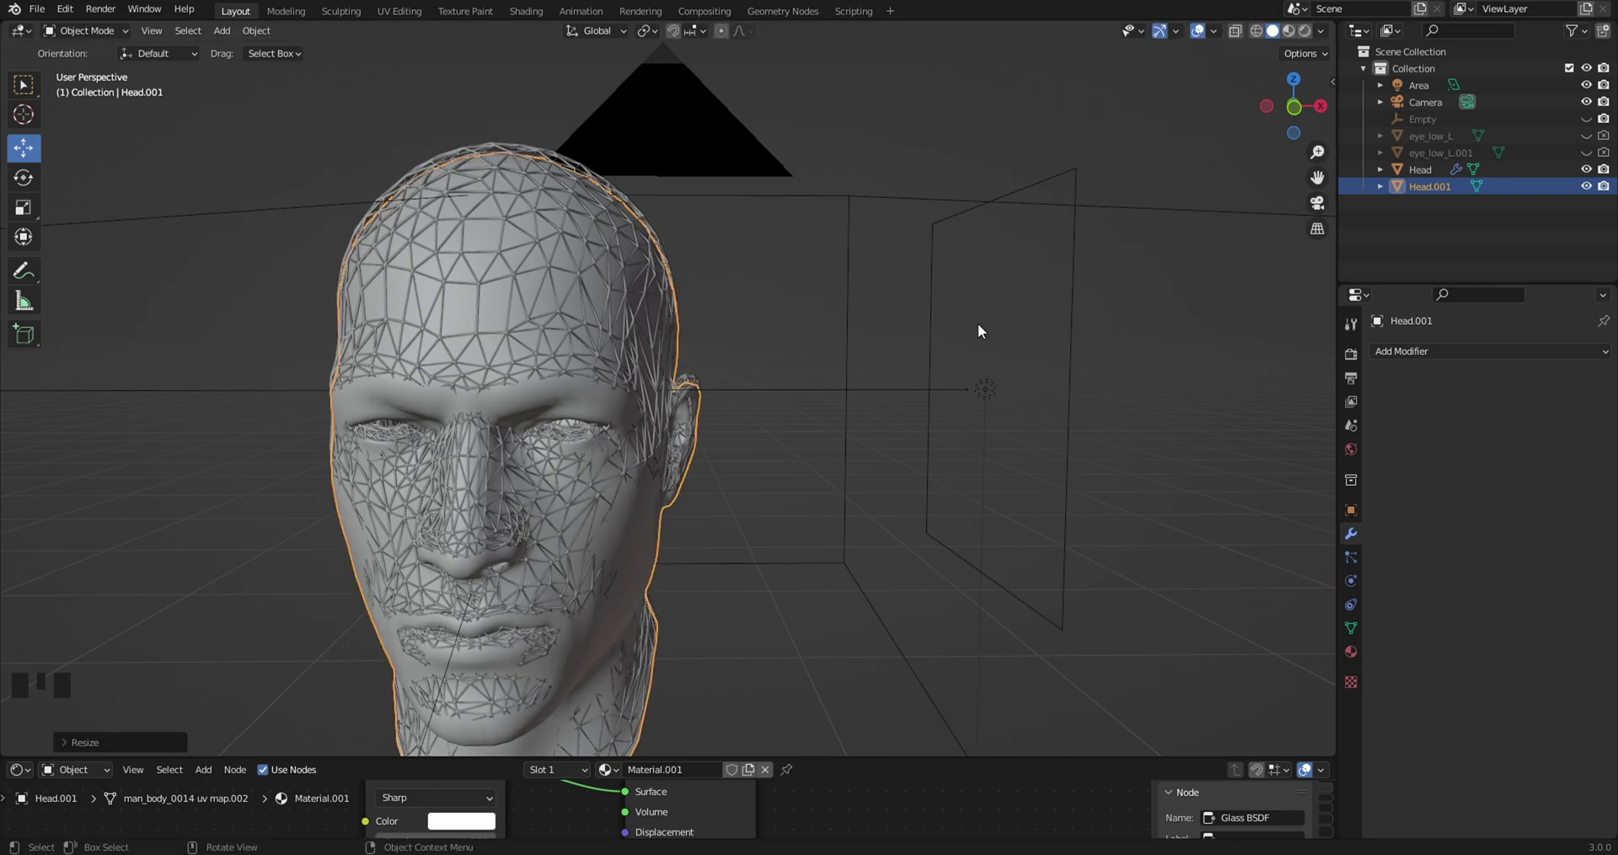
Check the two heads through the camera in rendered preview, then back to solid
left_click_drag(817, 490, 820, 462)
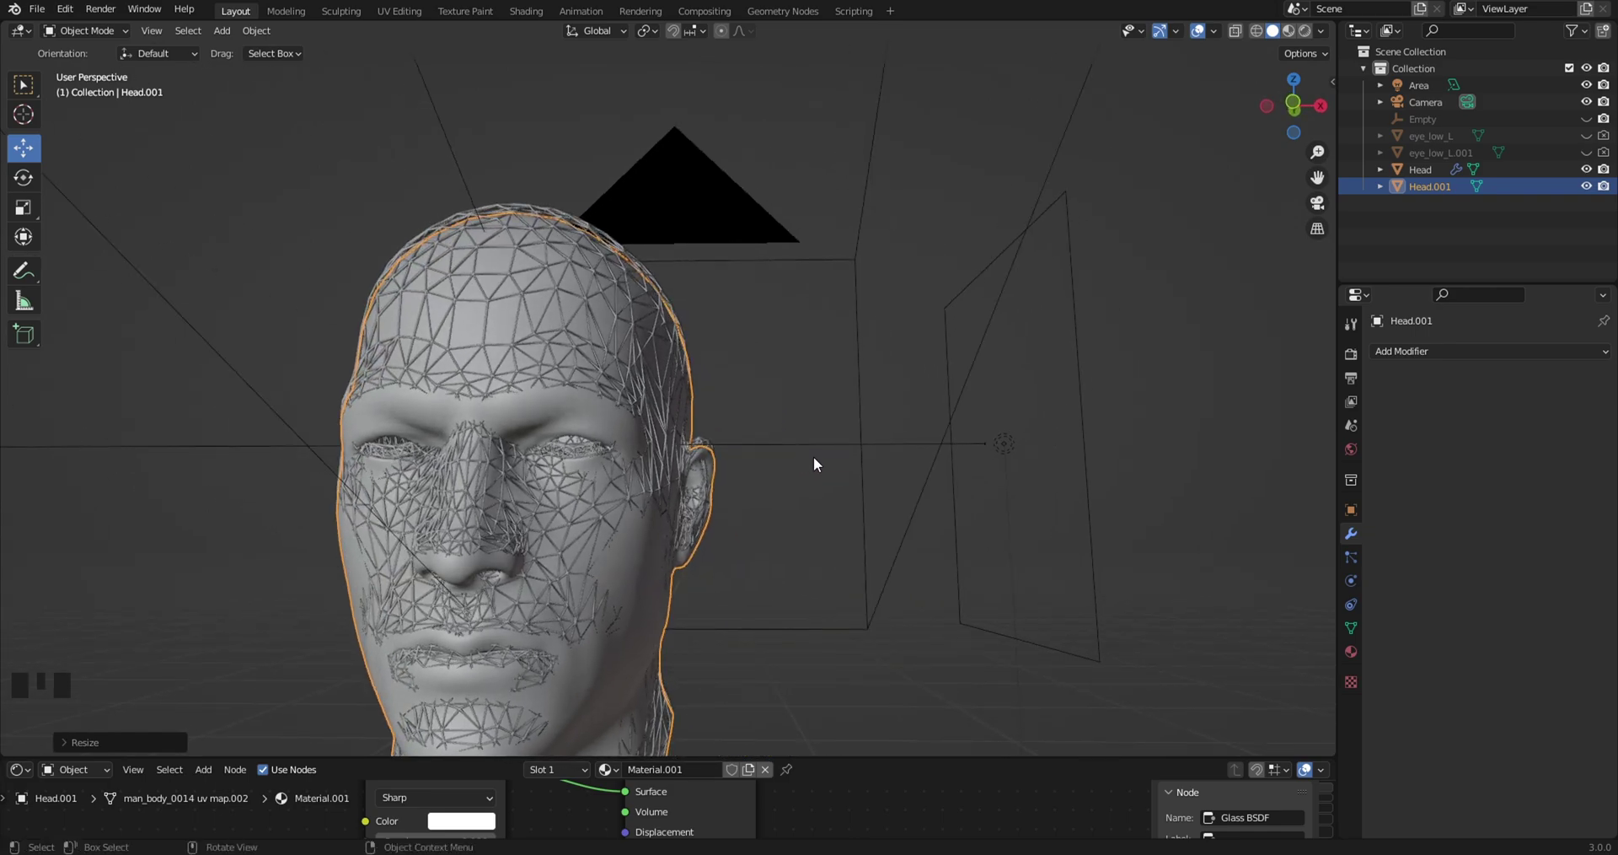
key("KP_0")
key("z")
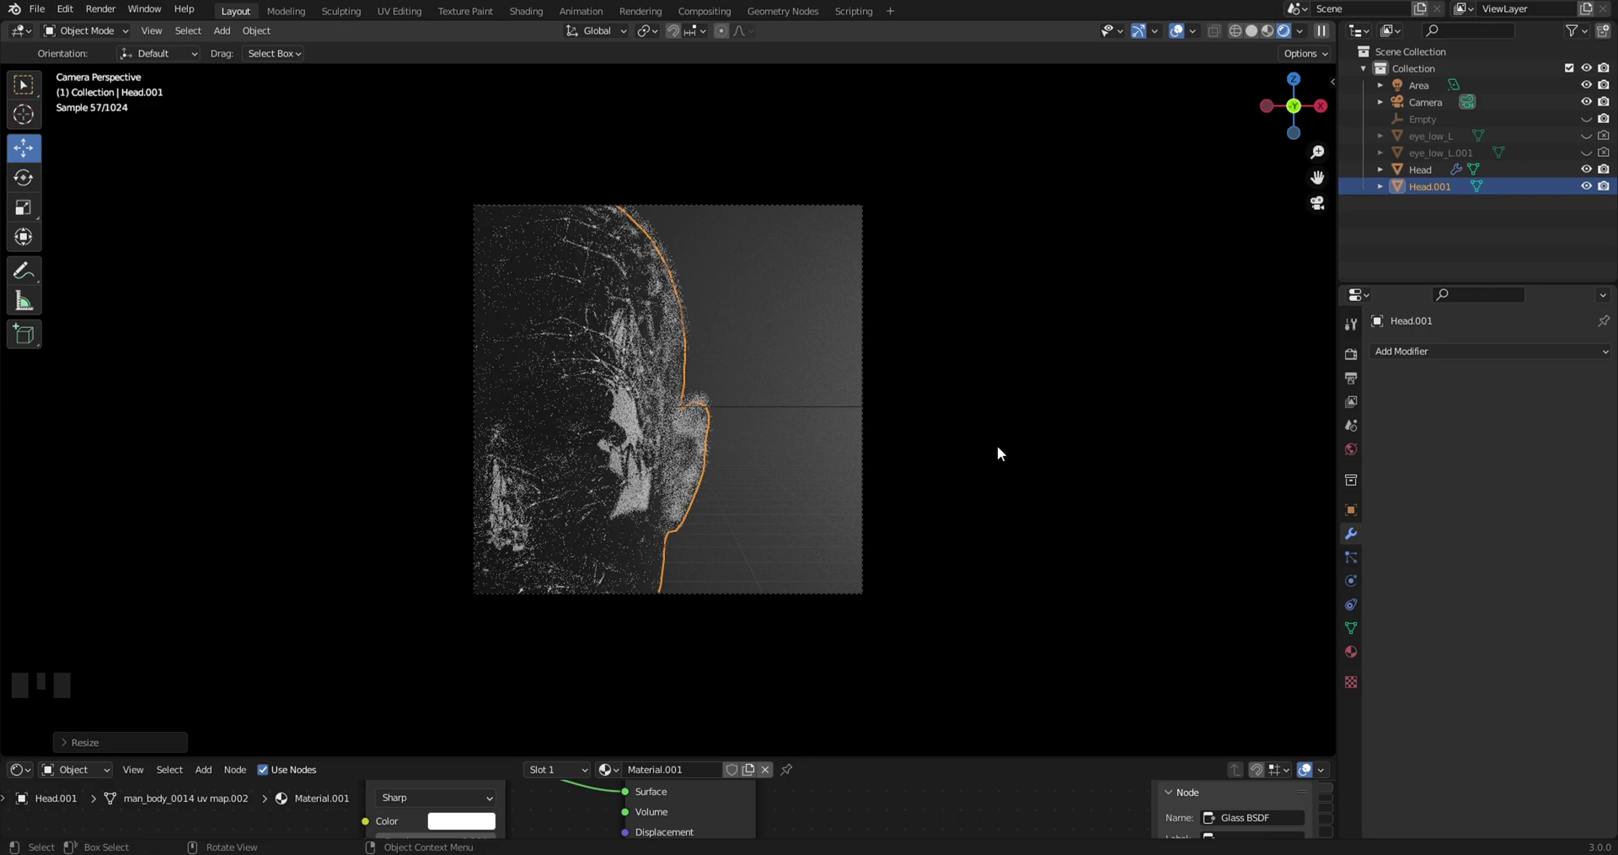
left_click_drag(1004, 452, 1010, 460)
key("z")
Orbit to the head's side and select the original wireframe Head
key("s")
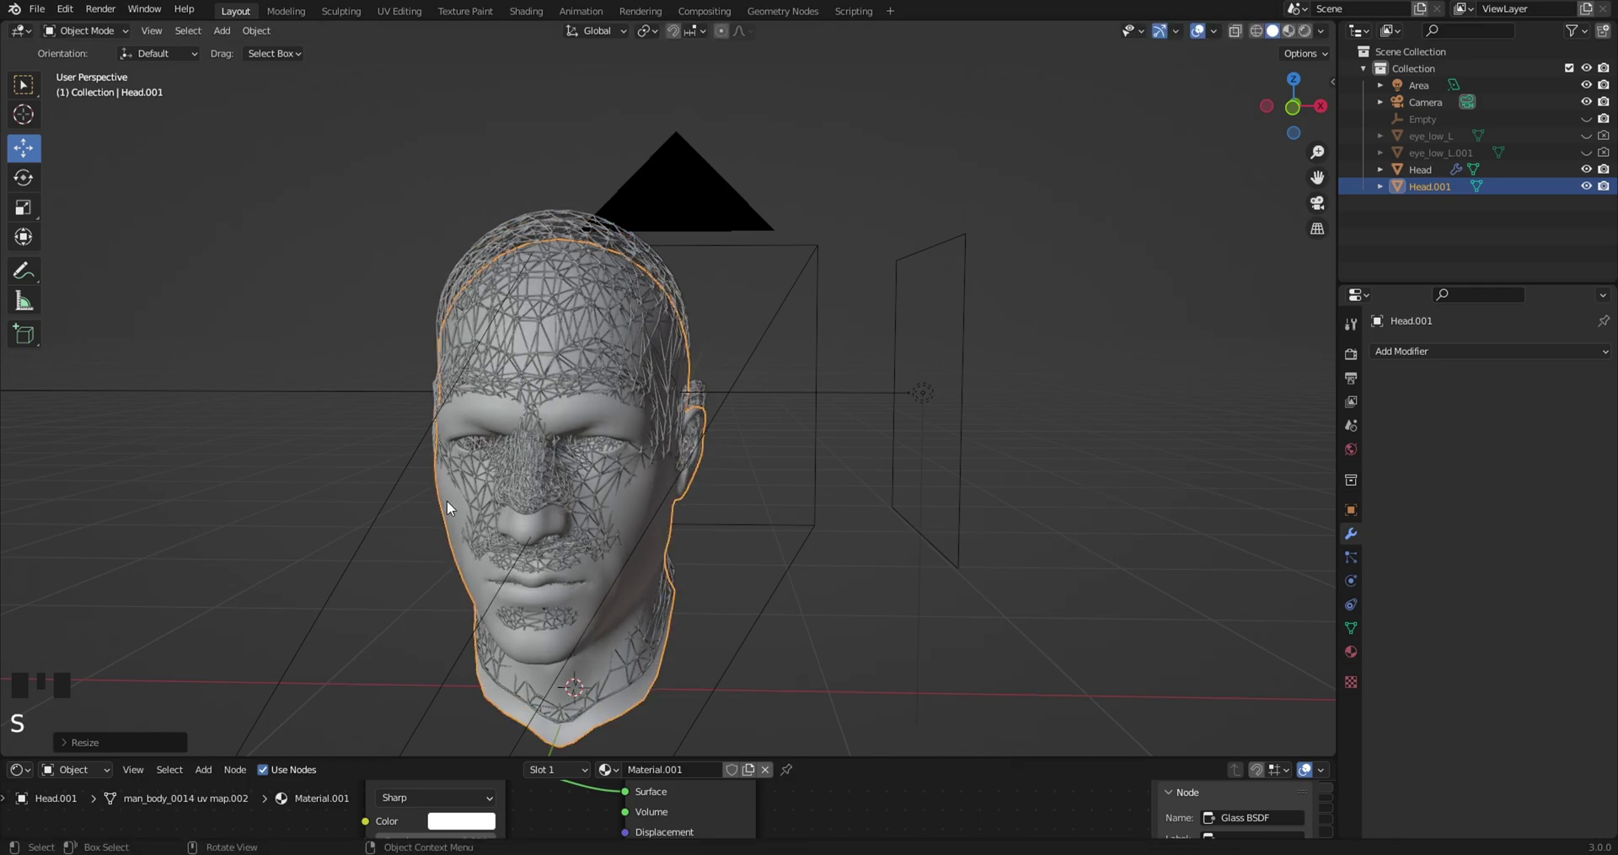
scroll("down", 3)
left_click_drag(430, 564, 645, 677)
left_click(645, 677)
scroll("up", 3)
left_click_drag(693, 445, 615, 418)
left_click(614, 418)
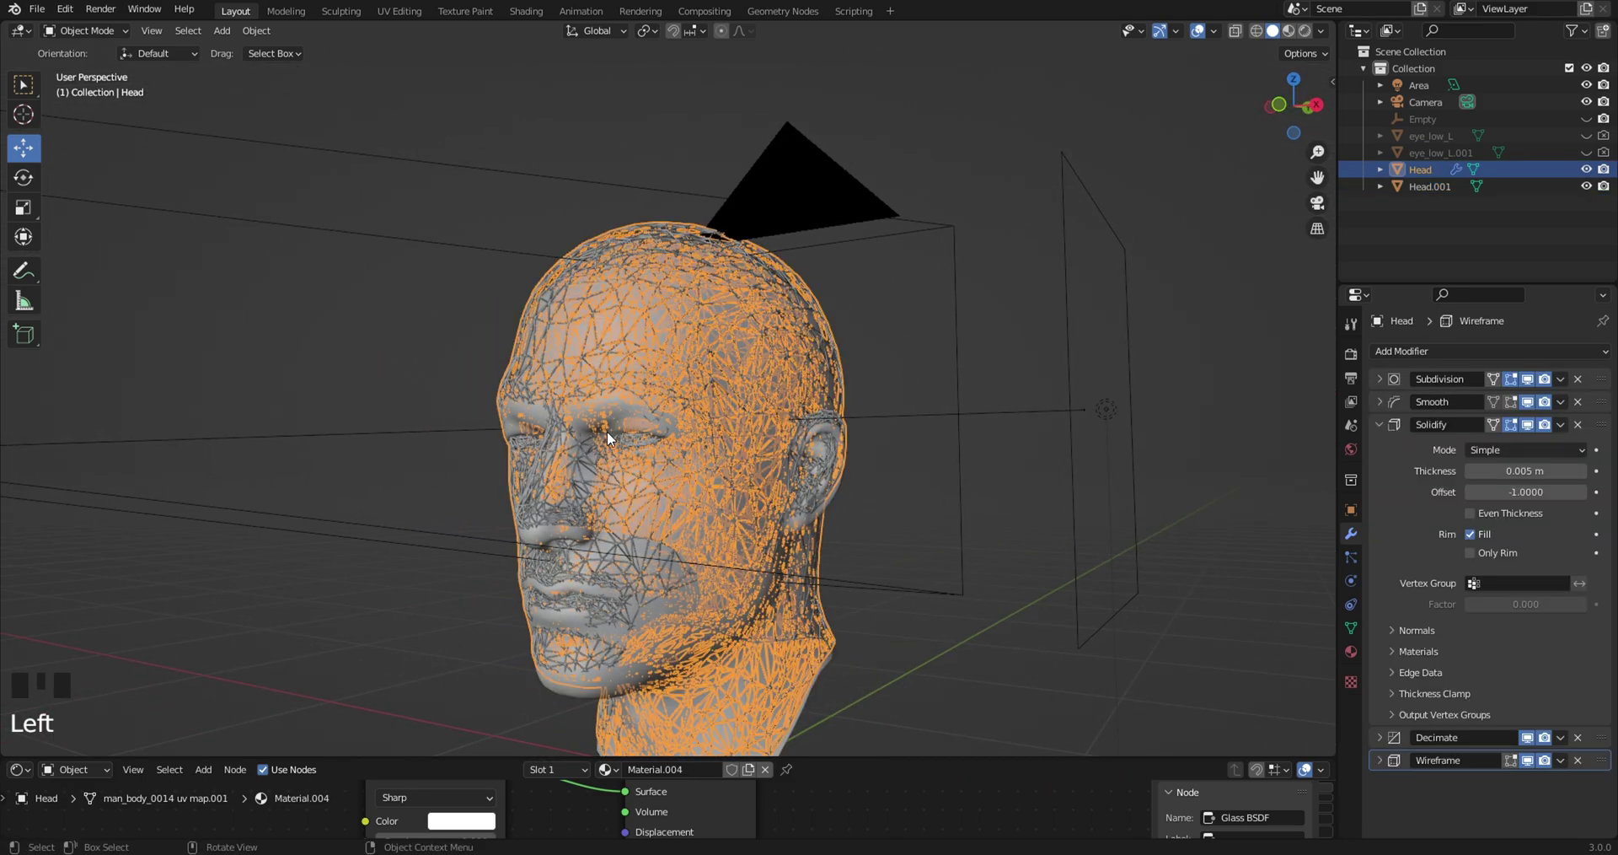
Select Head.001 and shrink it very slightly, to about 0.996 scale
left_click(876, 471)
left_click(734, 572)
left_click(720, 612)
scroll("down", 3)
left_click_drag(674, 604, 913, 422)
key("s")
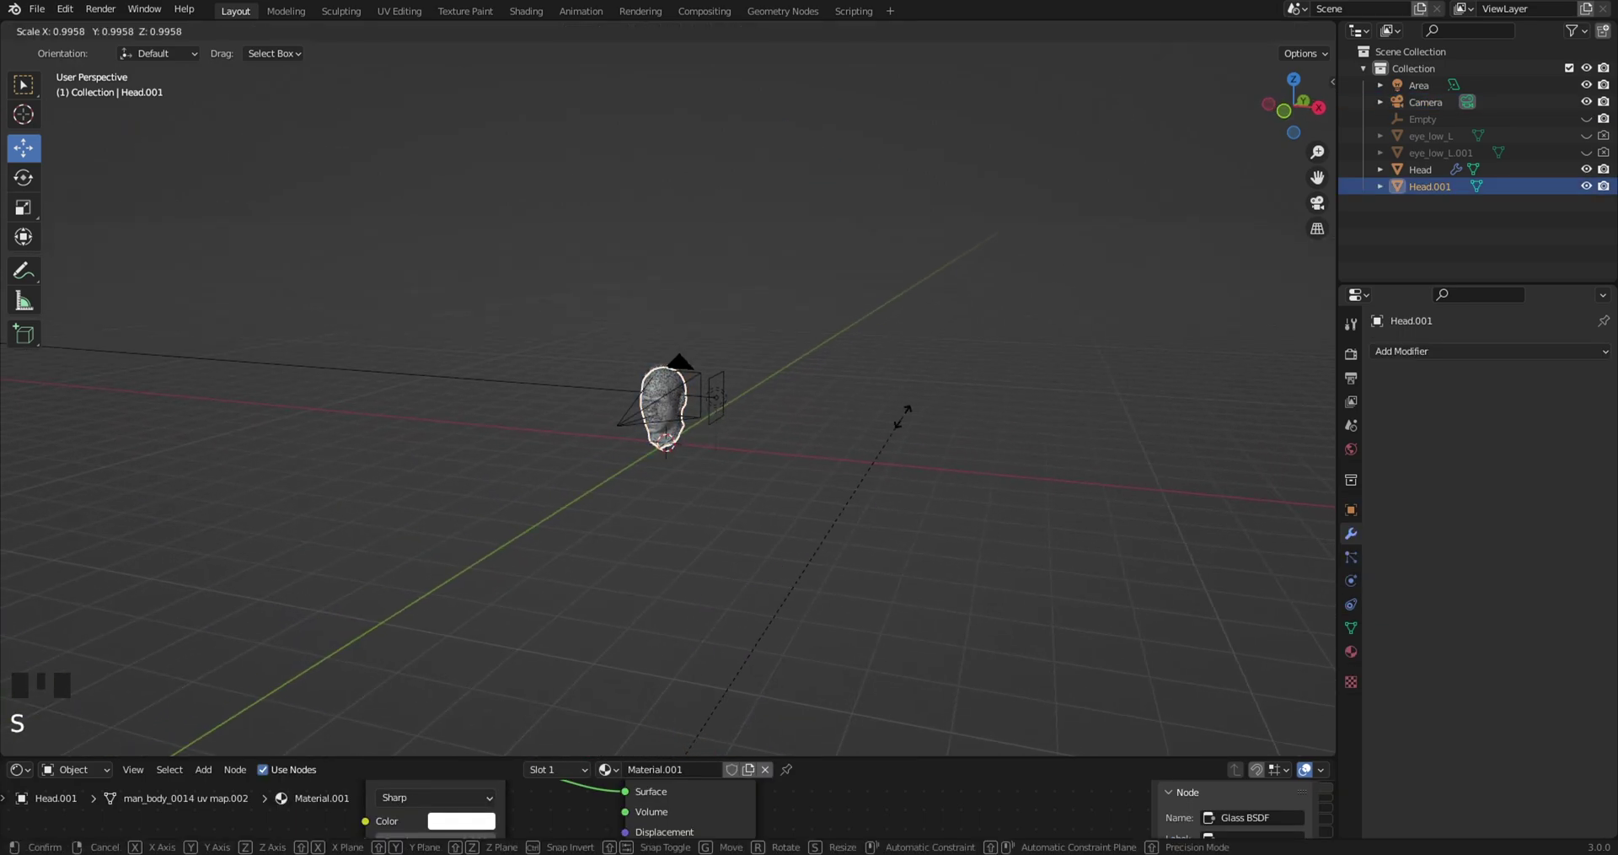
scroll("down", 3)
left_click_drag(794, 577, 670, 616)
left_click(670, 616)
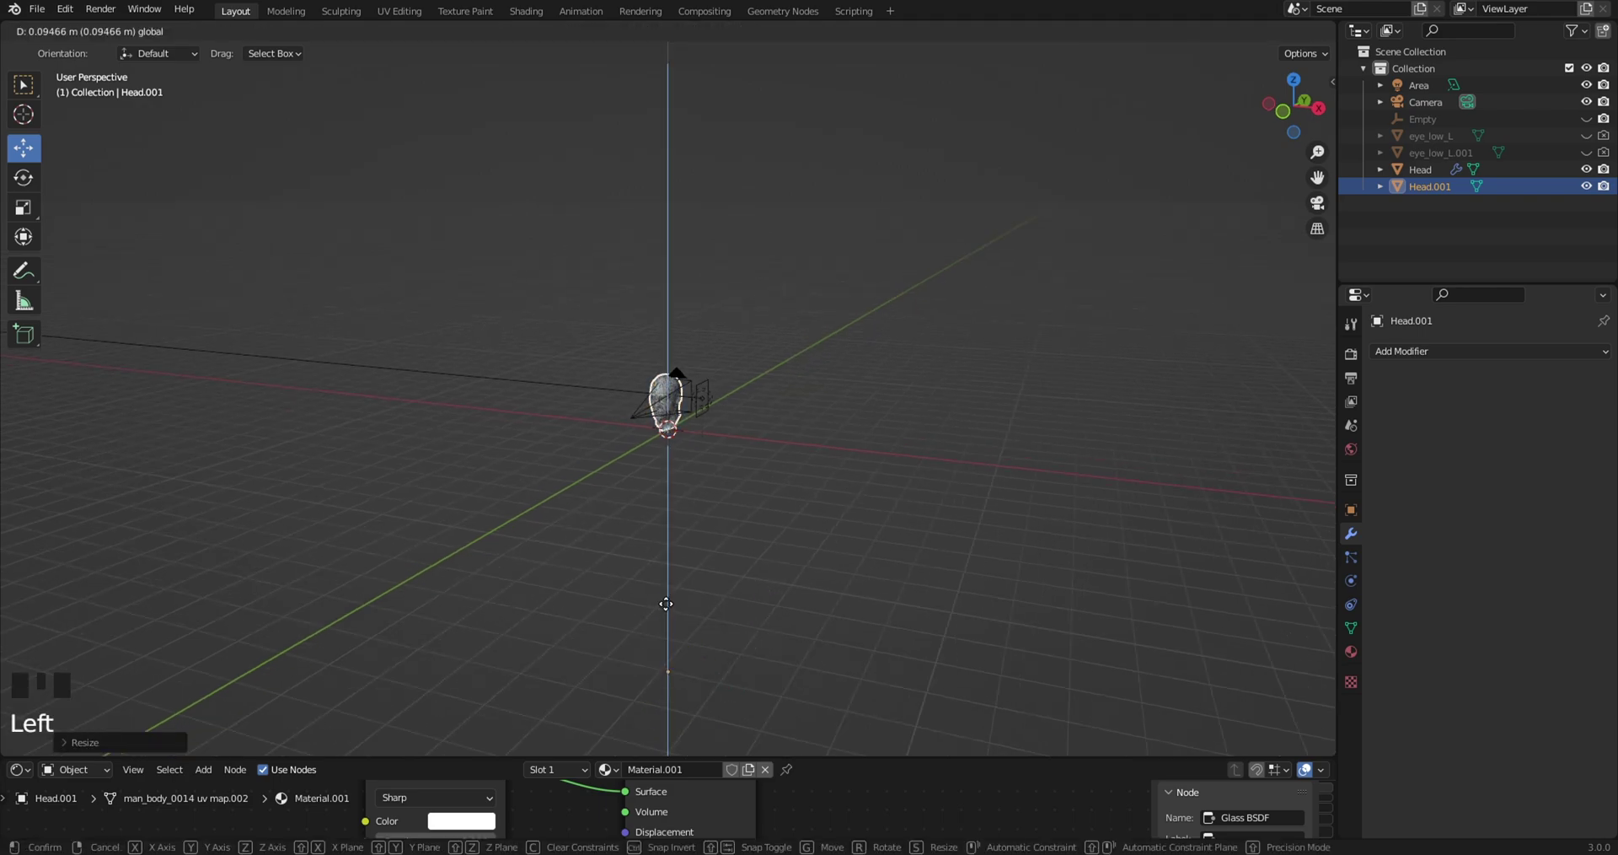
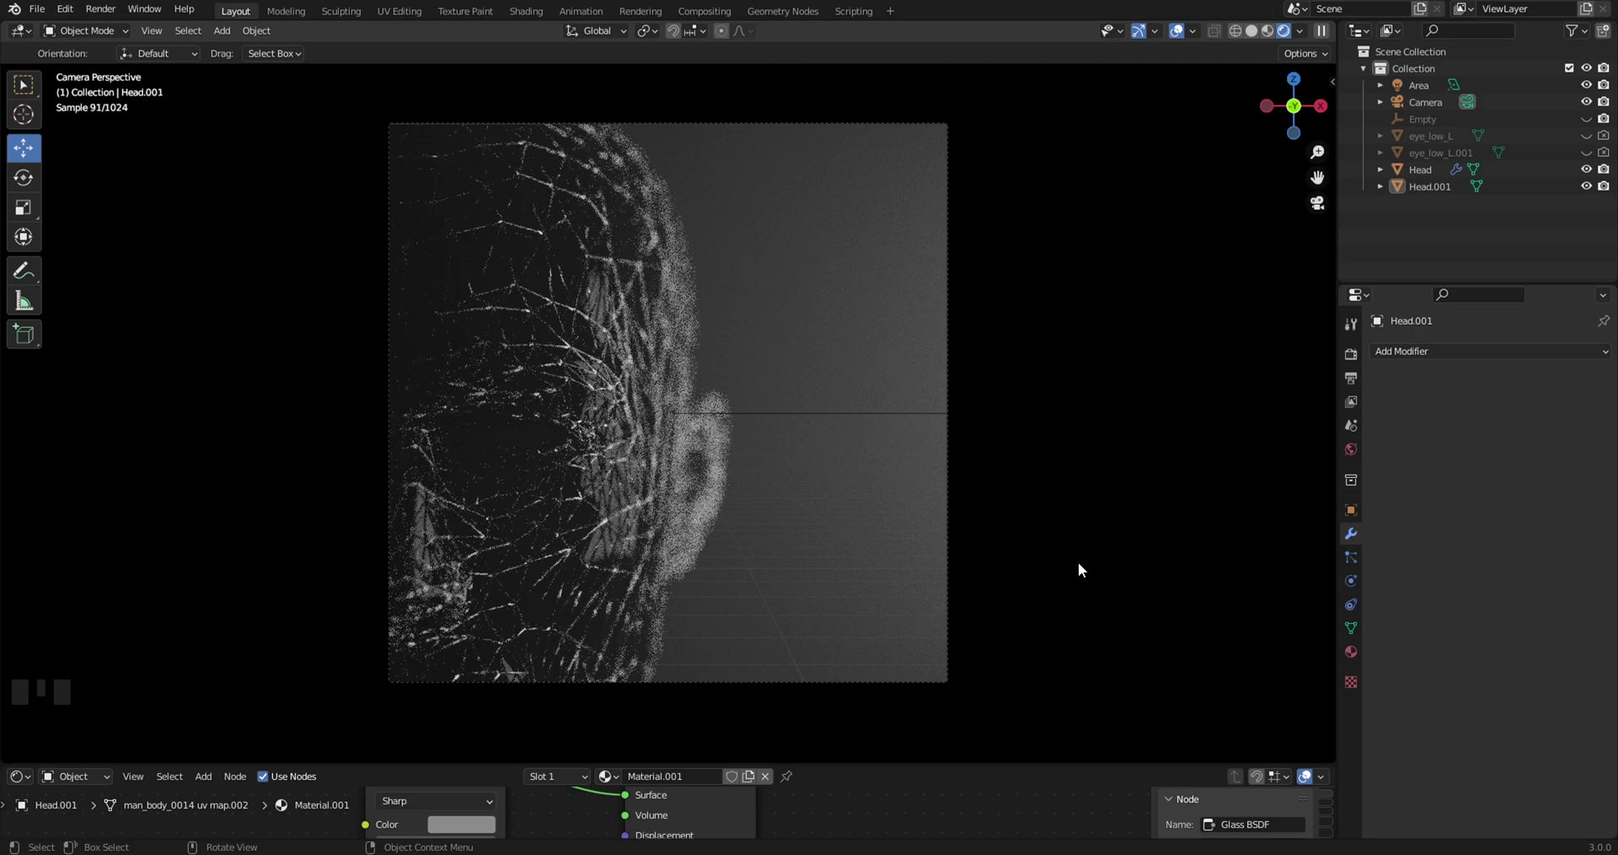
Toggle the eye copy's visibility on and off again in the Outliner
left_click(1088, 540)
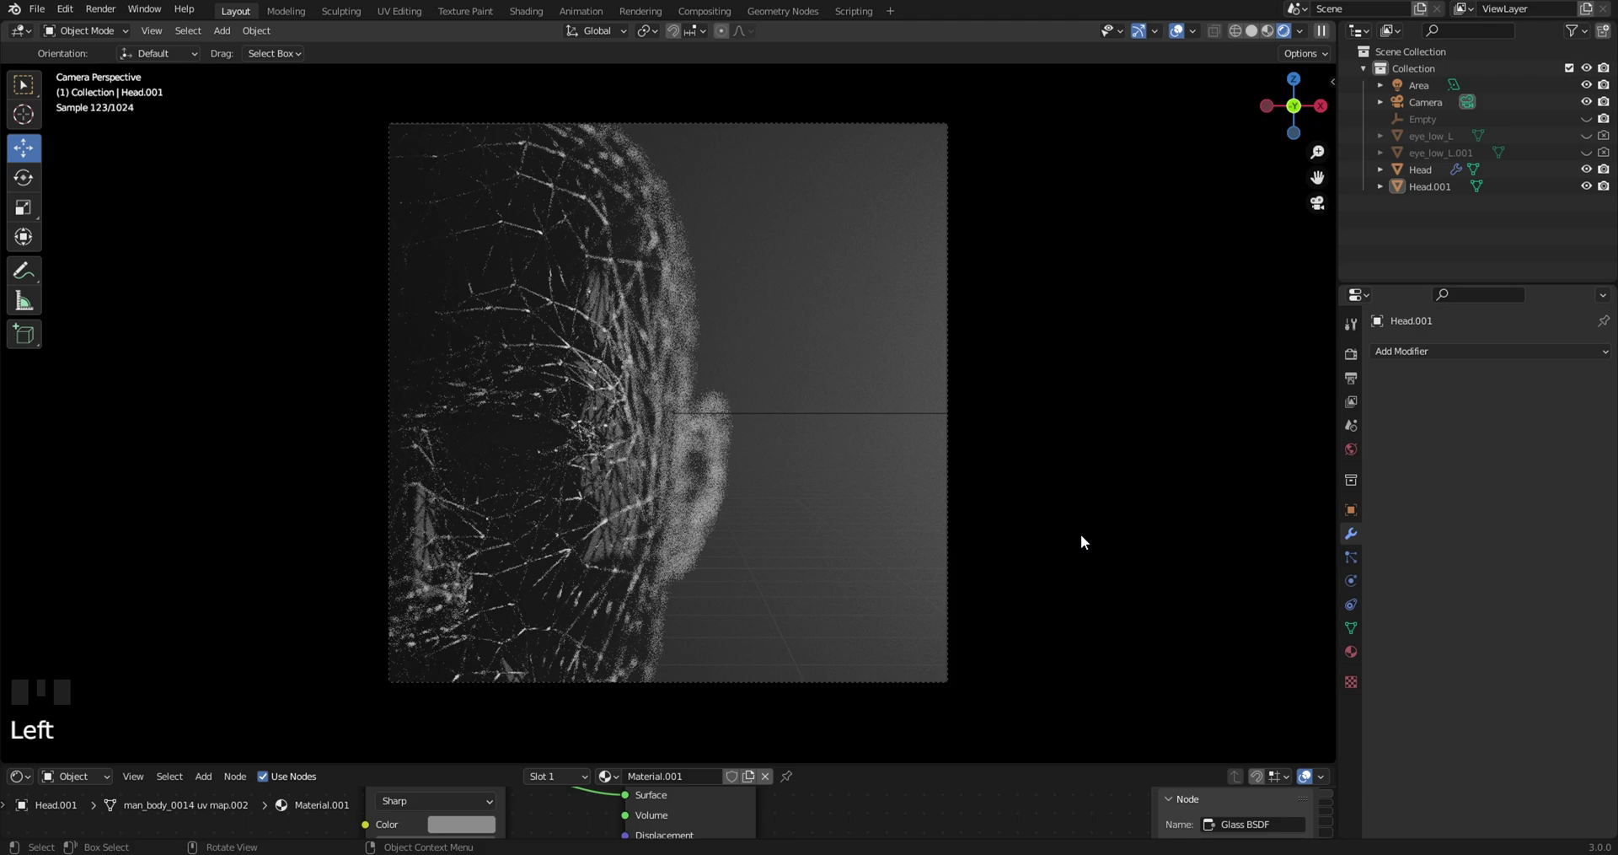
left_click(1589, 157)
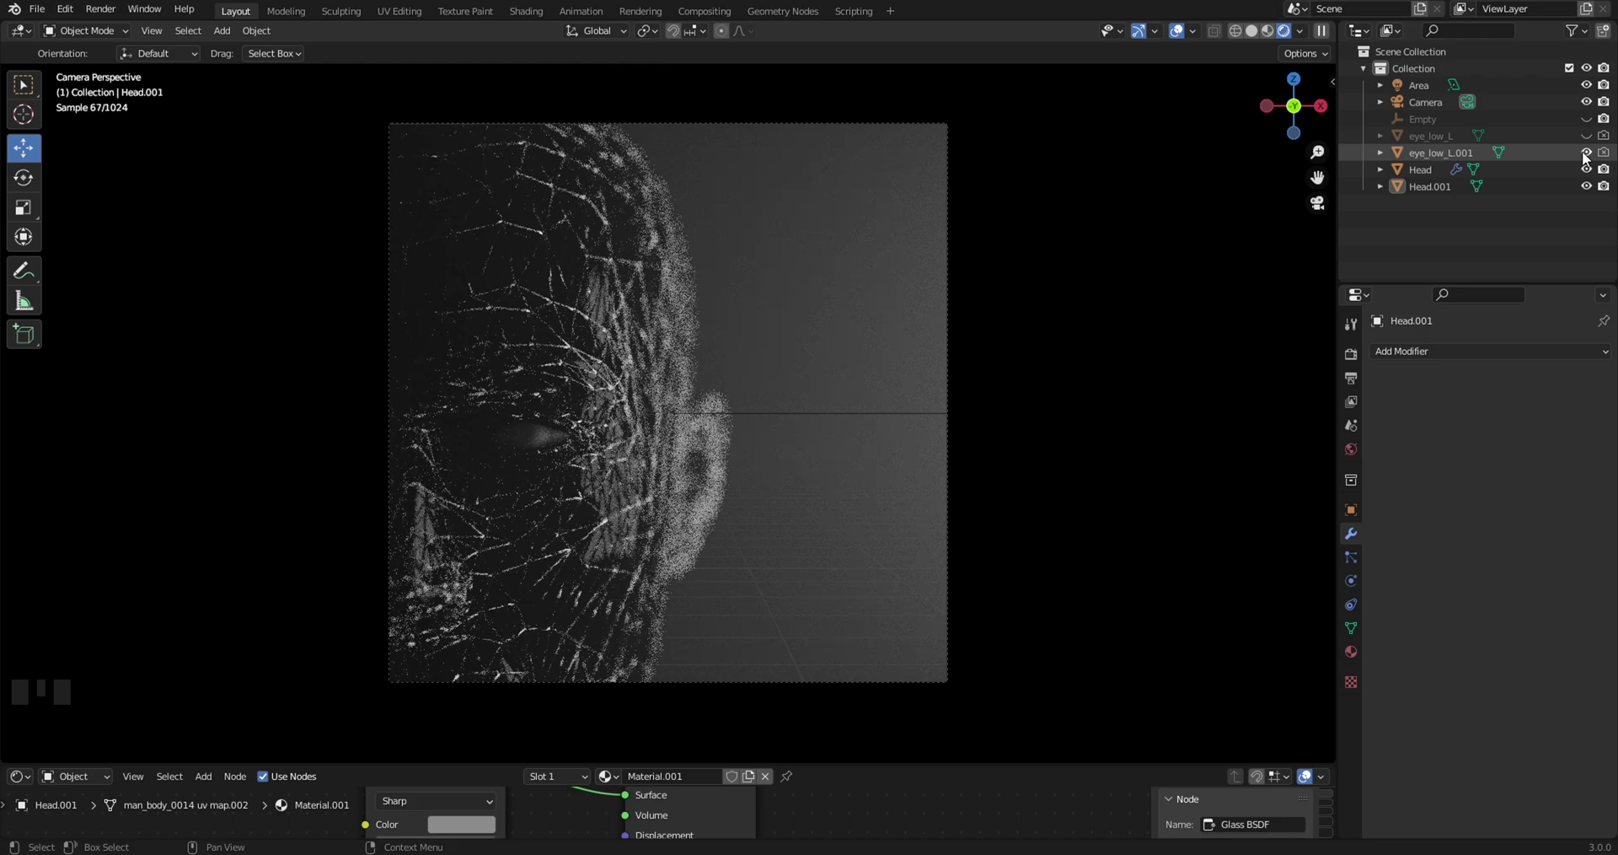
left_click(1589, 158)
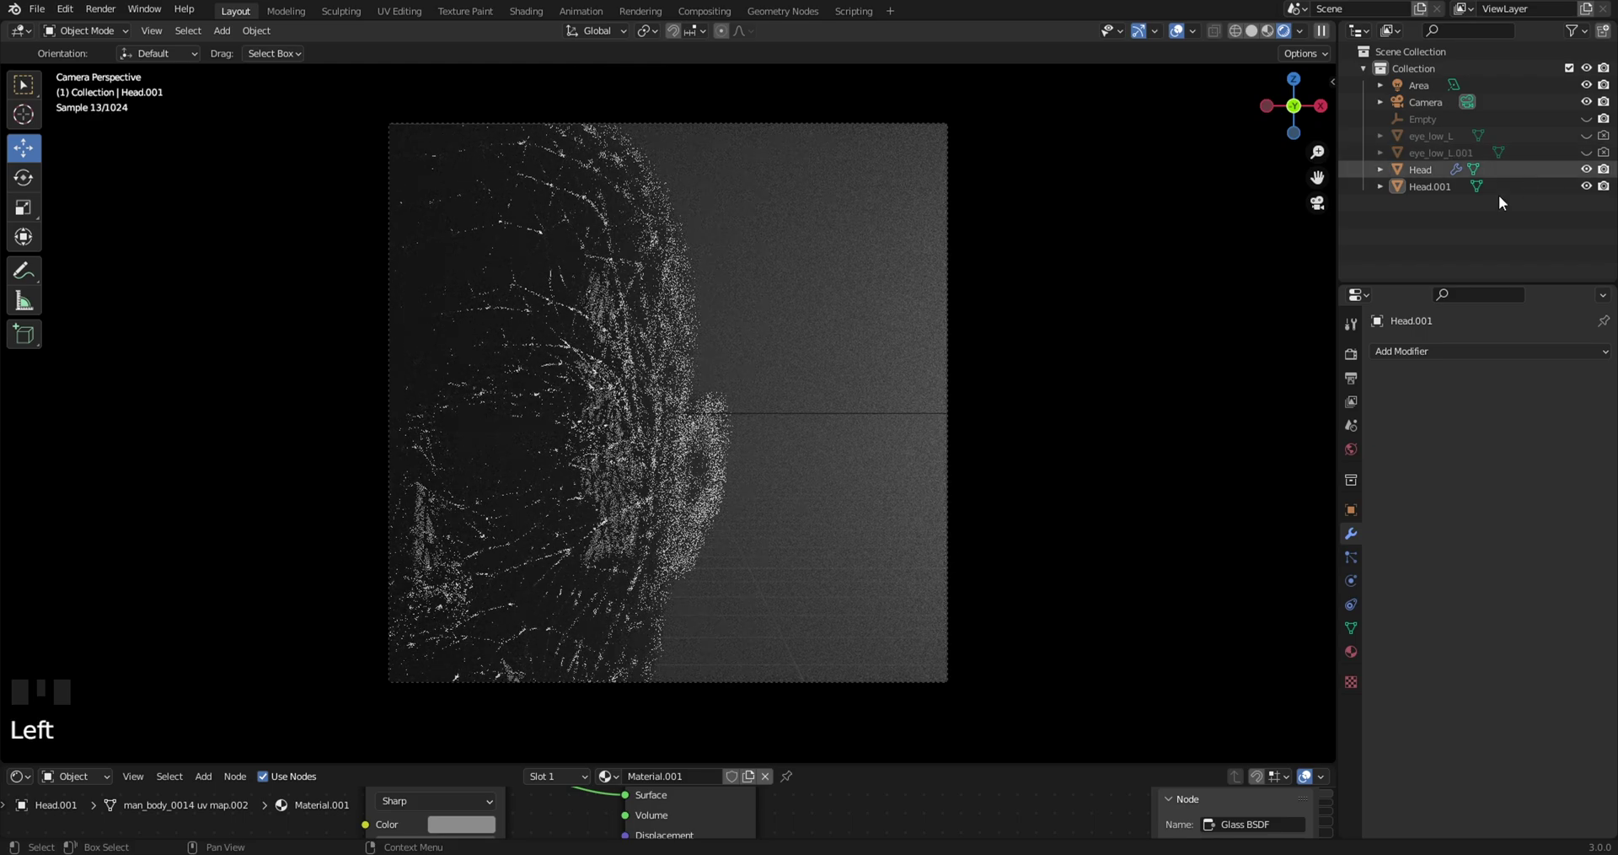
left_click(1174, 344)
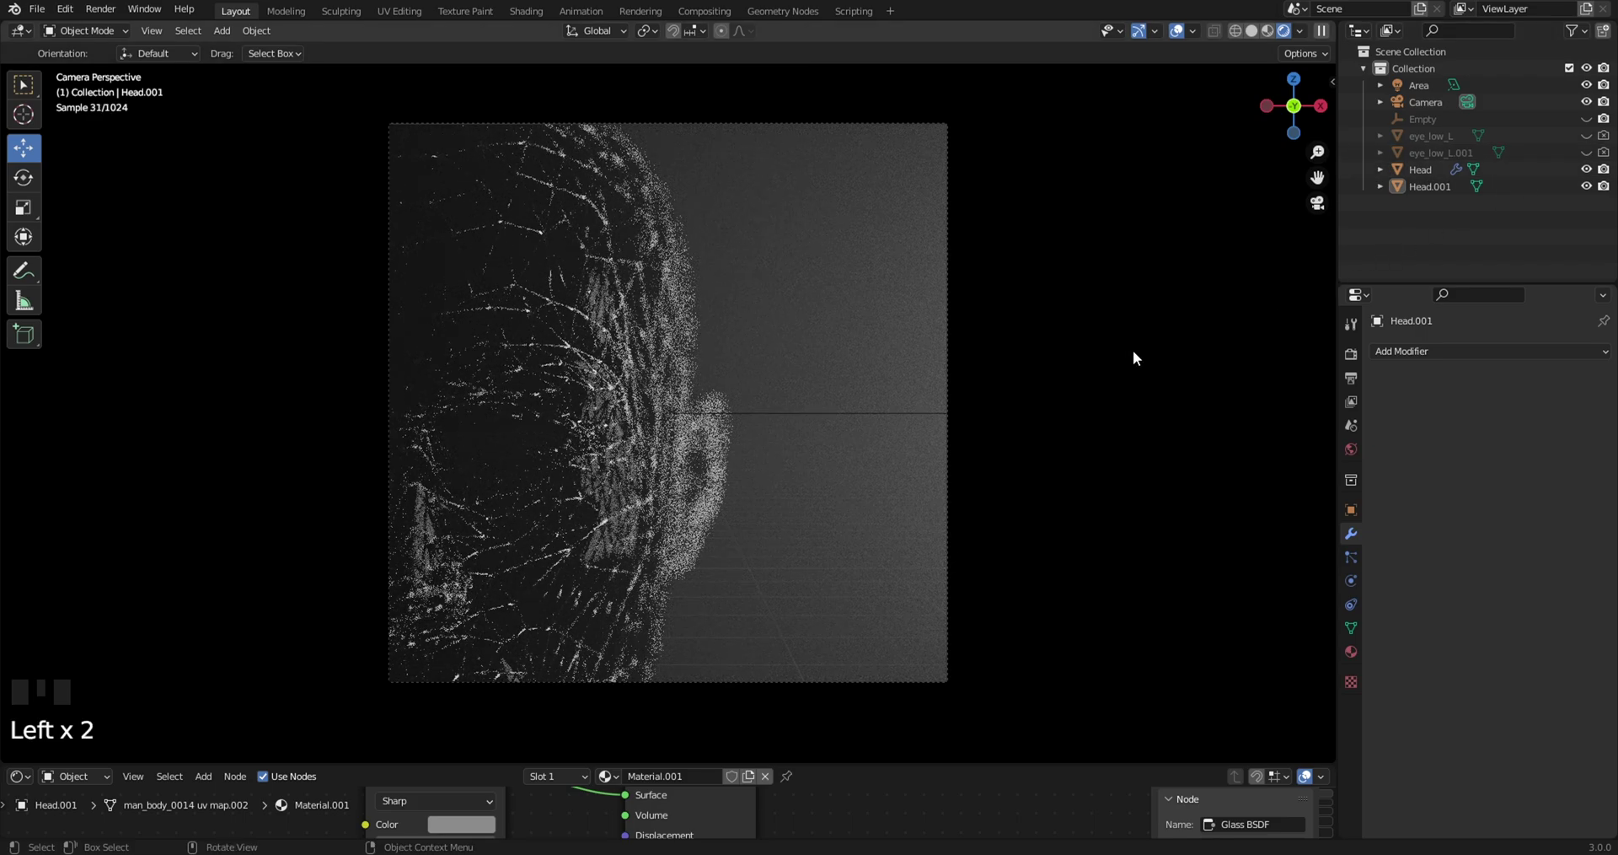
Return to solid shading outside the camera and orbit to see the head and lights
key("s")
key("z")
left_click_drag(1052, 413, 814, 459)
scroll("down", 3)
left_click_drag(825, 469, 810, 357)
left_click(810, 358)
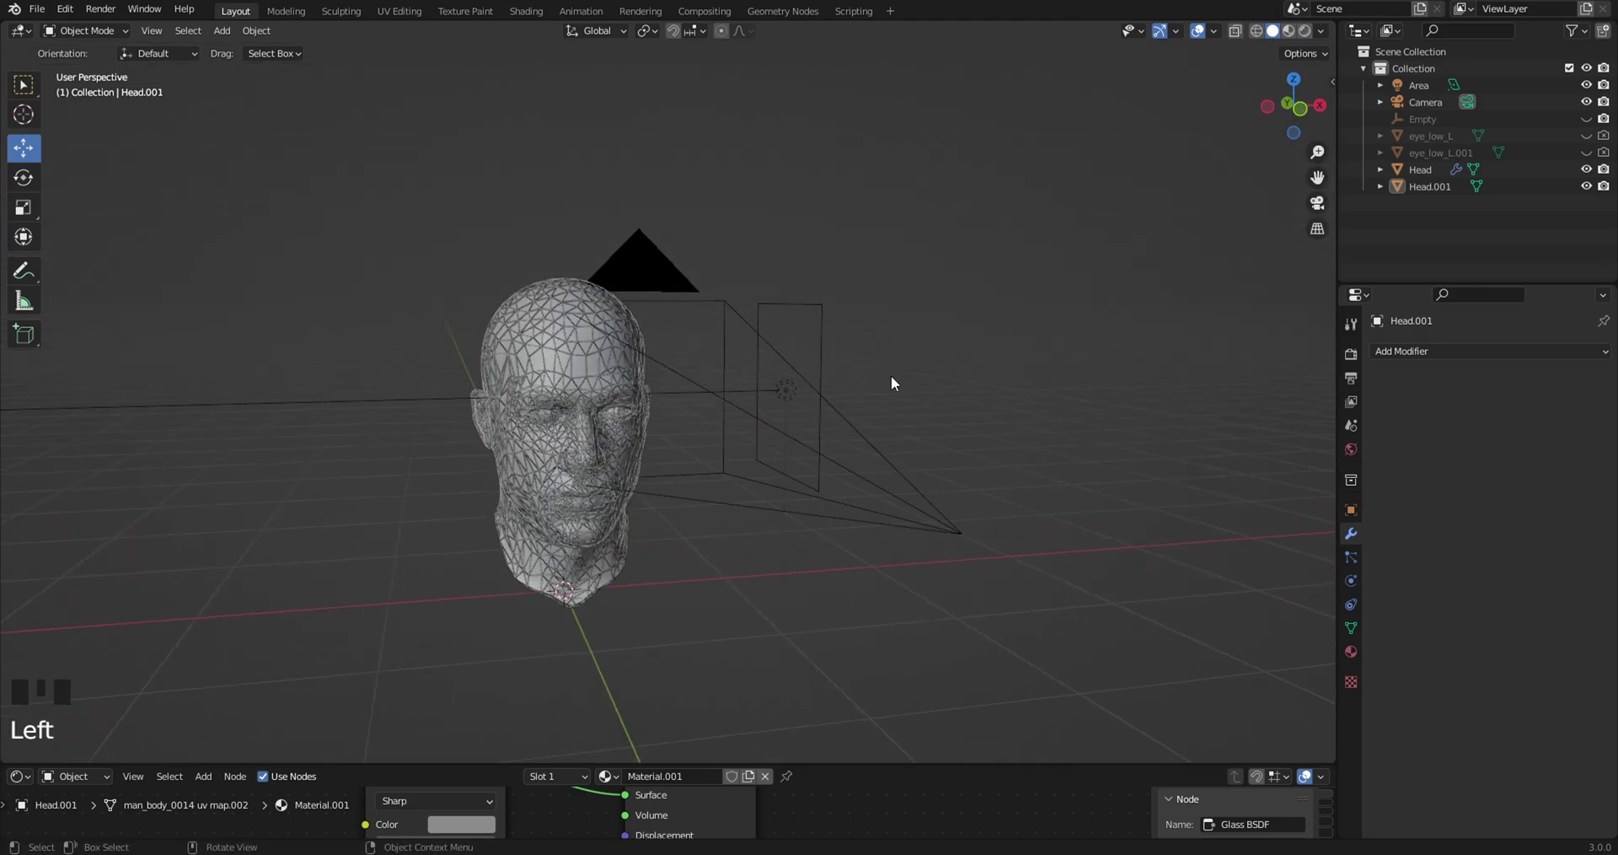
Select the existing Area light and duplicate it as Area.001
left_click_drag(865, 424, 835, 443)
scroll("down", 3)
left_click(816, 392)
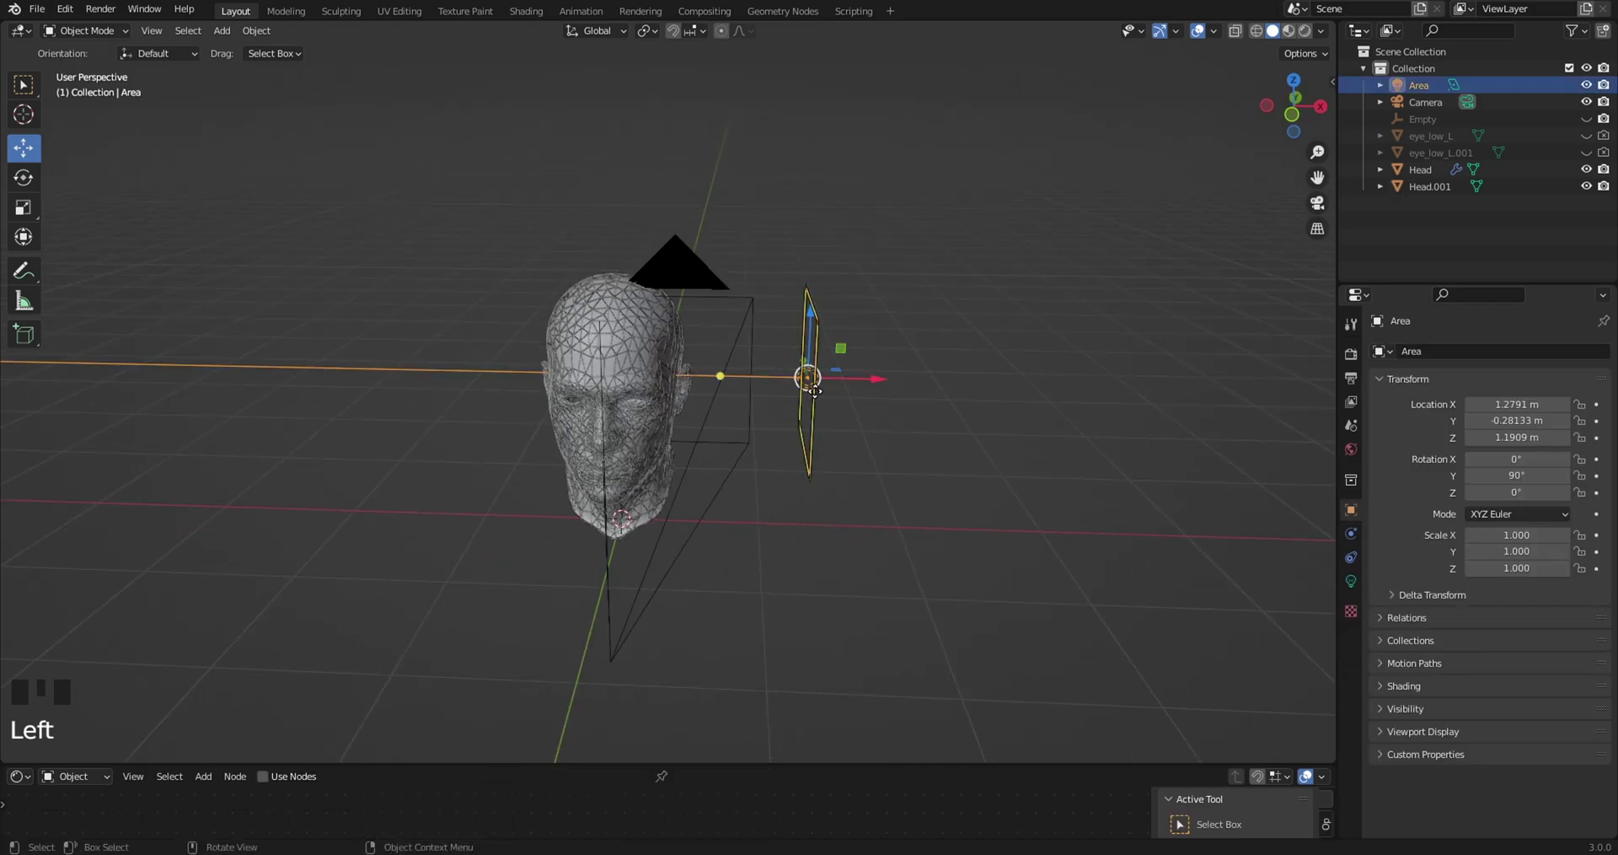
key("shift+d")
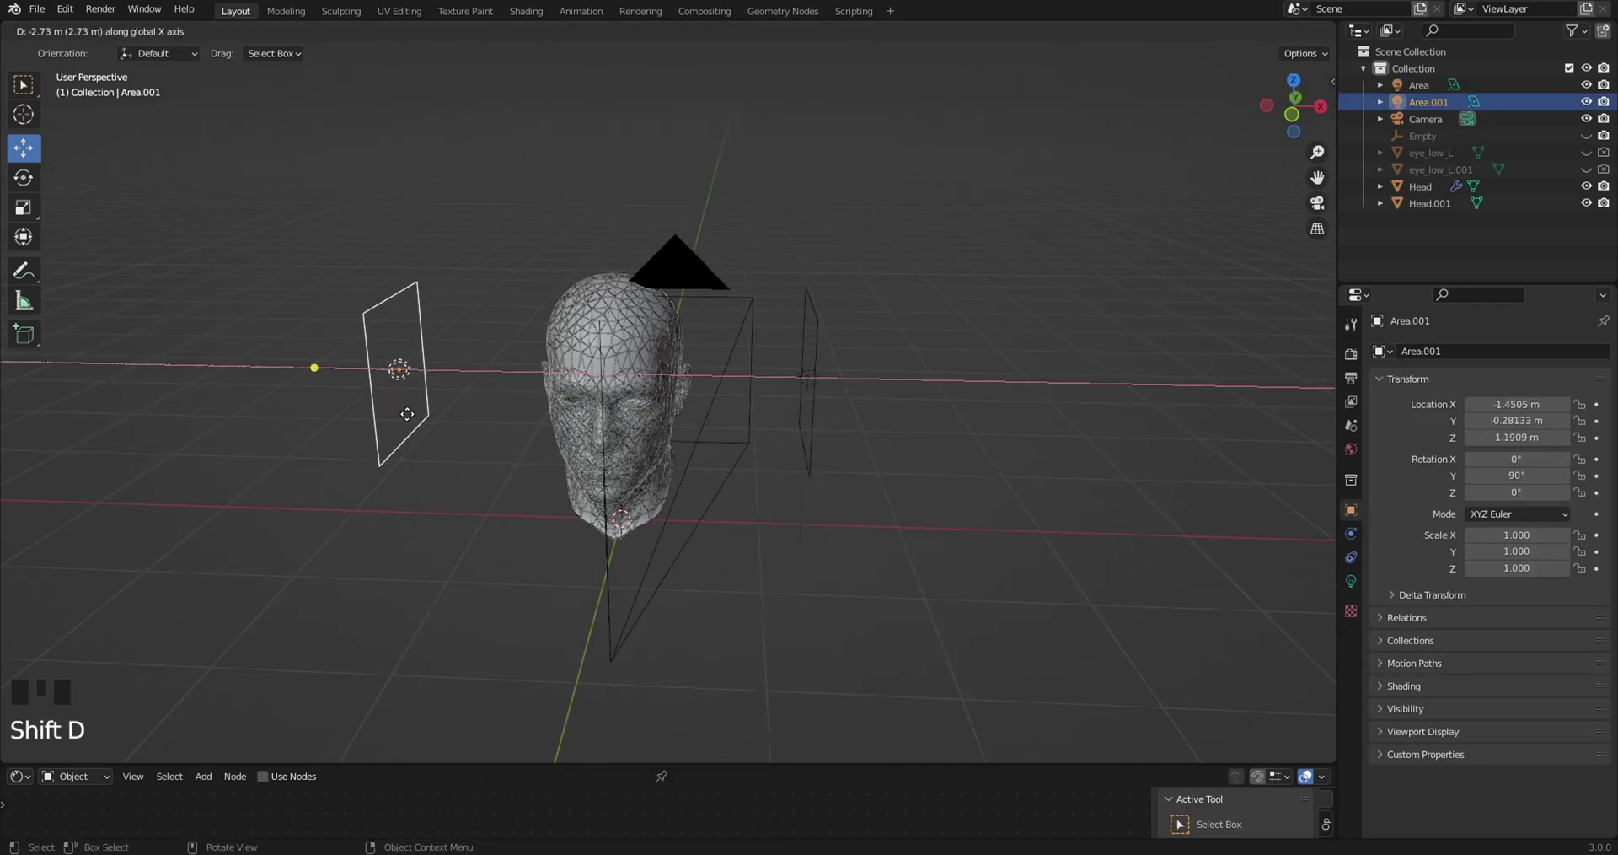
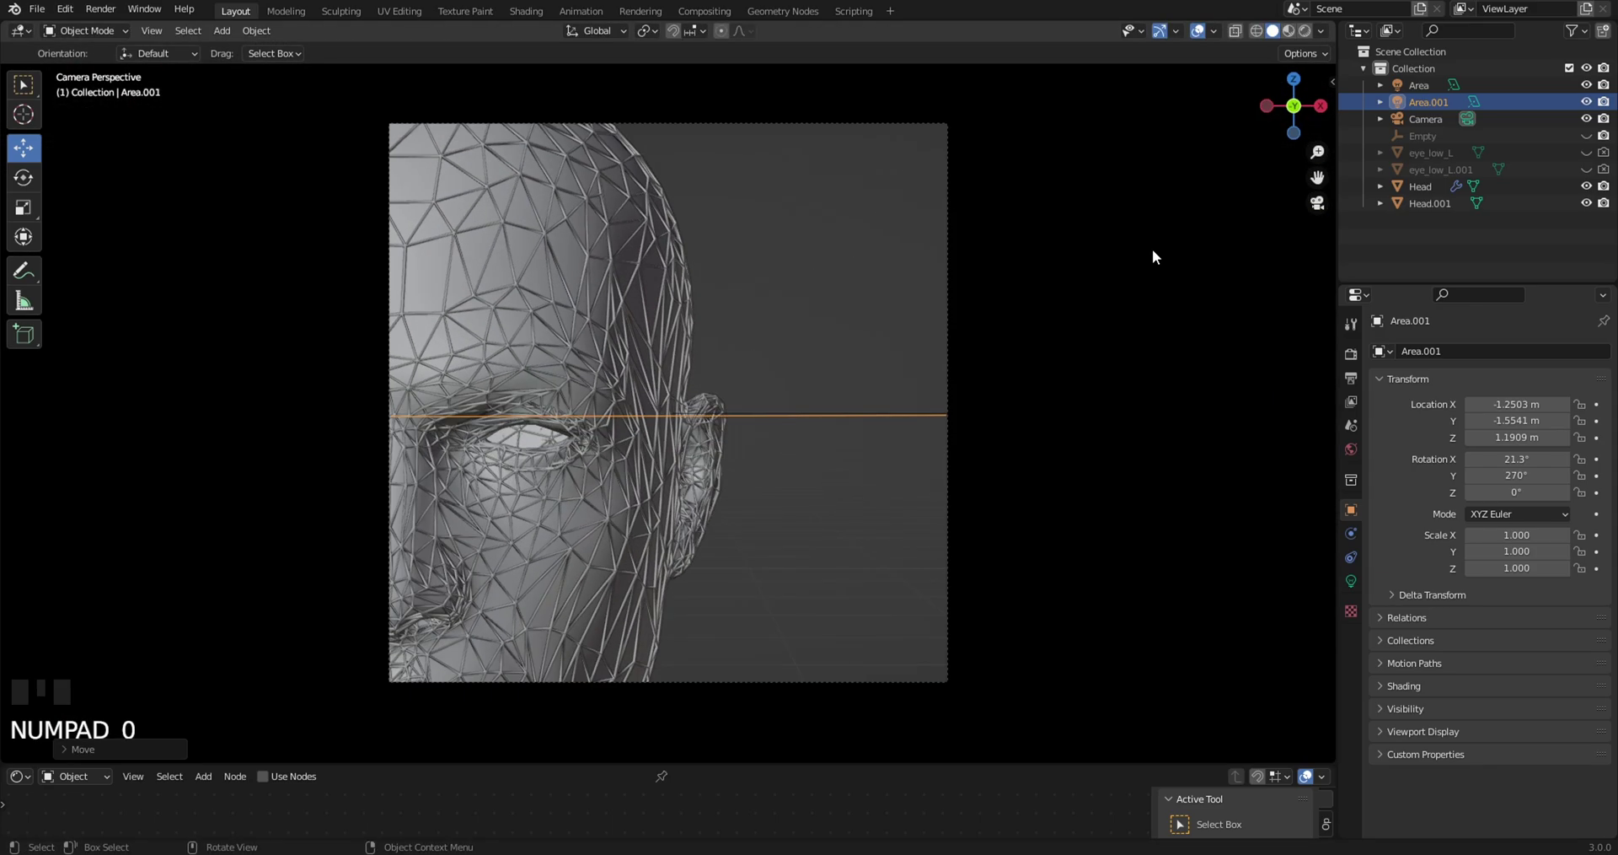
Preview the two-light scene rendered, toggle the eye copy, and show output then render settings
key("z")
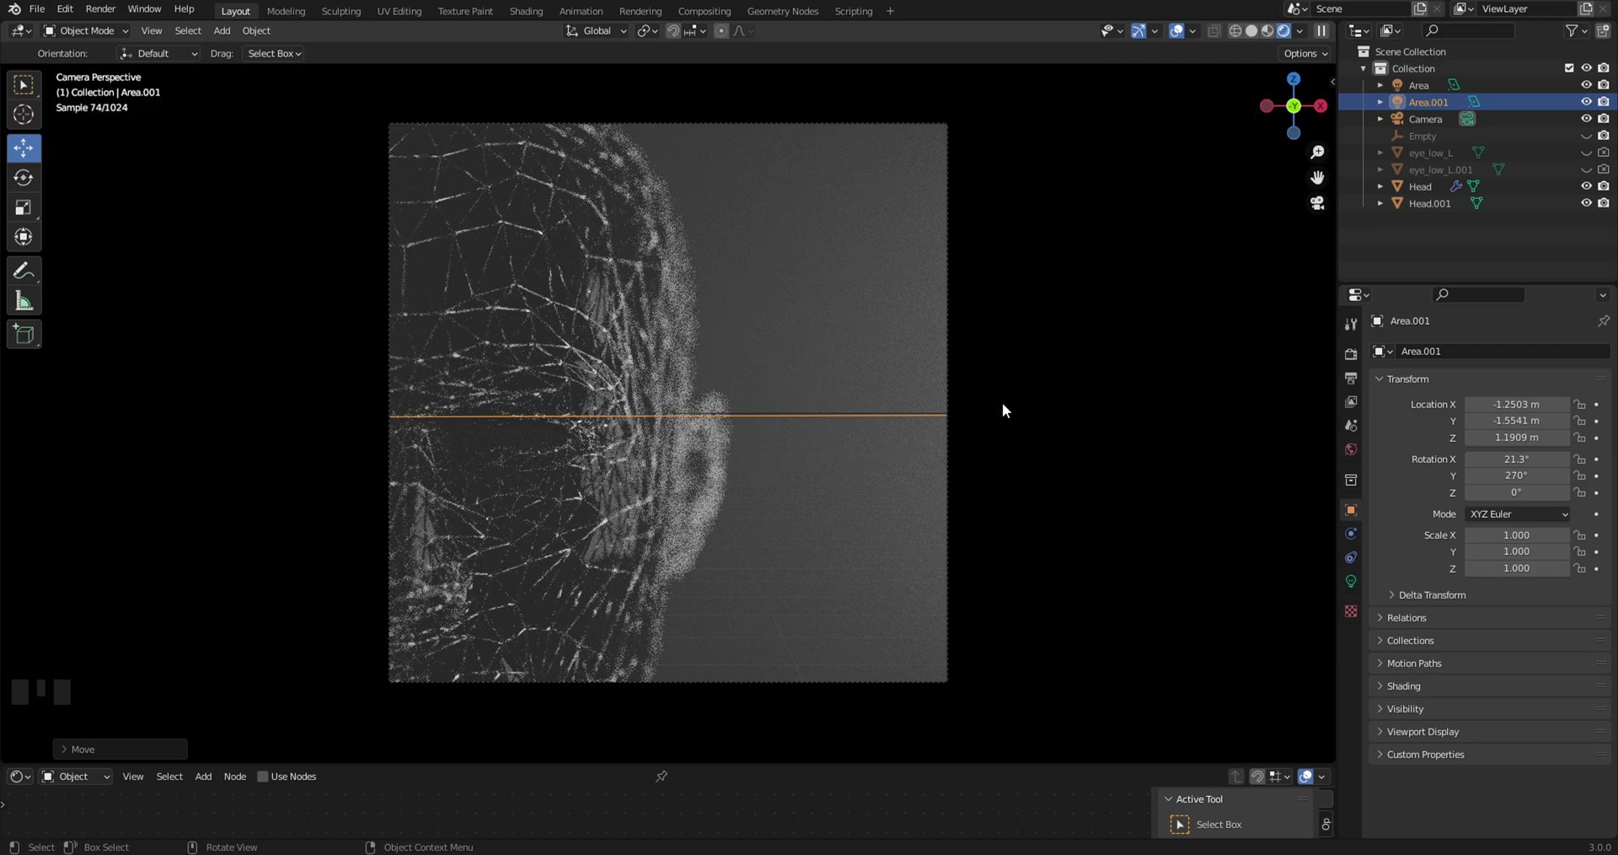
left_click(1031, 399)
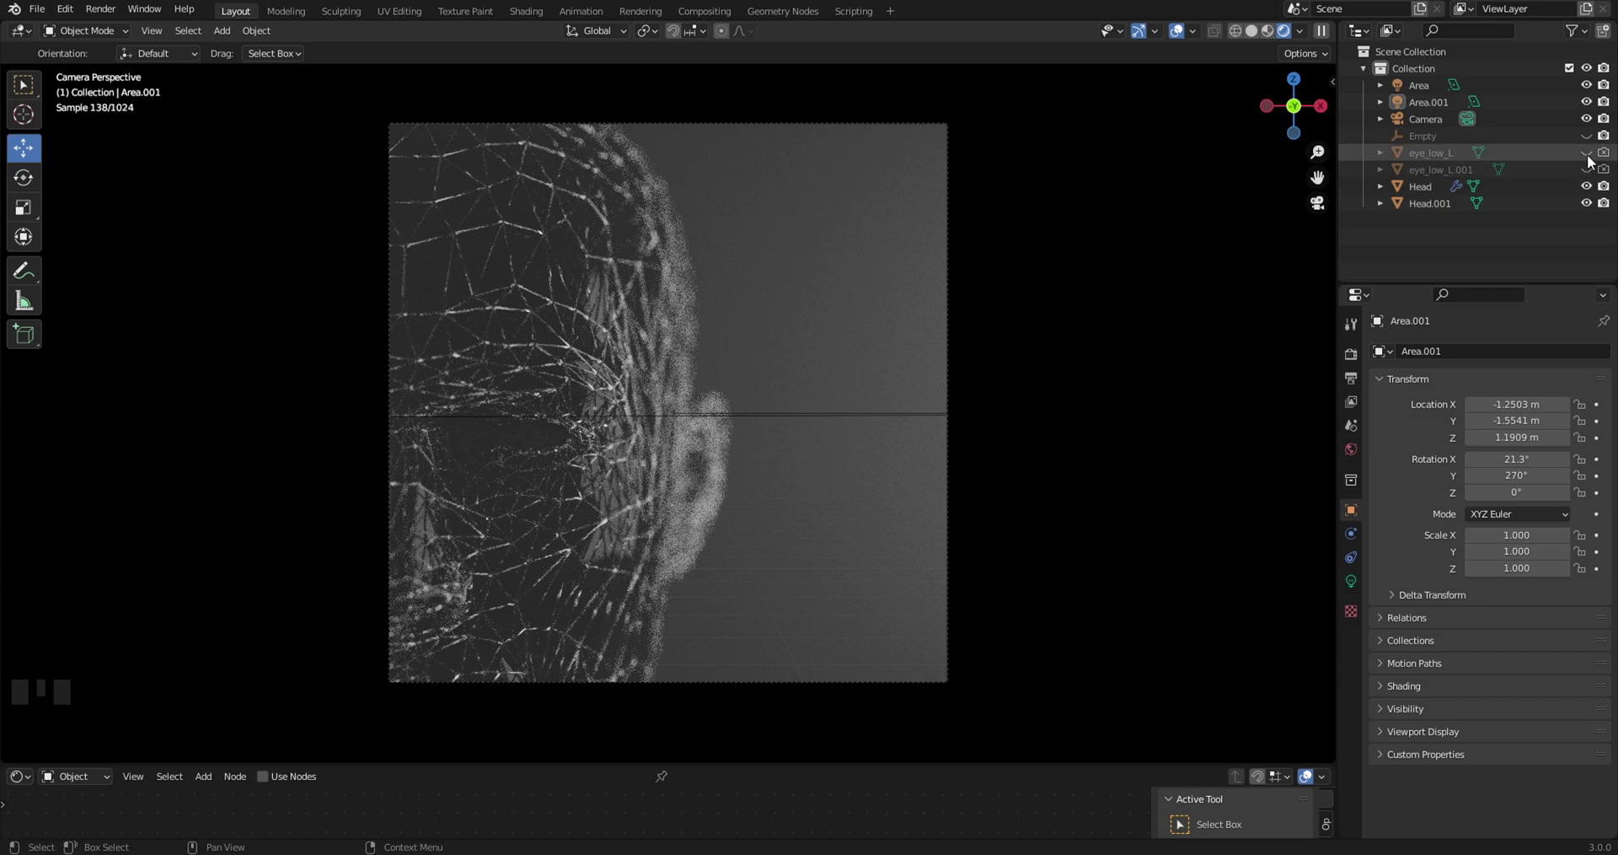
left_click(1588, 170)
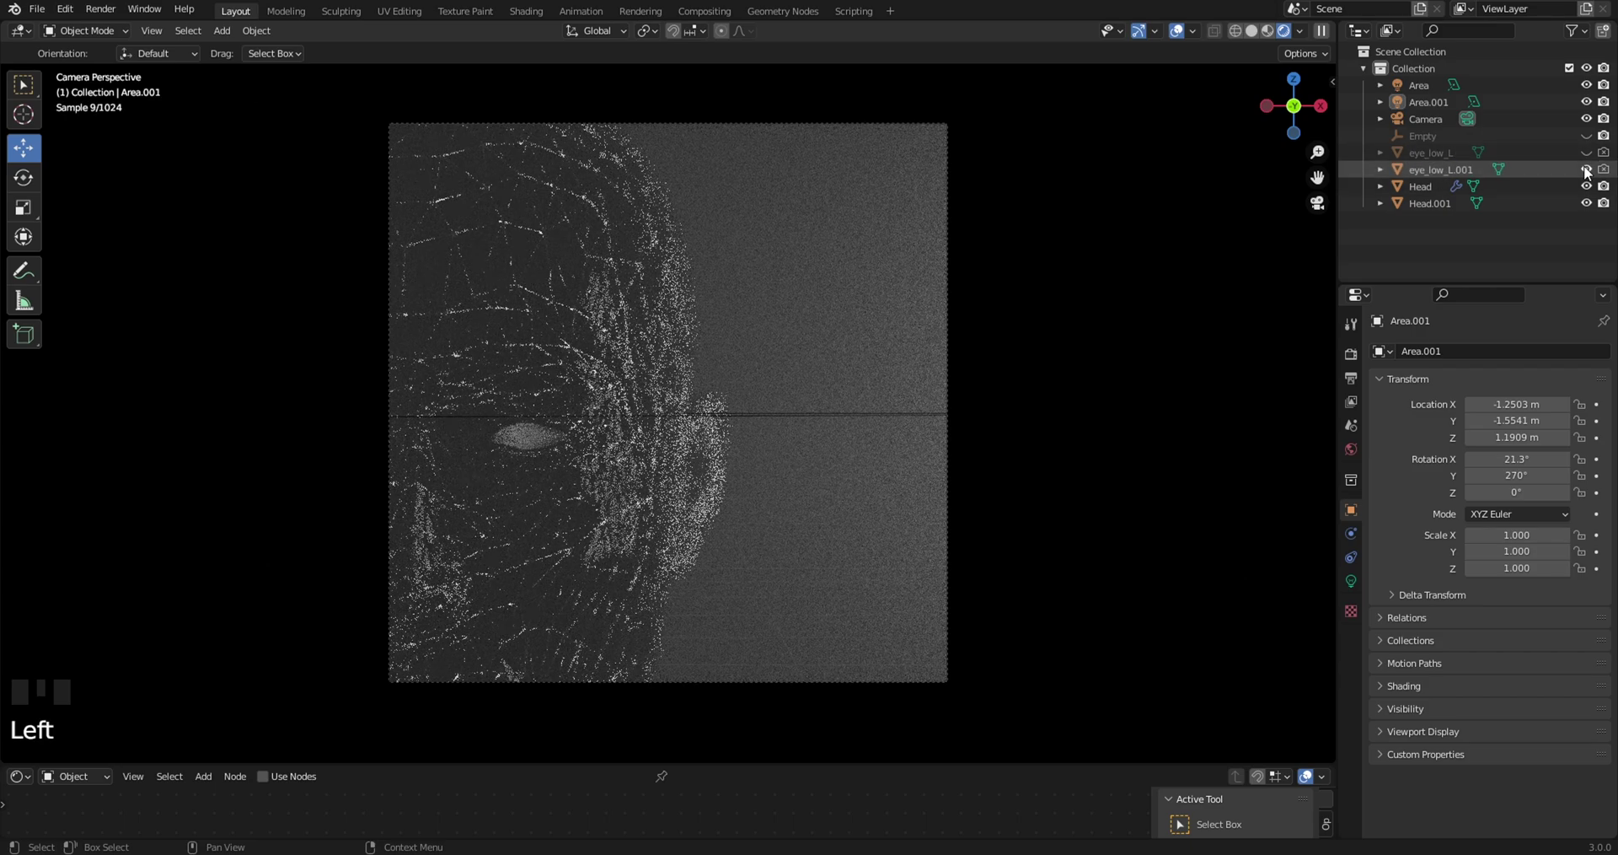
left_click(1588, 170)
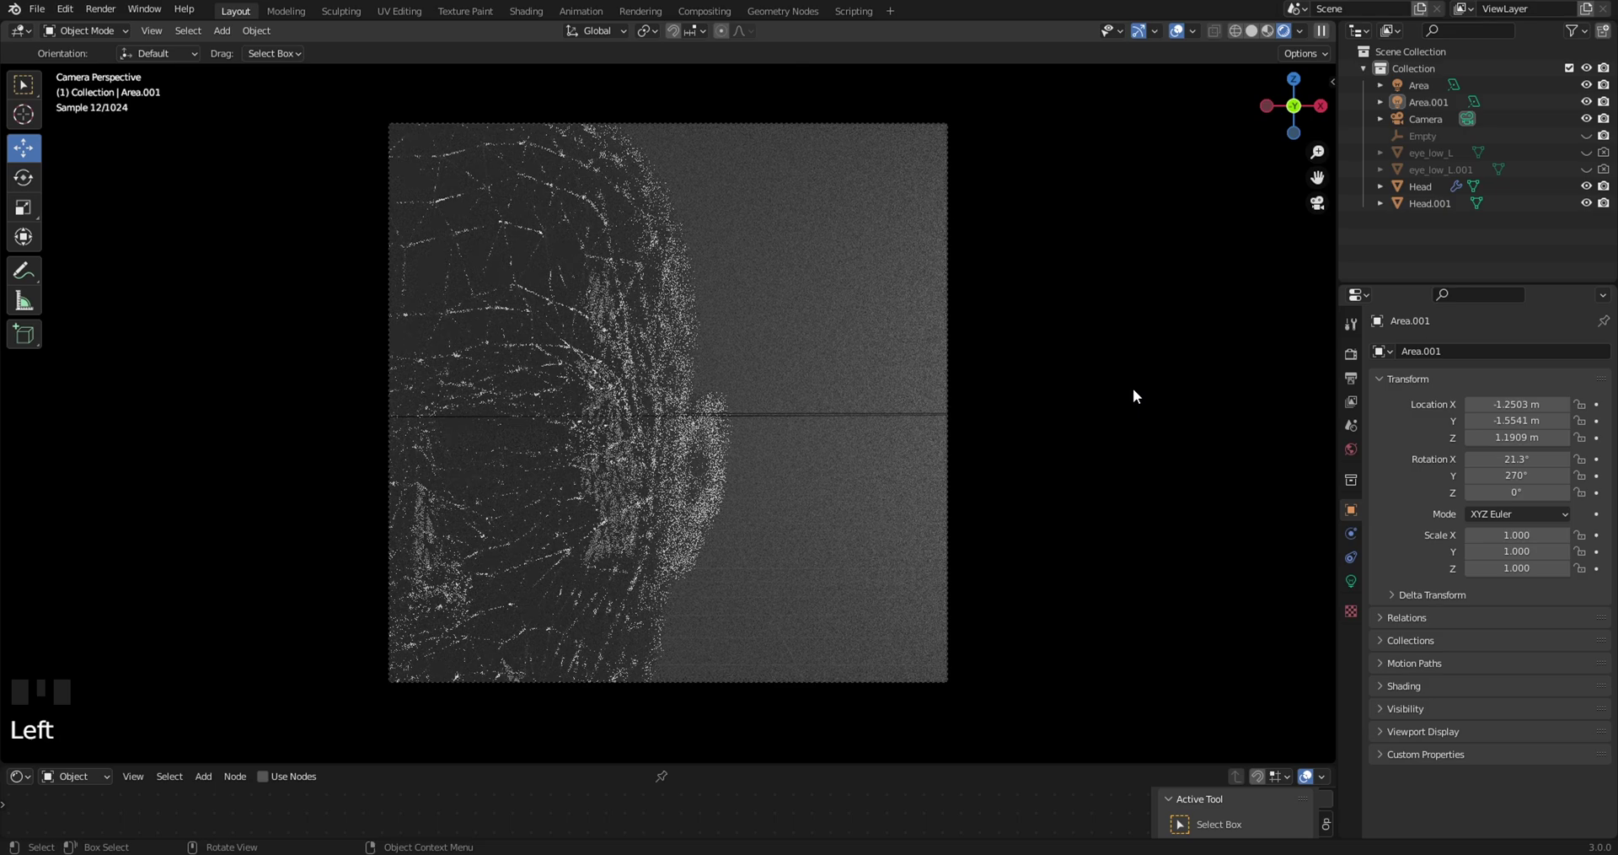
left_click(1358, 360)
left_click(1357, 379)
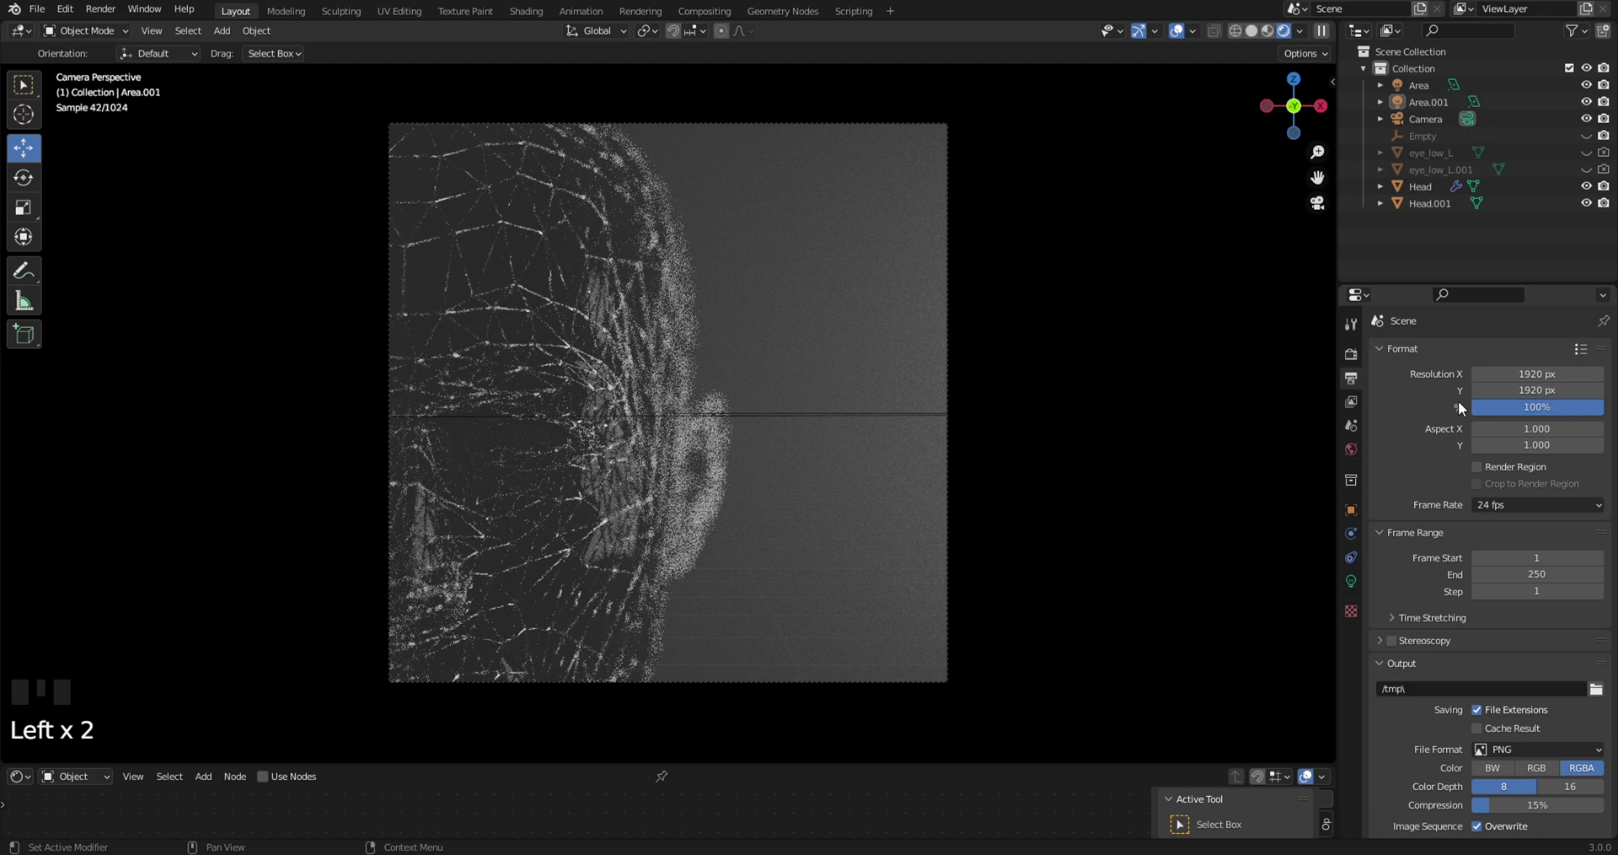